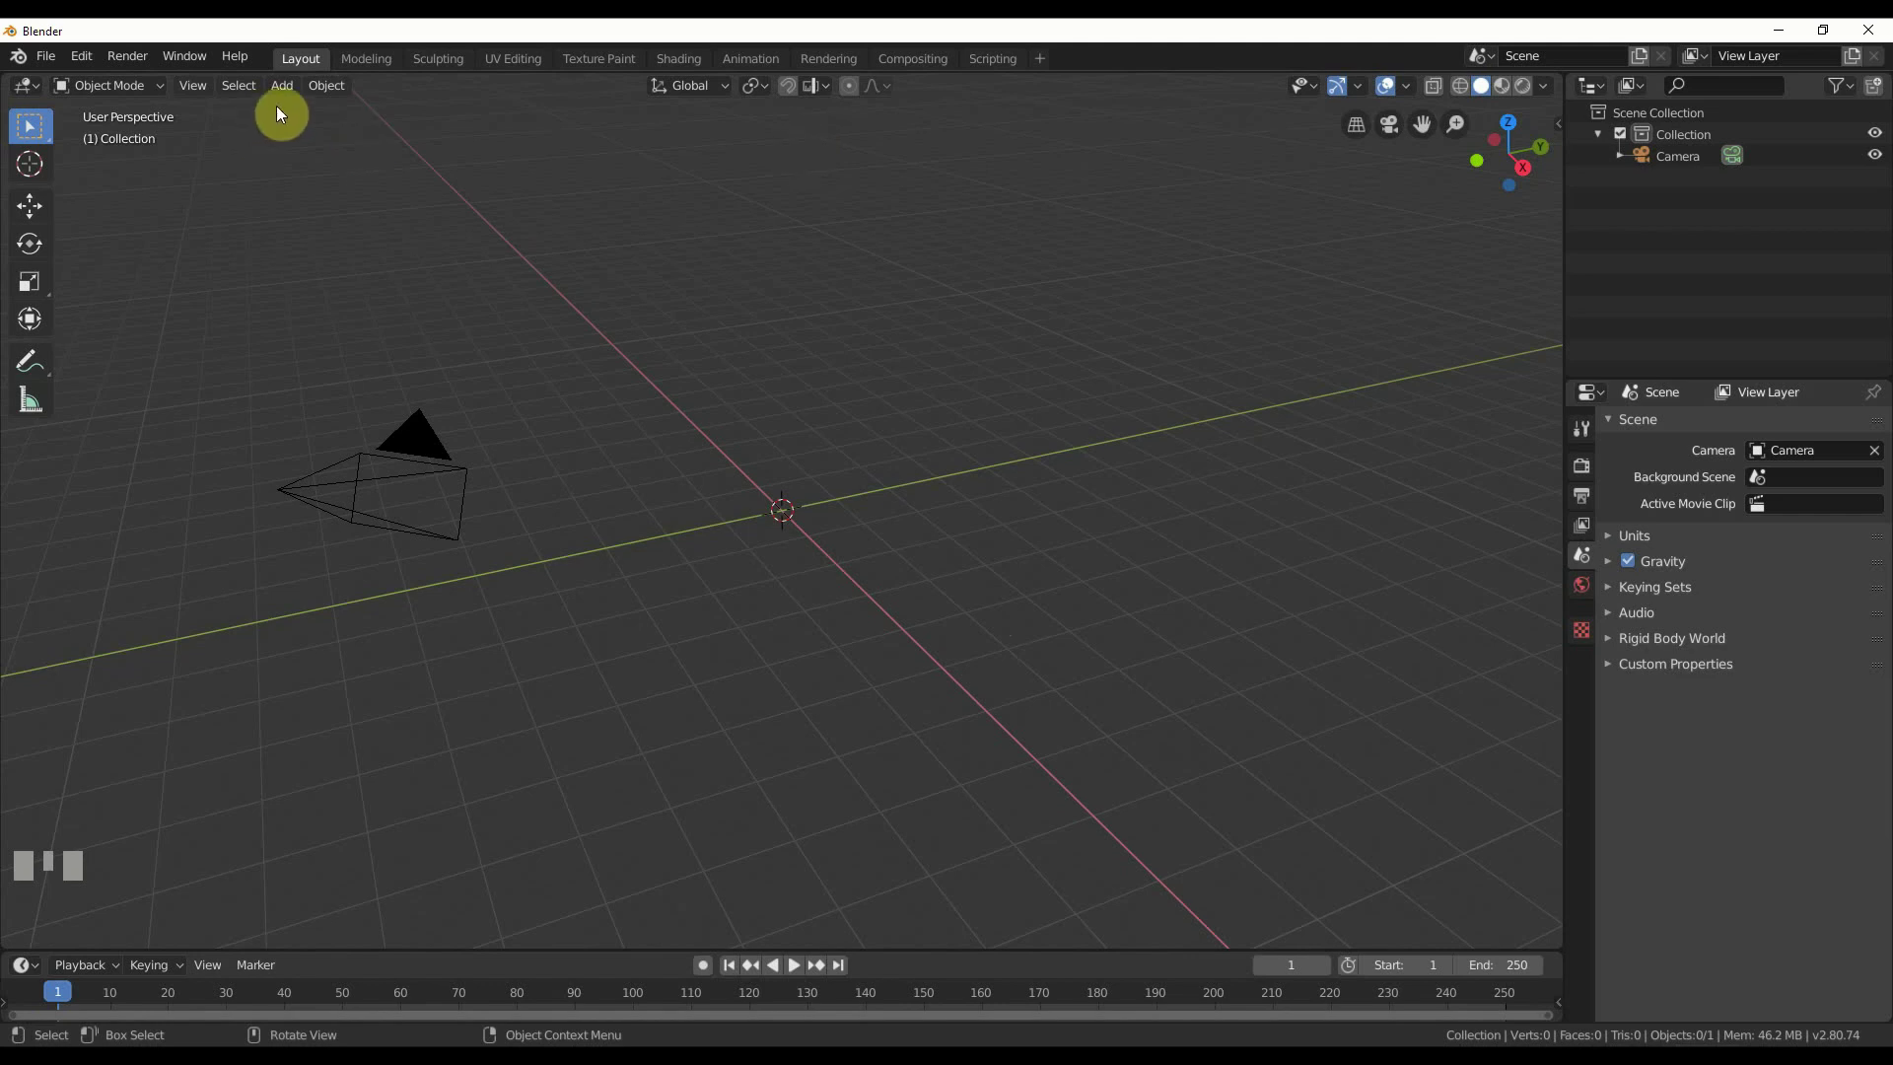
- Replace the new text object's default word with LOGO and leave edit mode
drag(299, 96, 665, 502)
drag(665, 502, 1583, 752)
scroll(up, 3)
scroll(up, 3)
key(Tab)
key(BackSpace)
key(shift+l)
key(shift+o)
key(shift+g)
key(shift+o)
key(Tab)
- Show the LOGO text's Object Data and expand its Font settings
click(1584, 752)
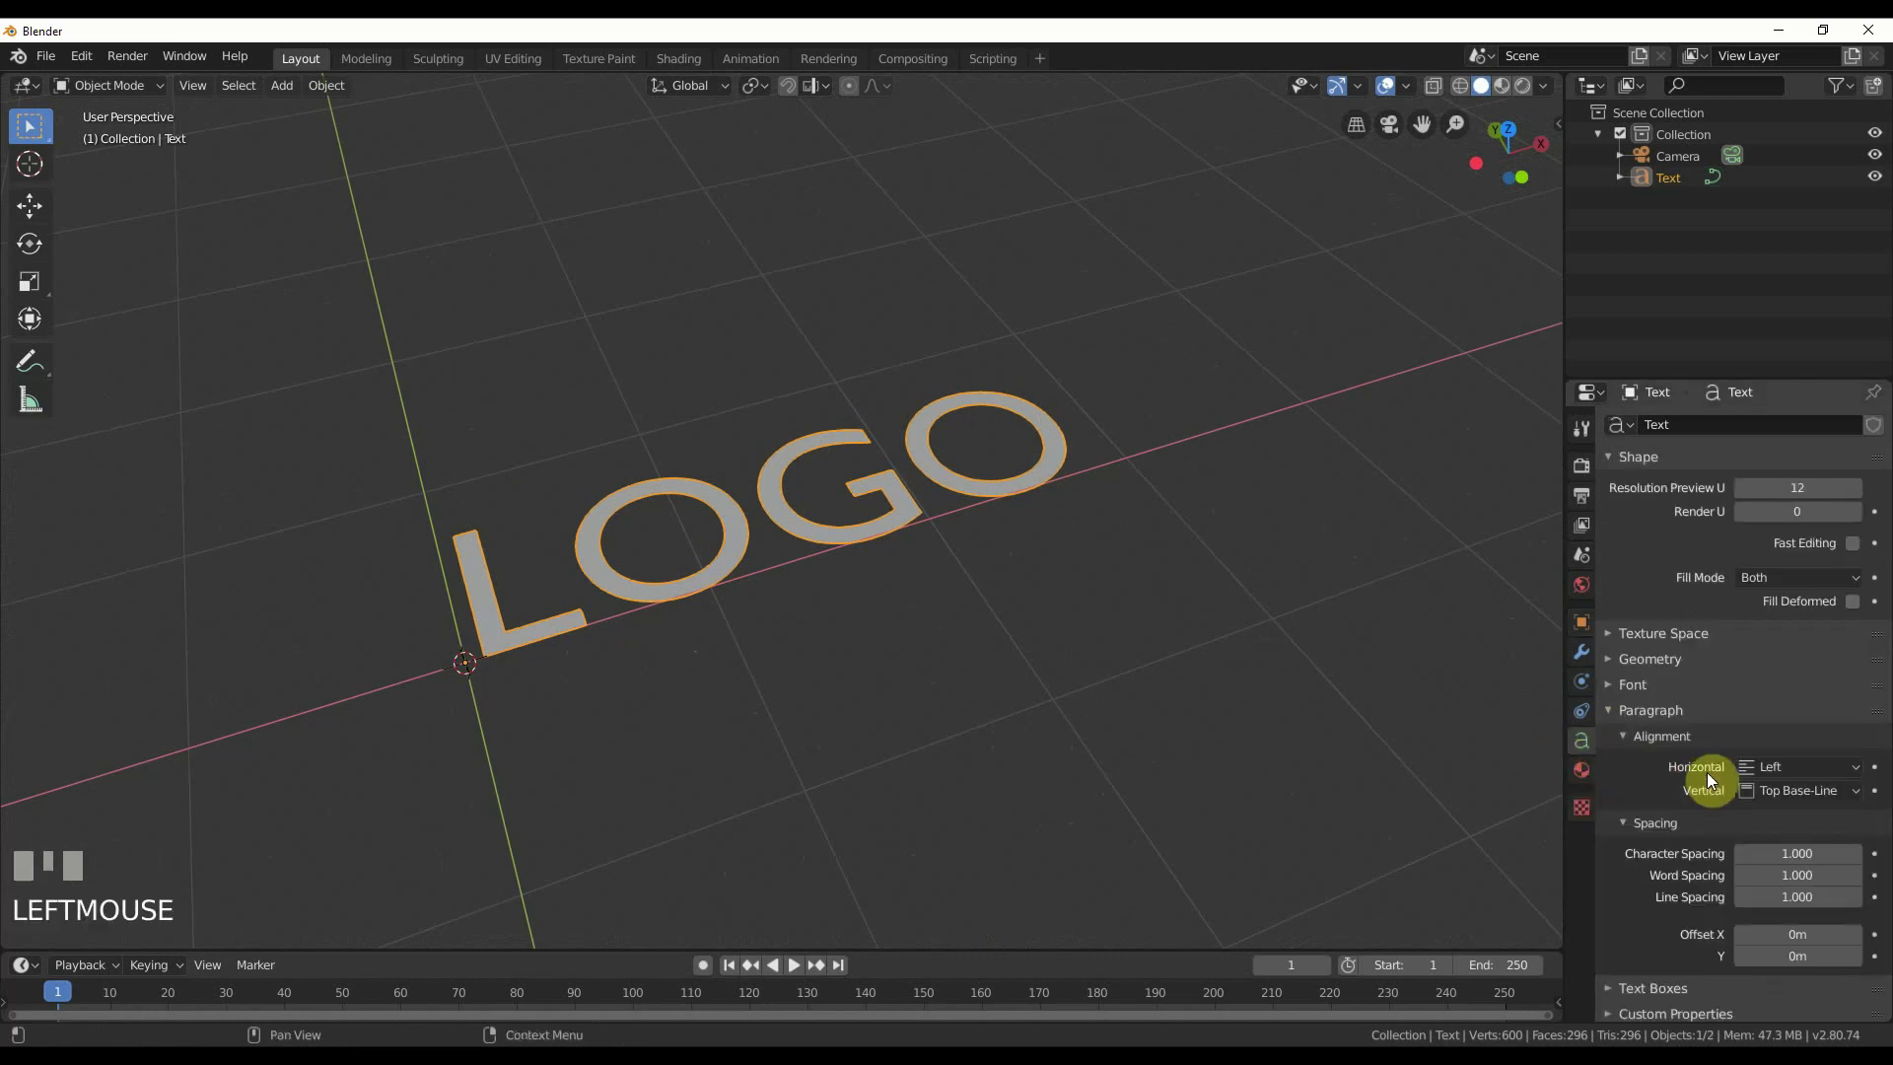
click(1647, 688)
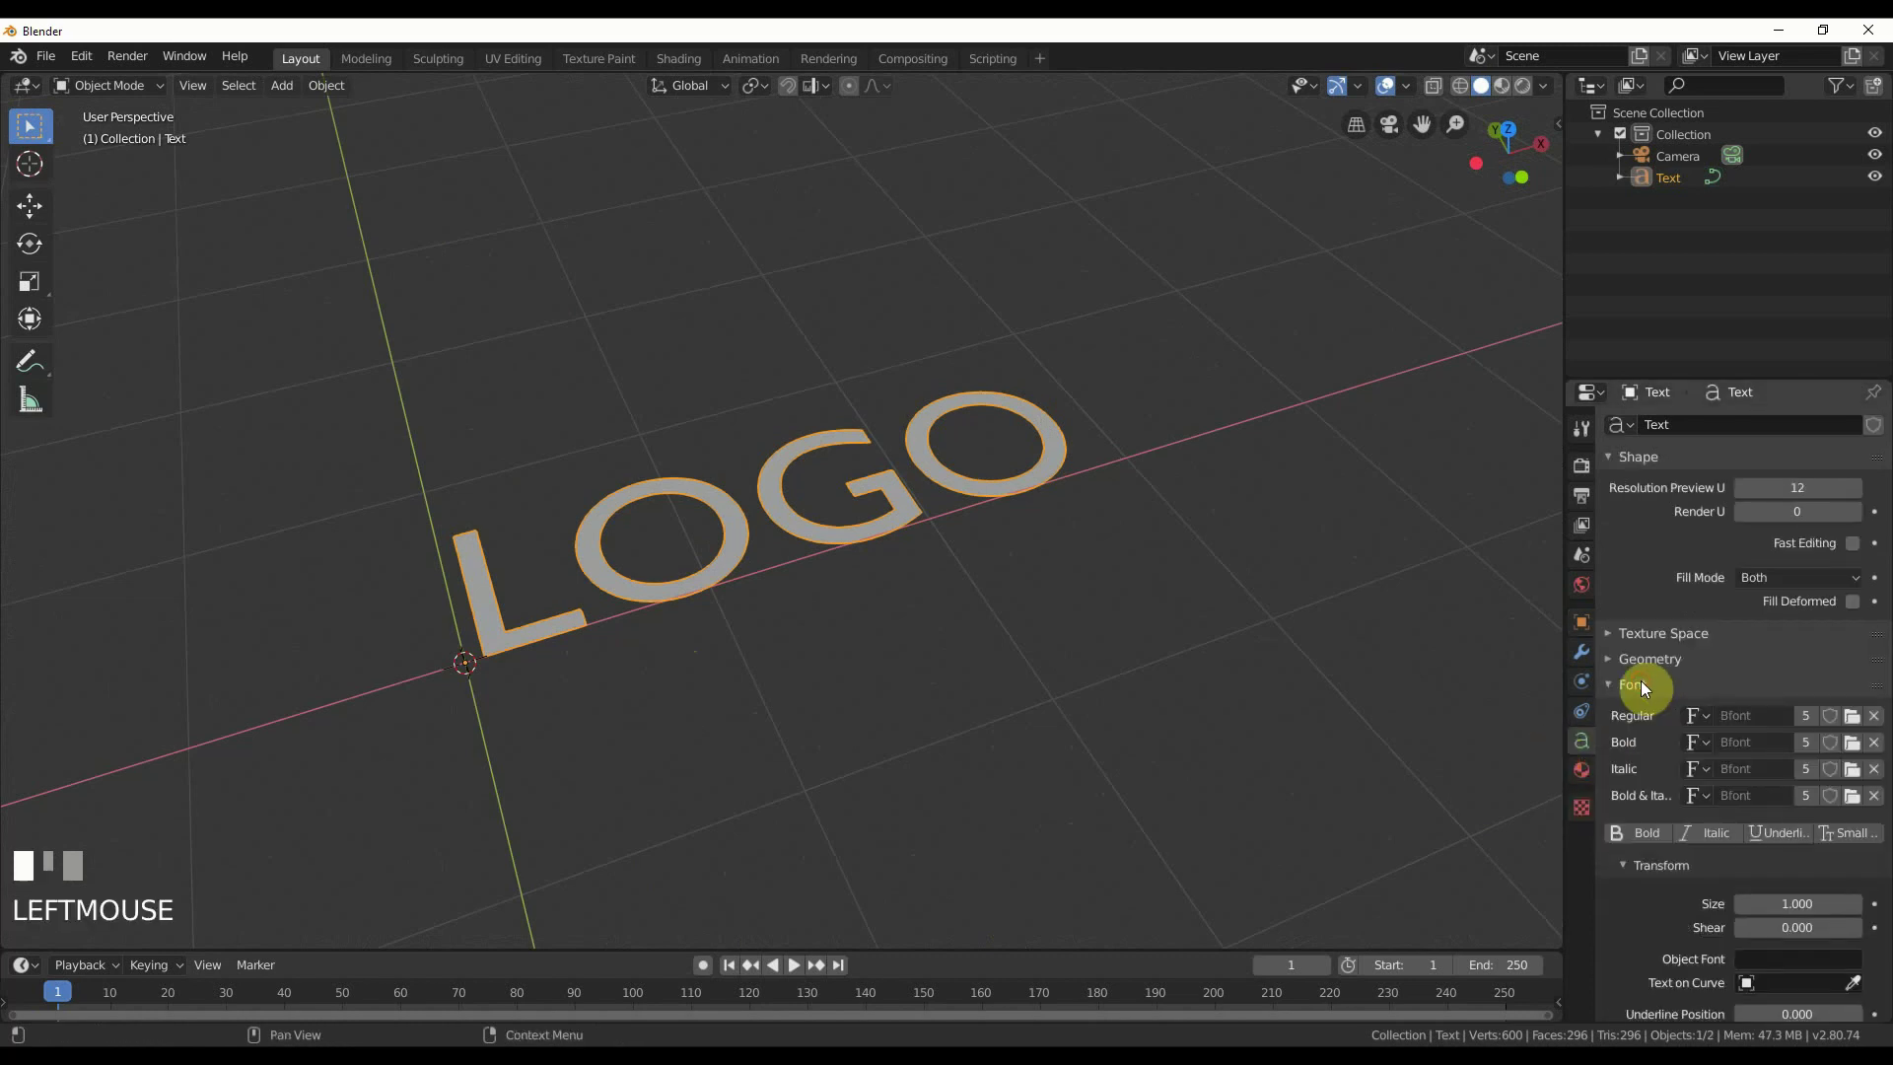
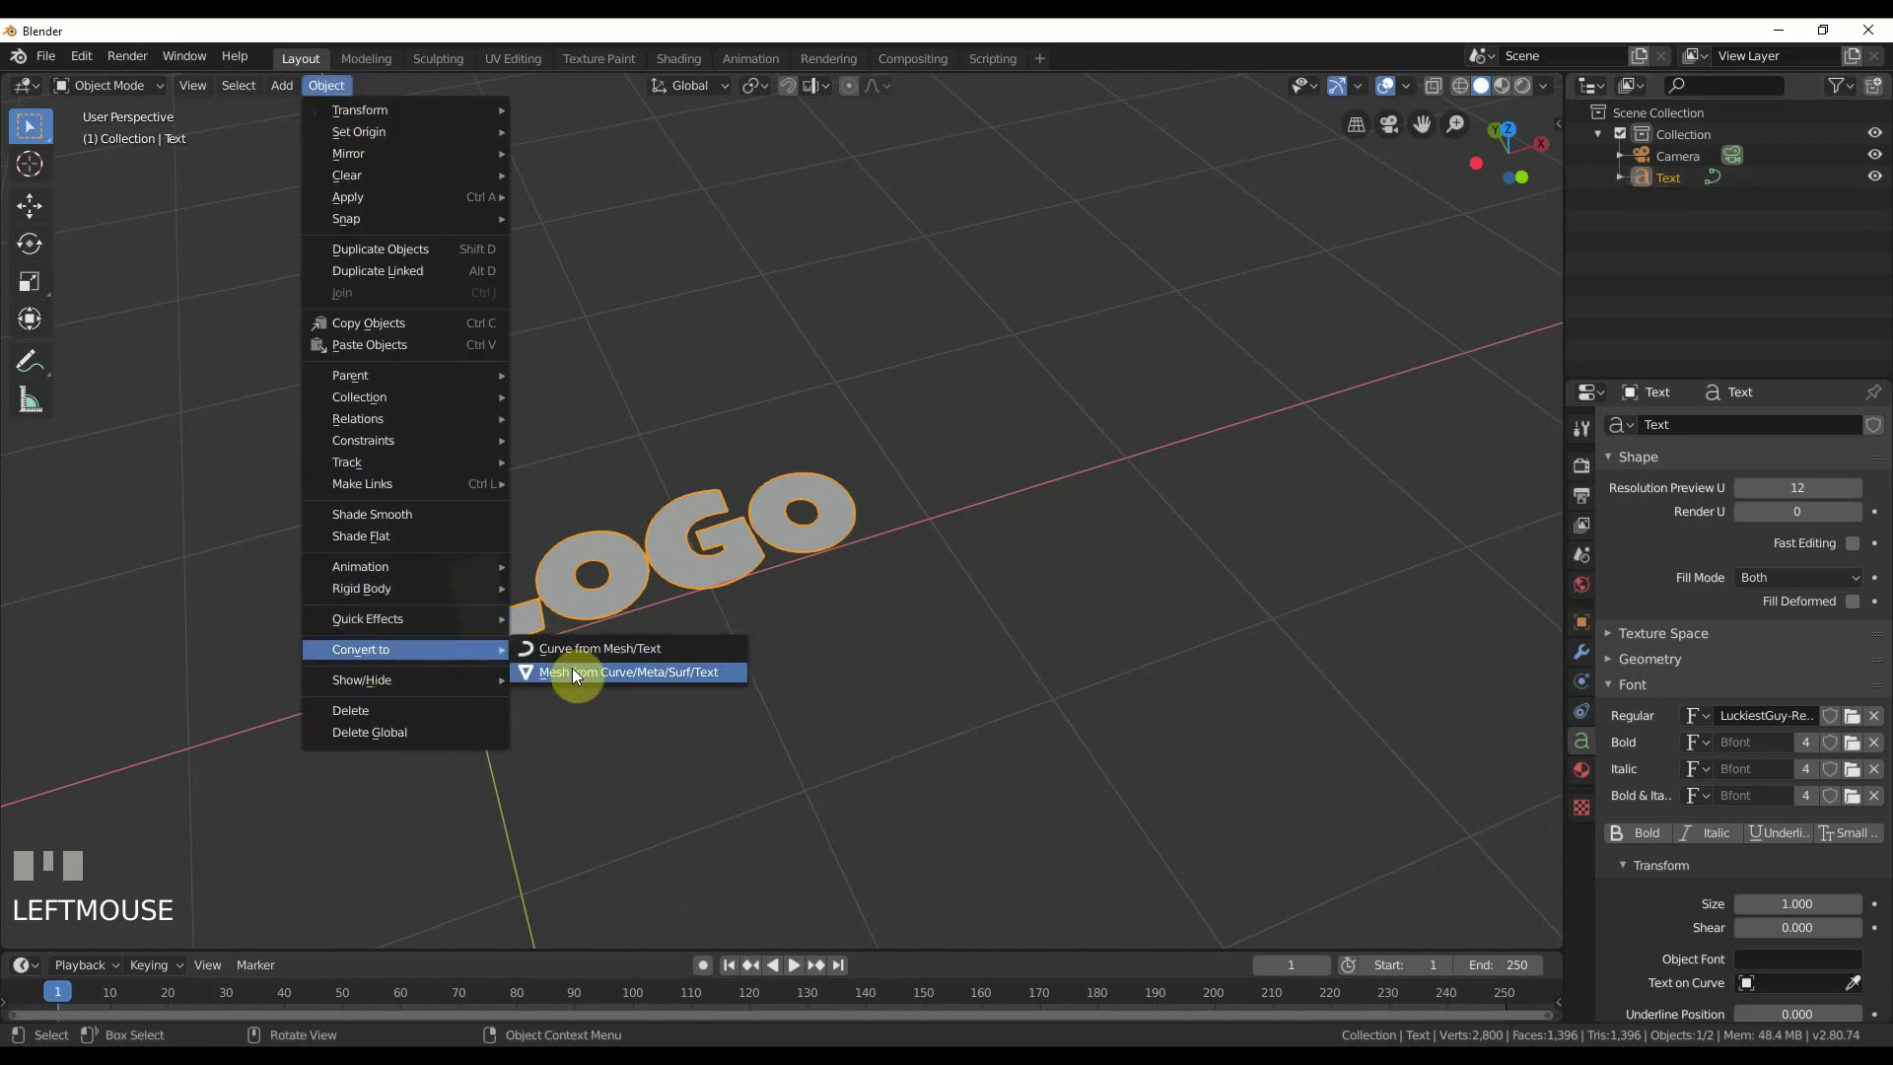
- Convert LOGO to a mesh, select all faces and extrude them upward along Z for thickness
drag(576, 674, 227, 99)
key(Tab)
key(a)
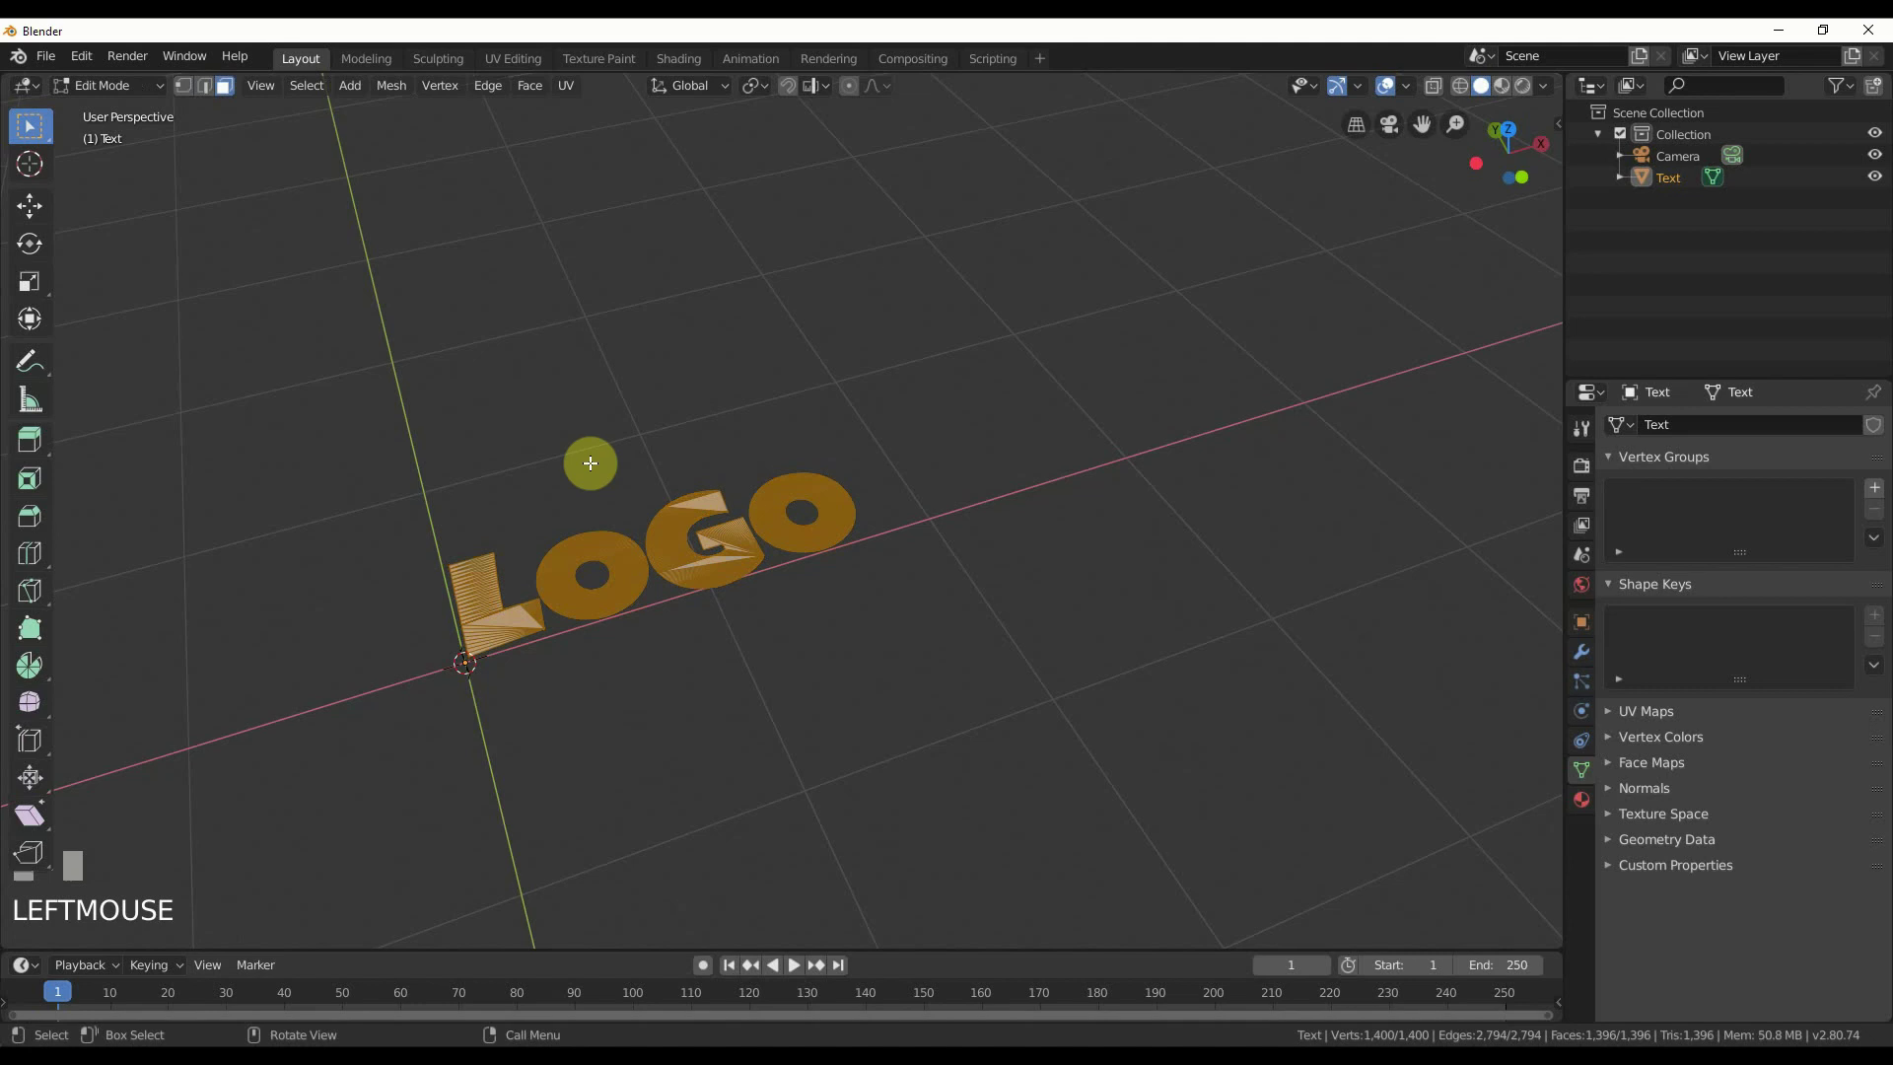
key(a)
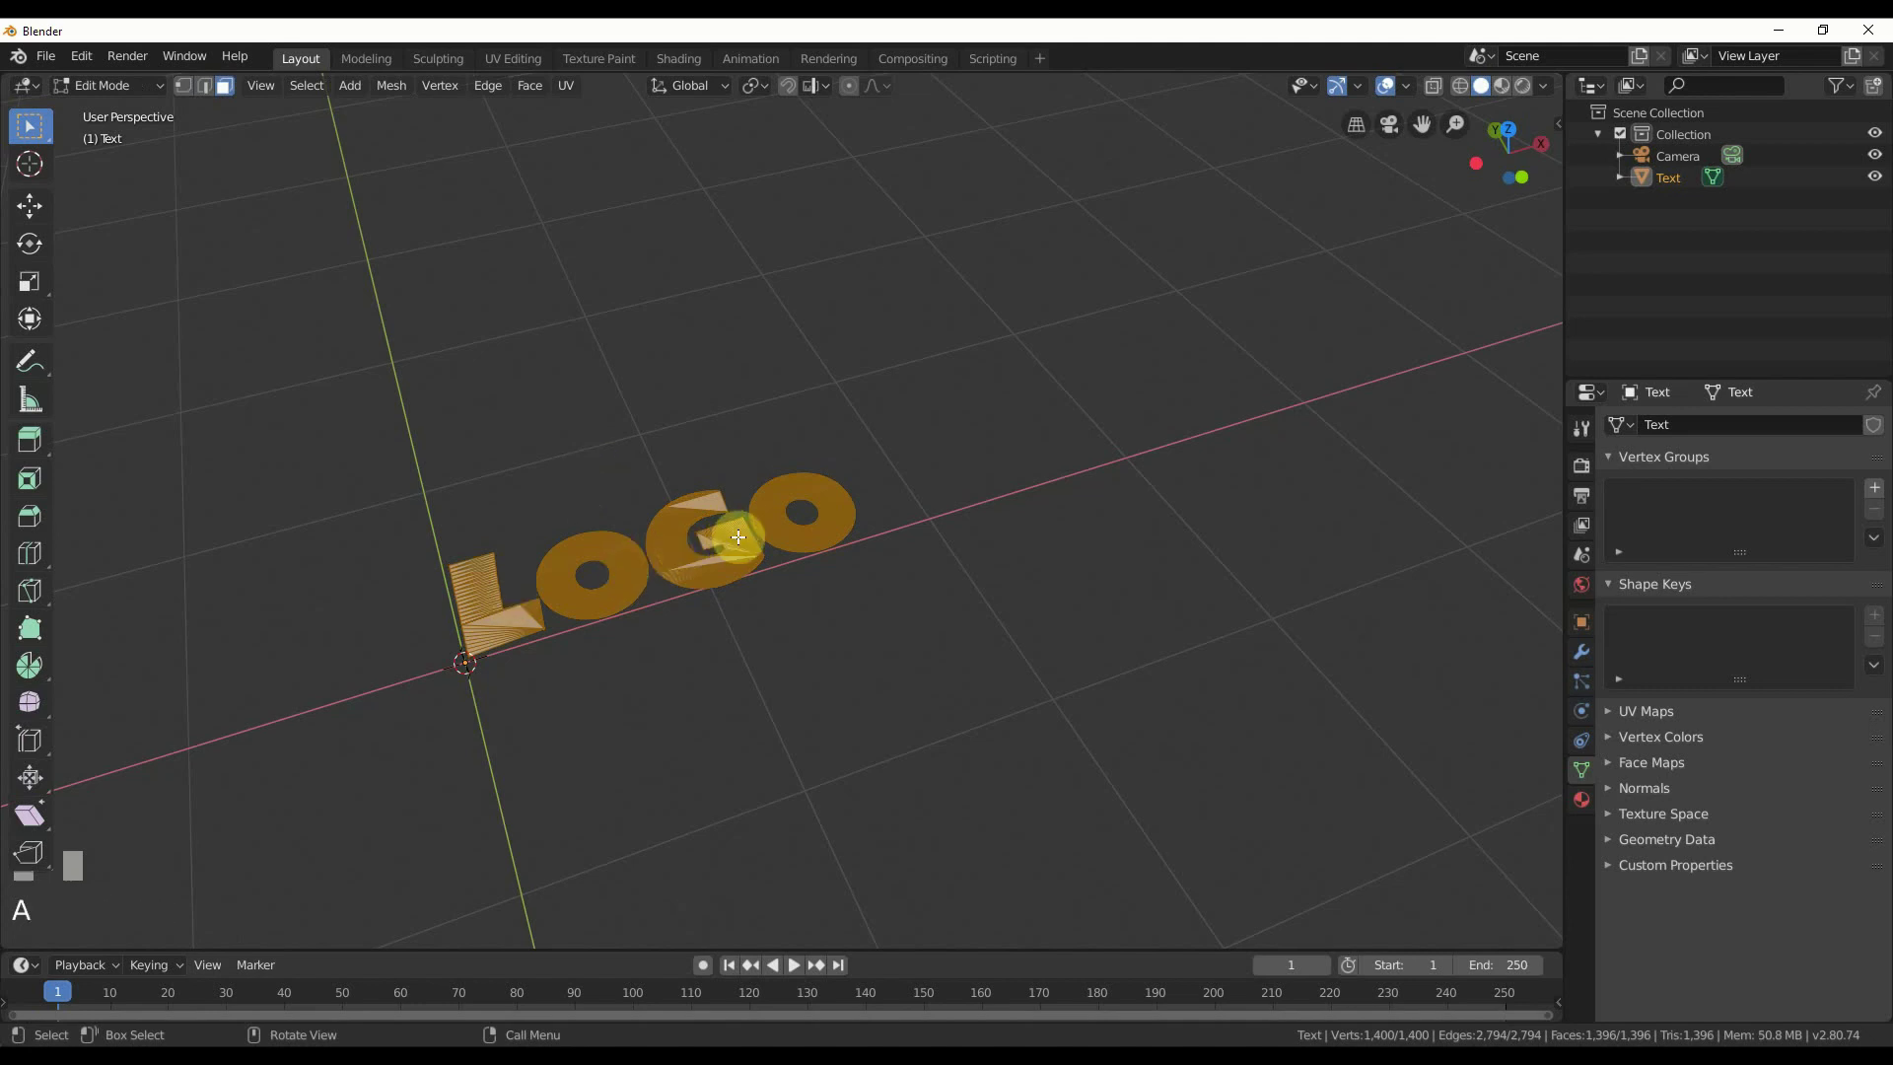
key(e)
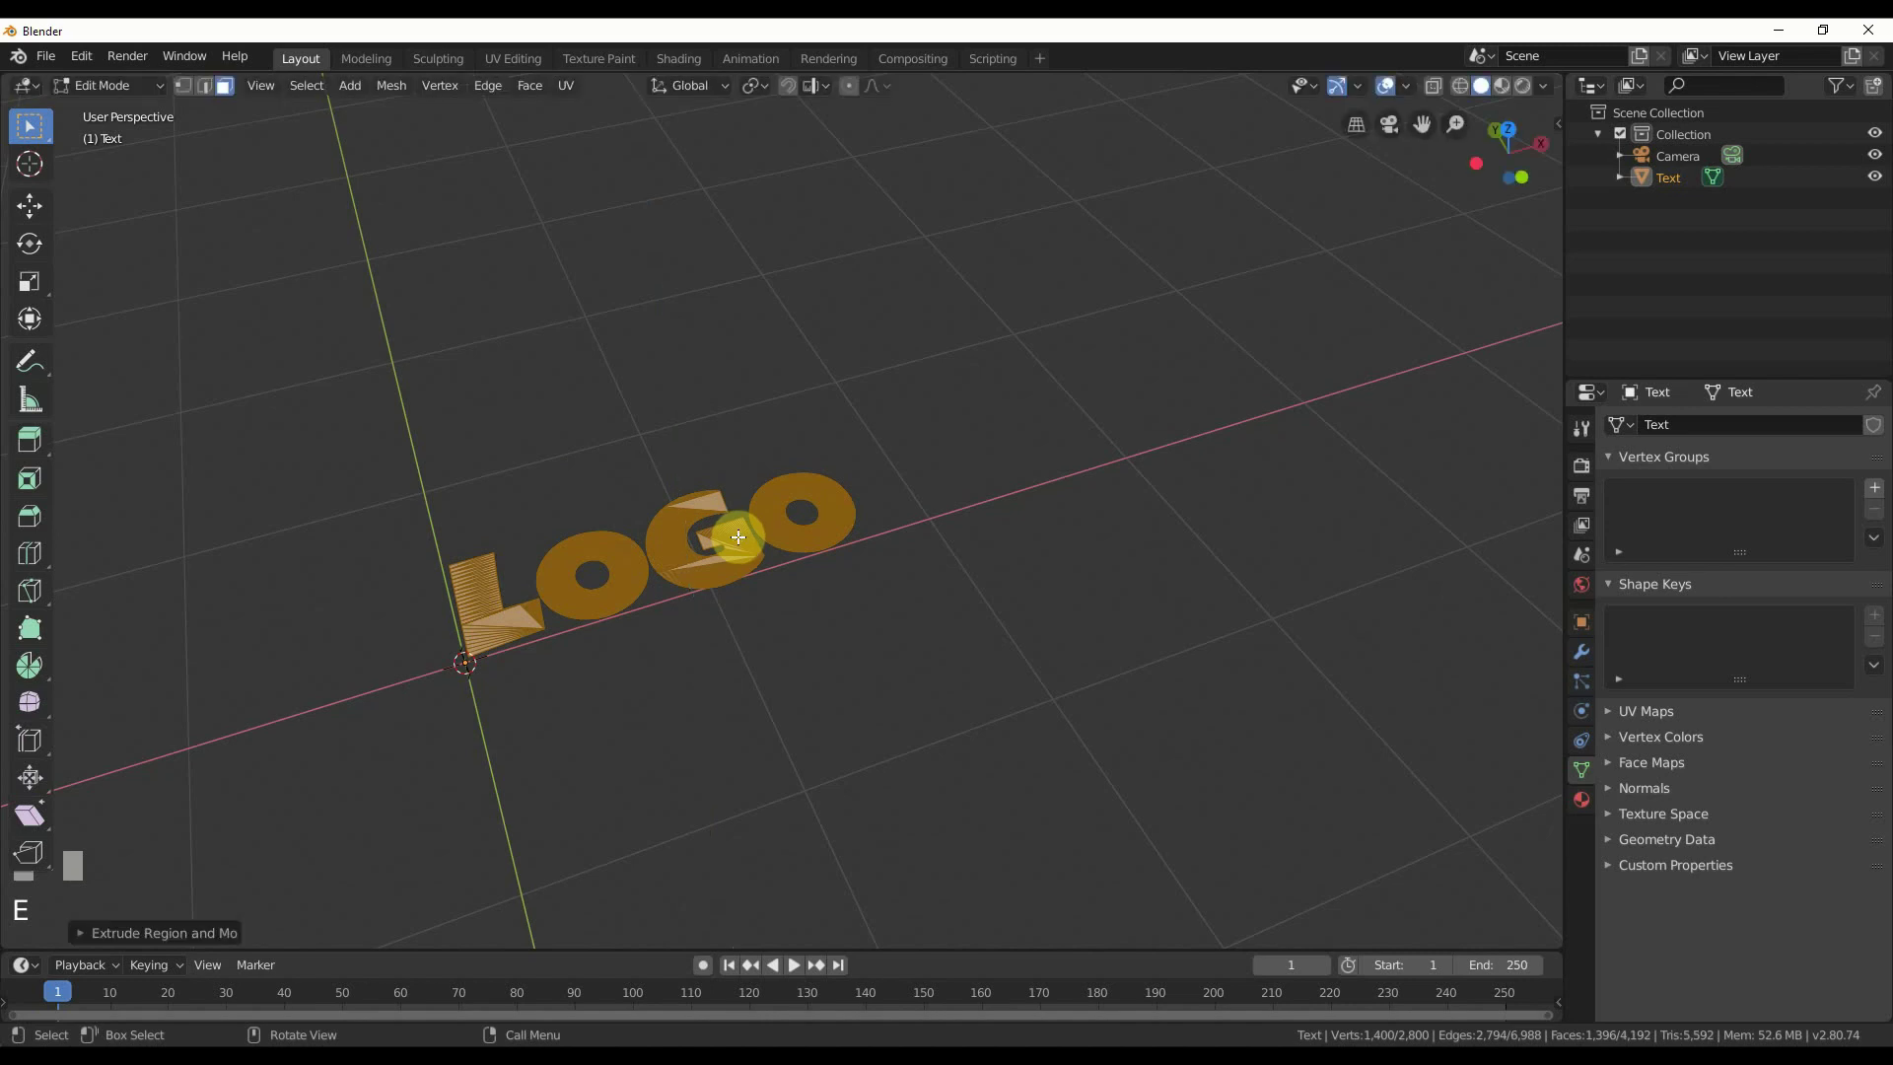
key(Return)
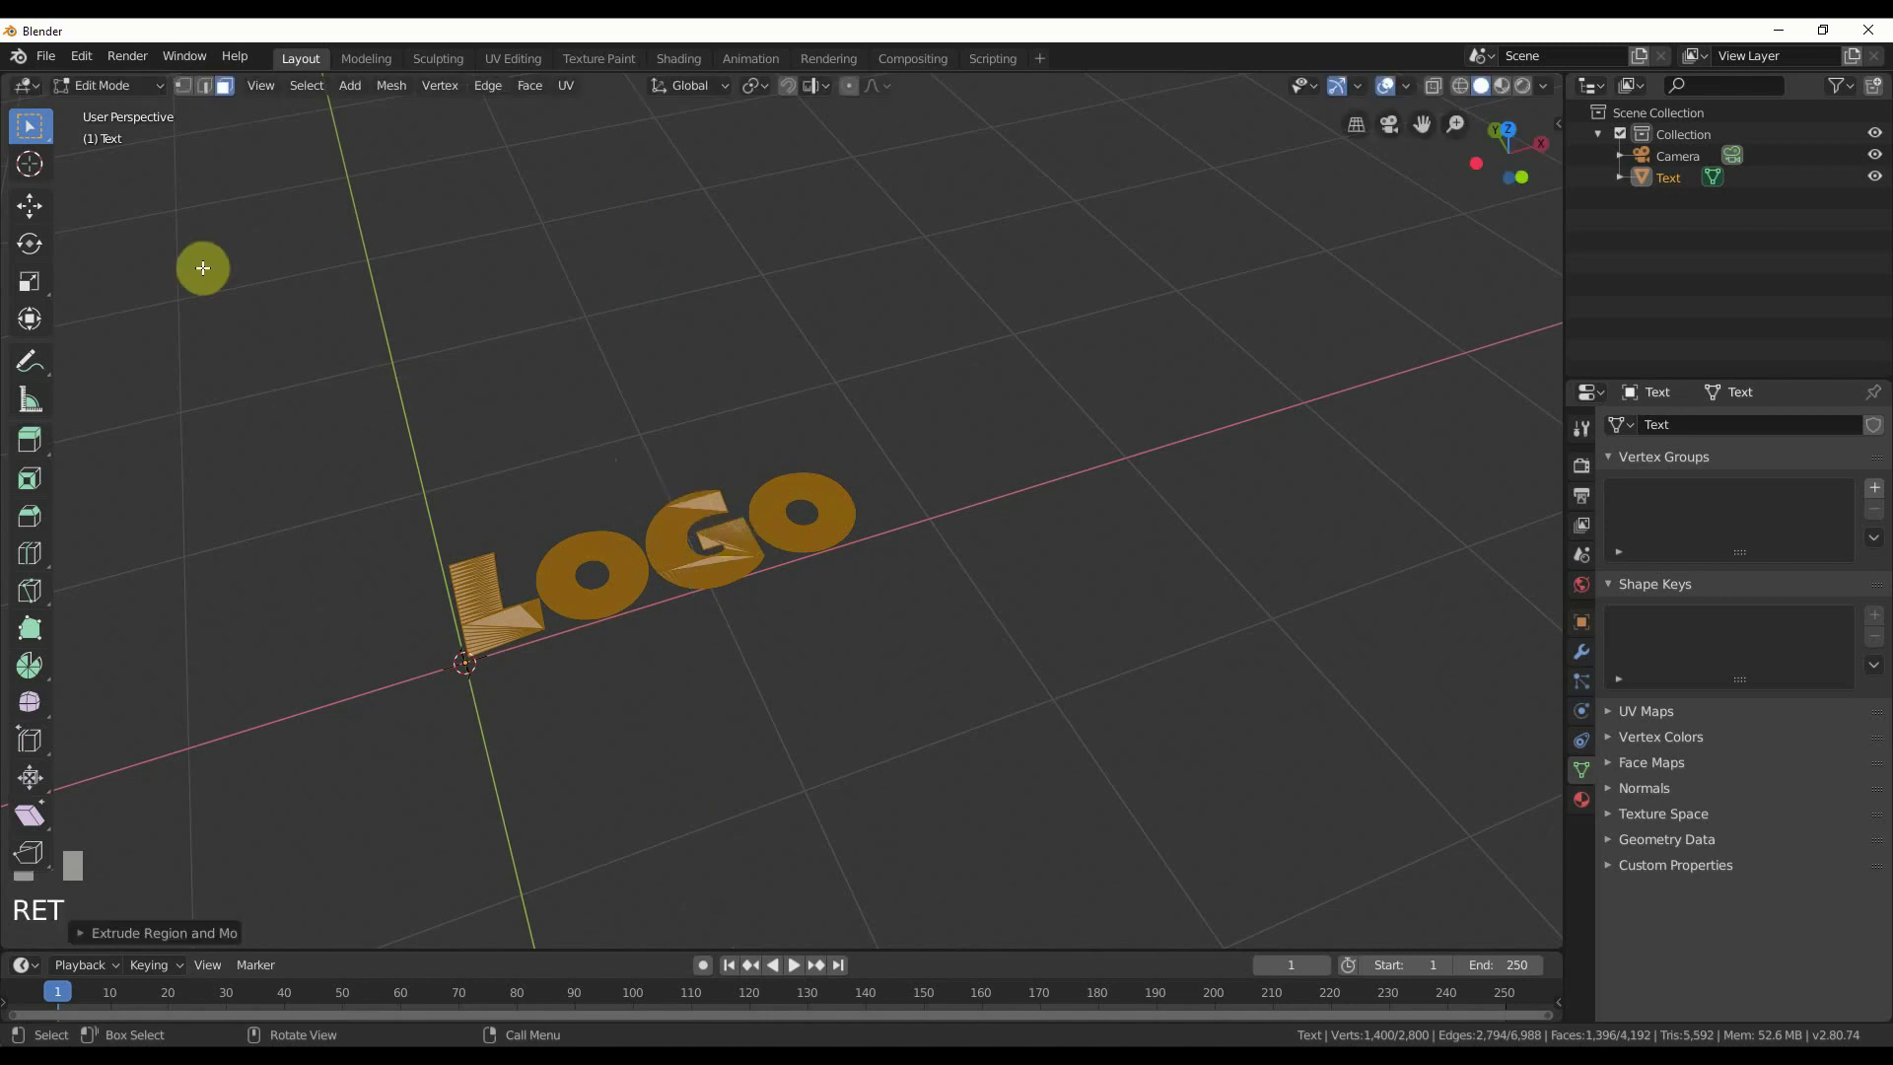
click(41, 214)
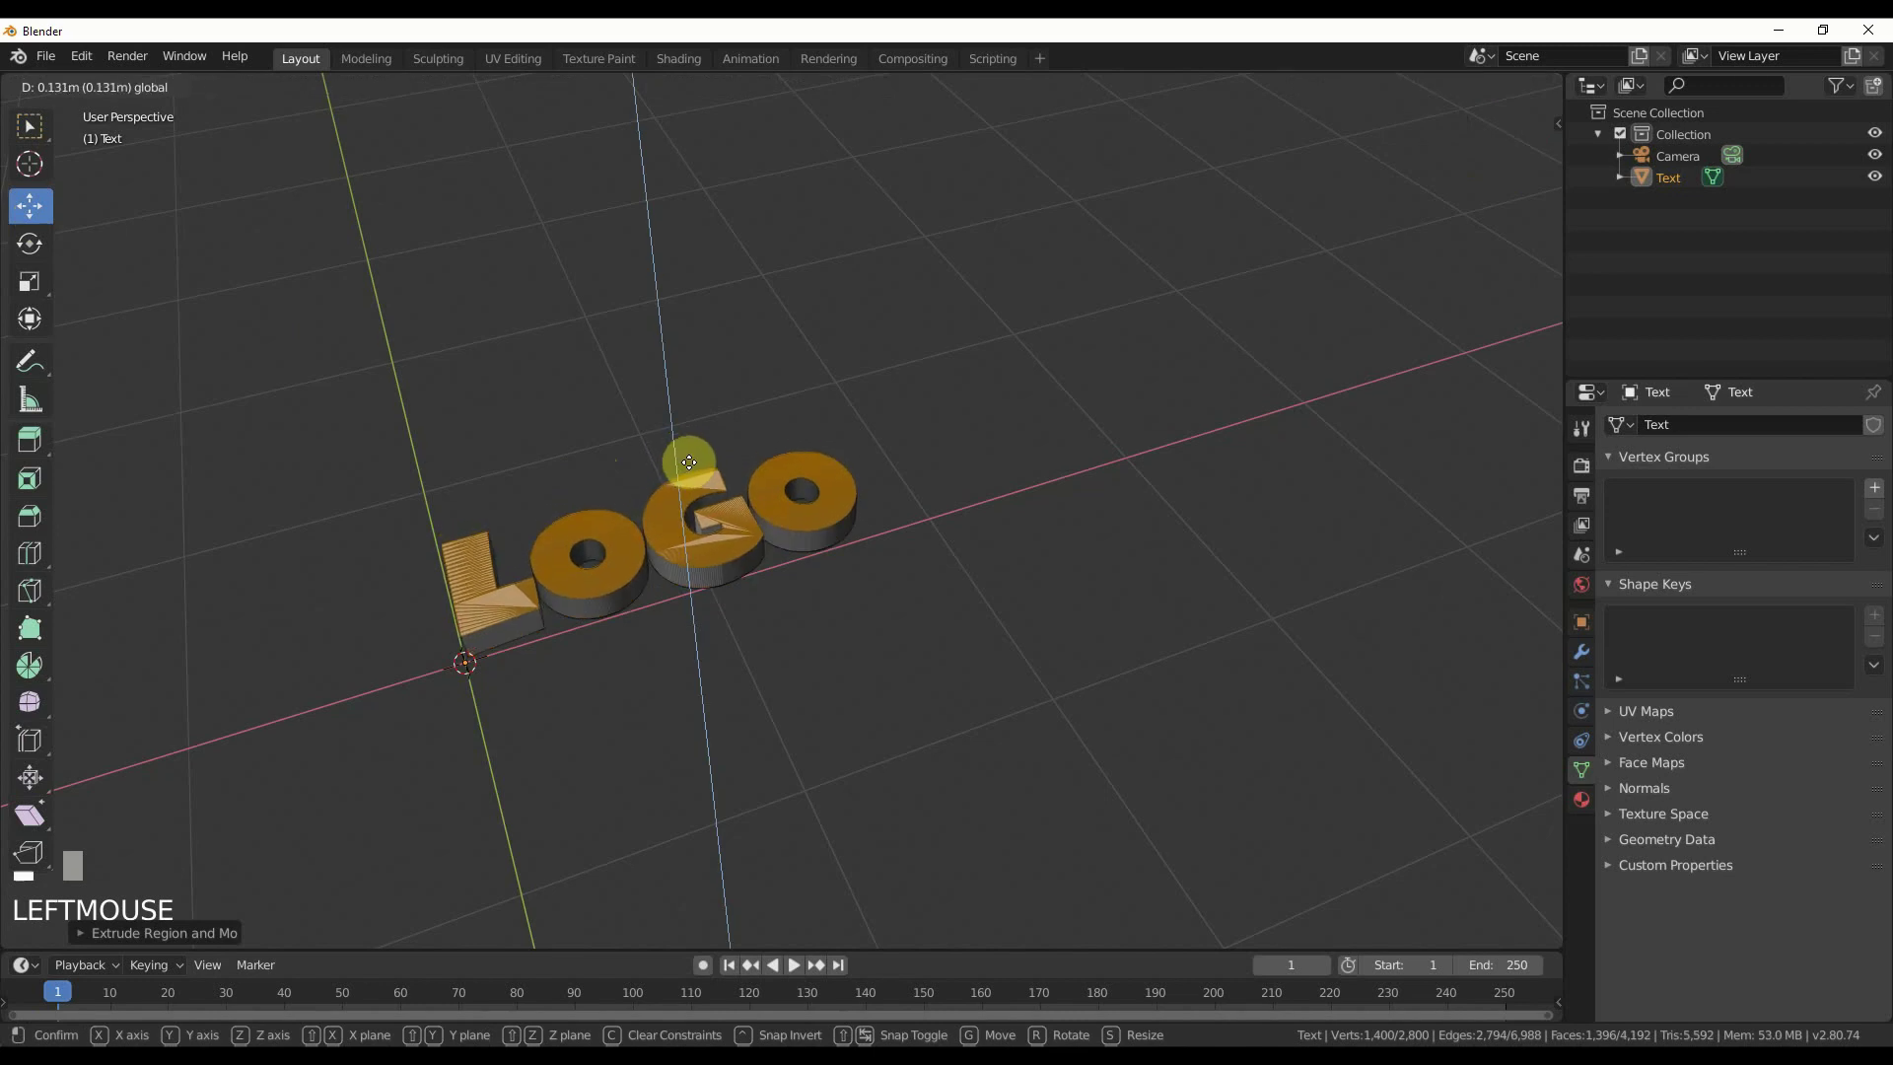
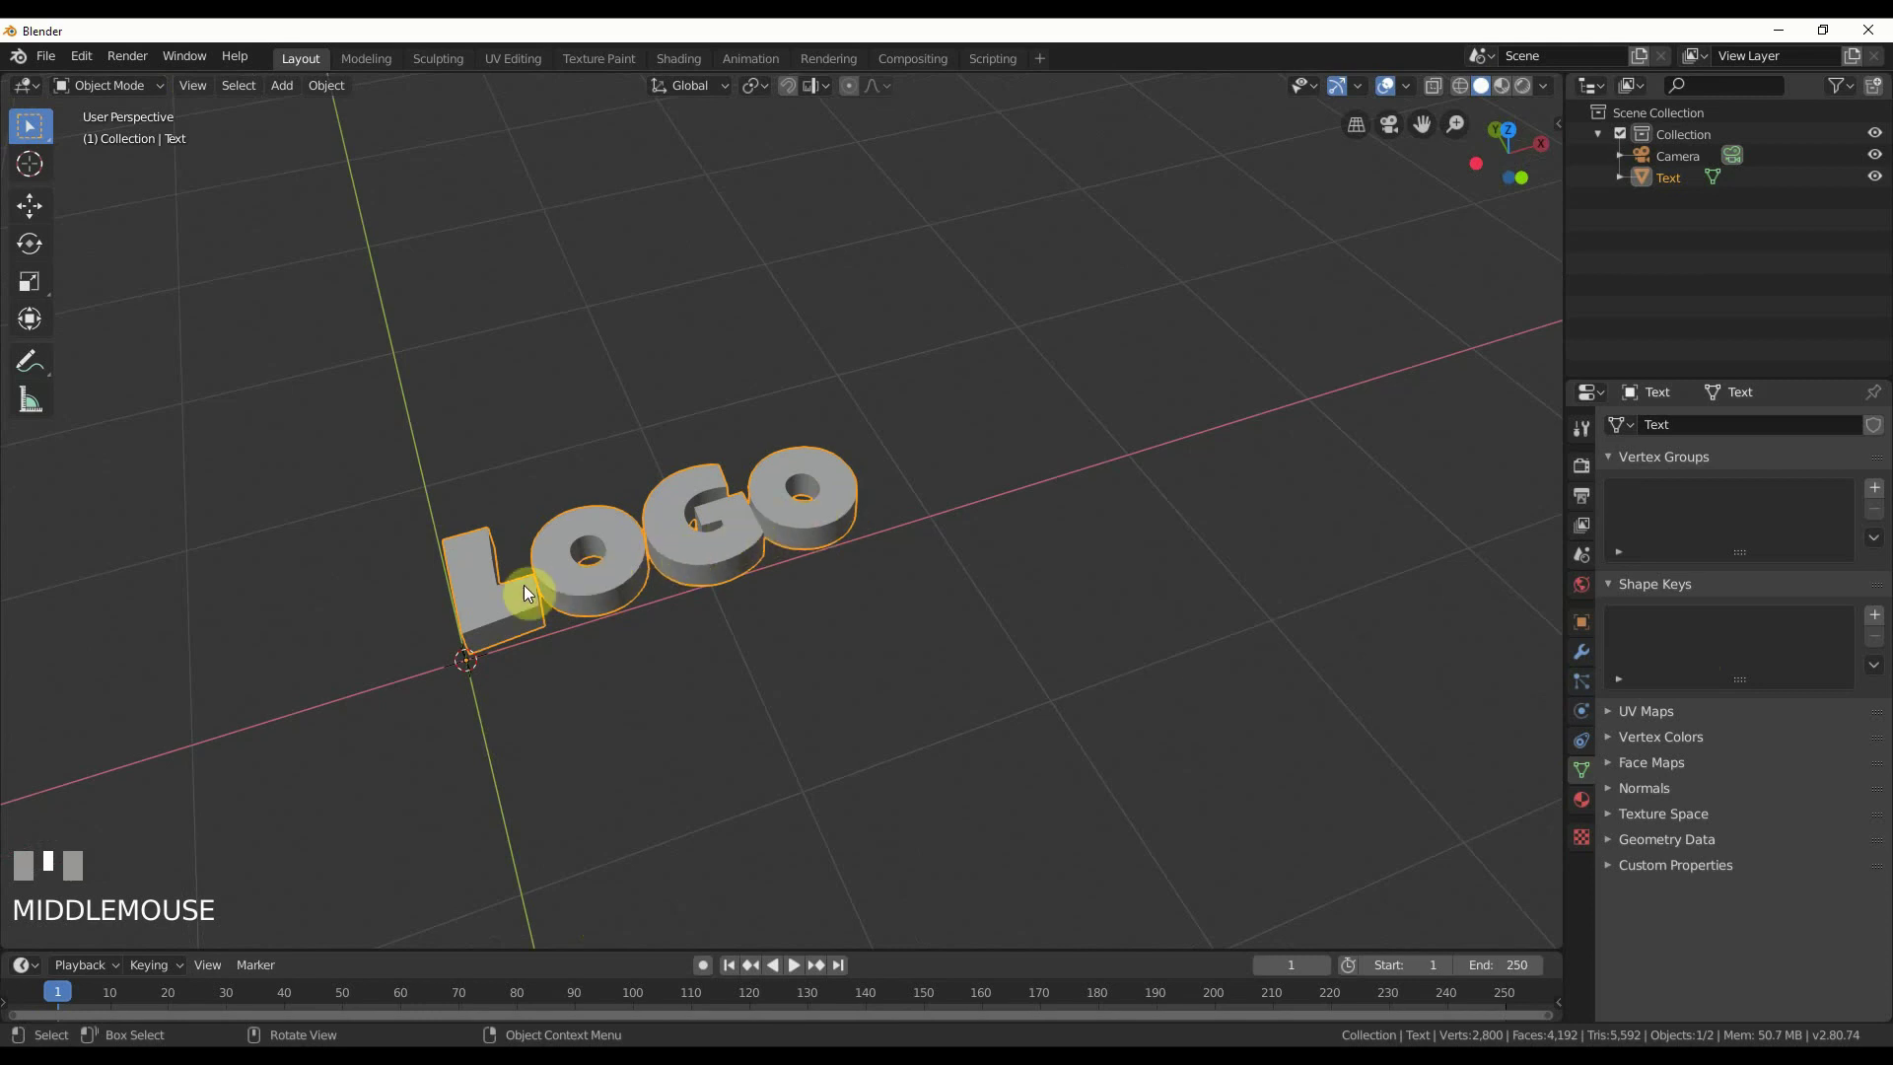
- Separate the LOGO mesh by loose parts into Text–Text.003 and select all letters
key(Tab)
key(a)
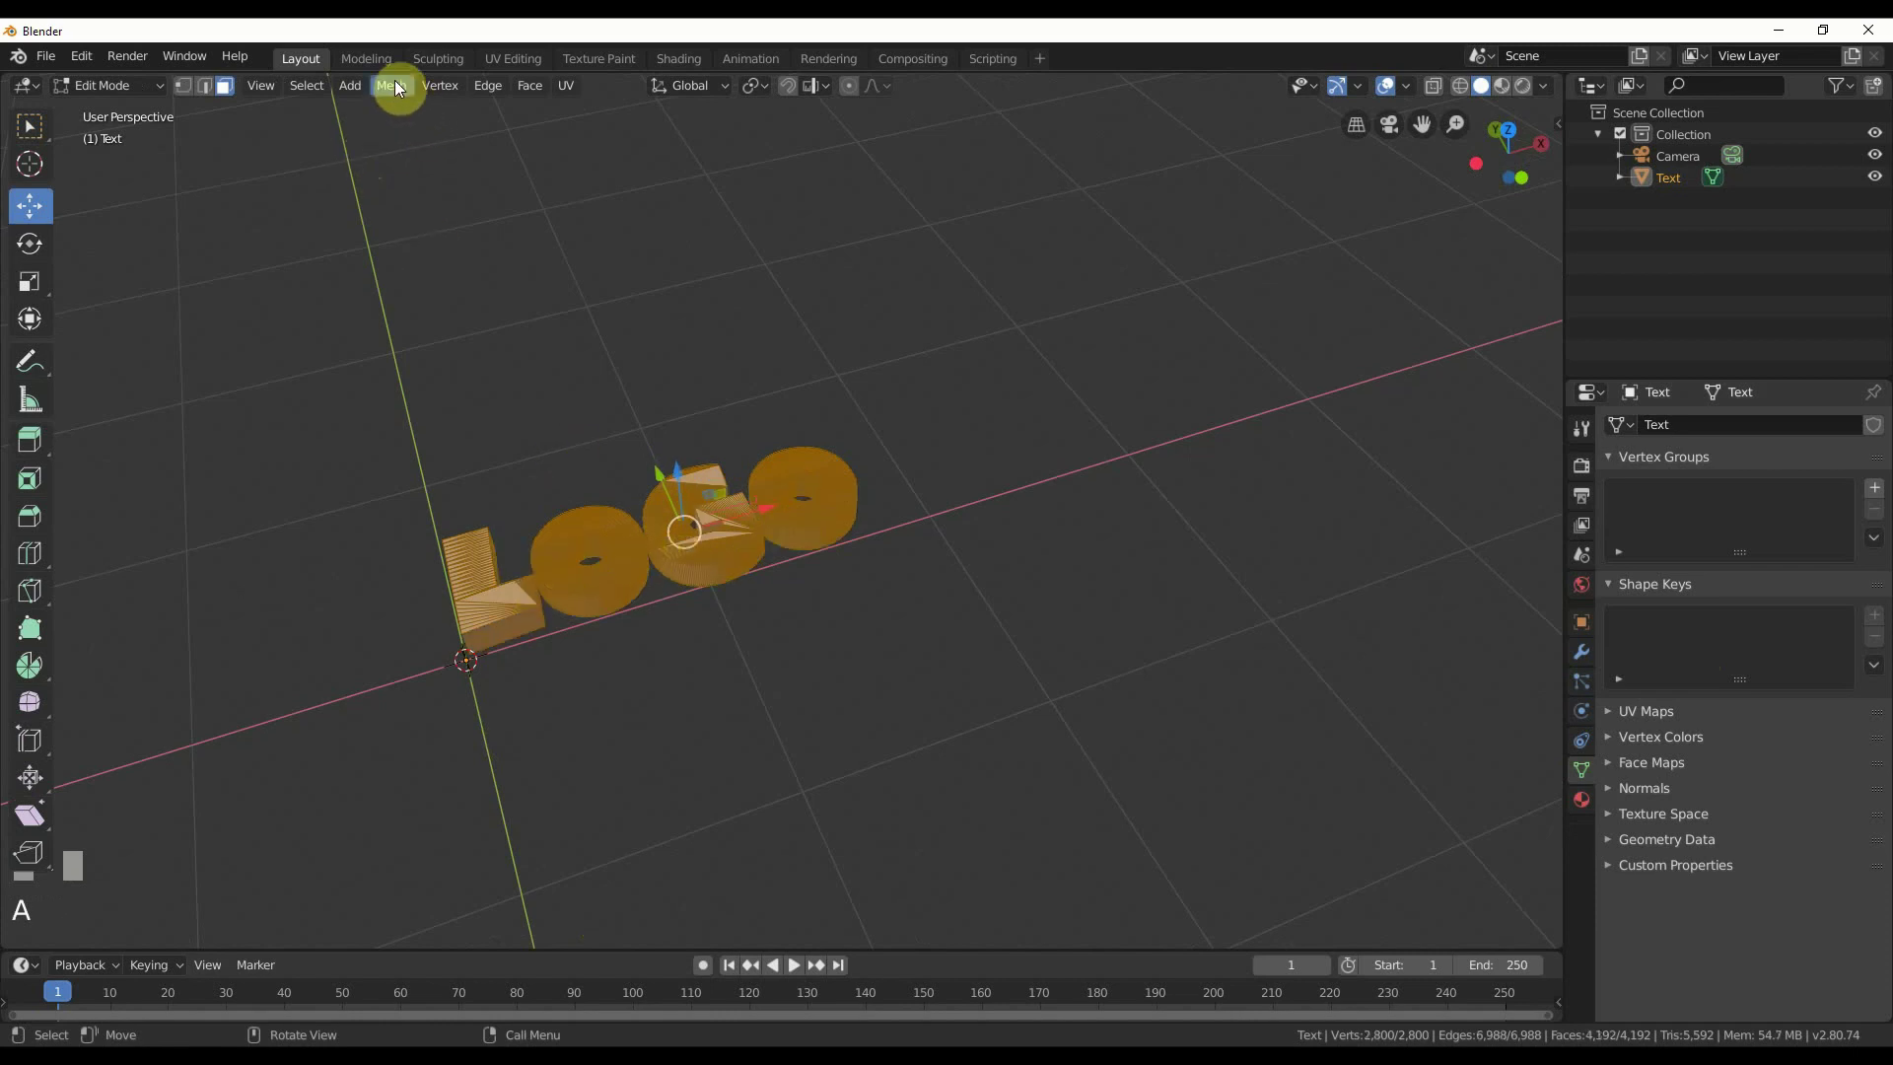
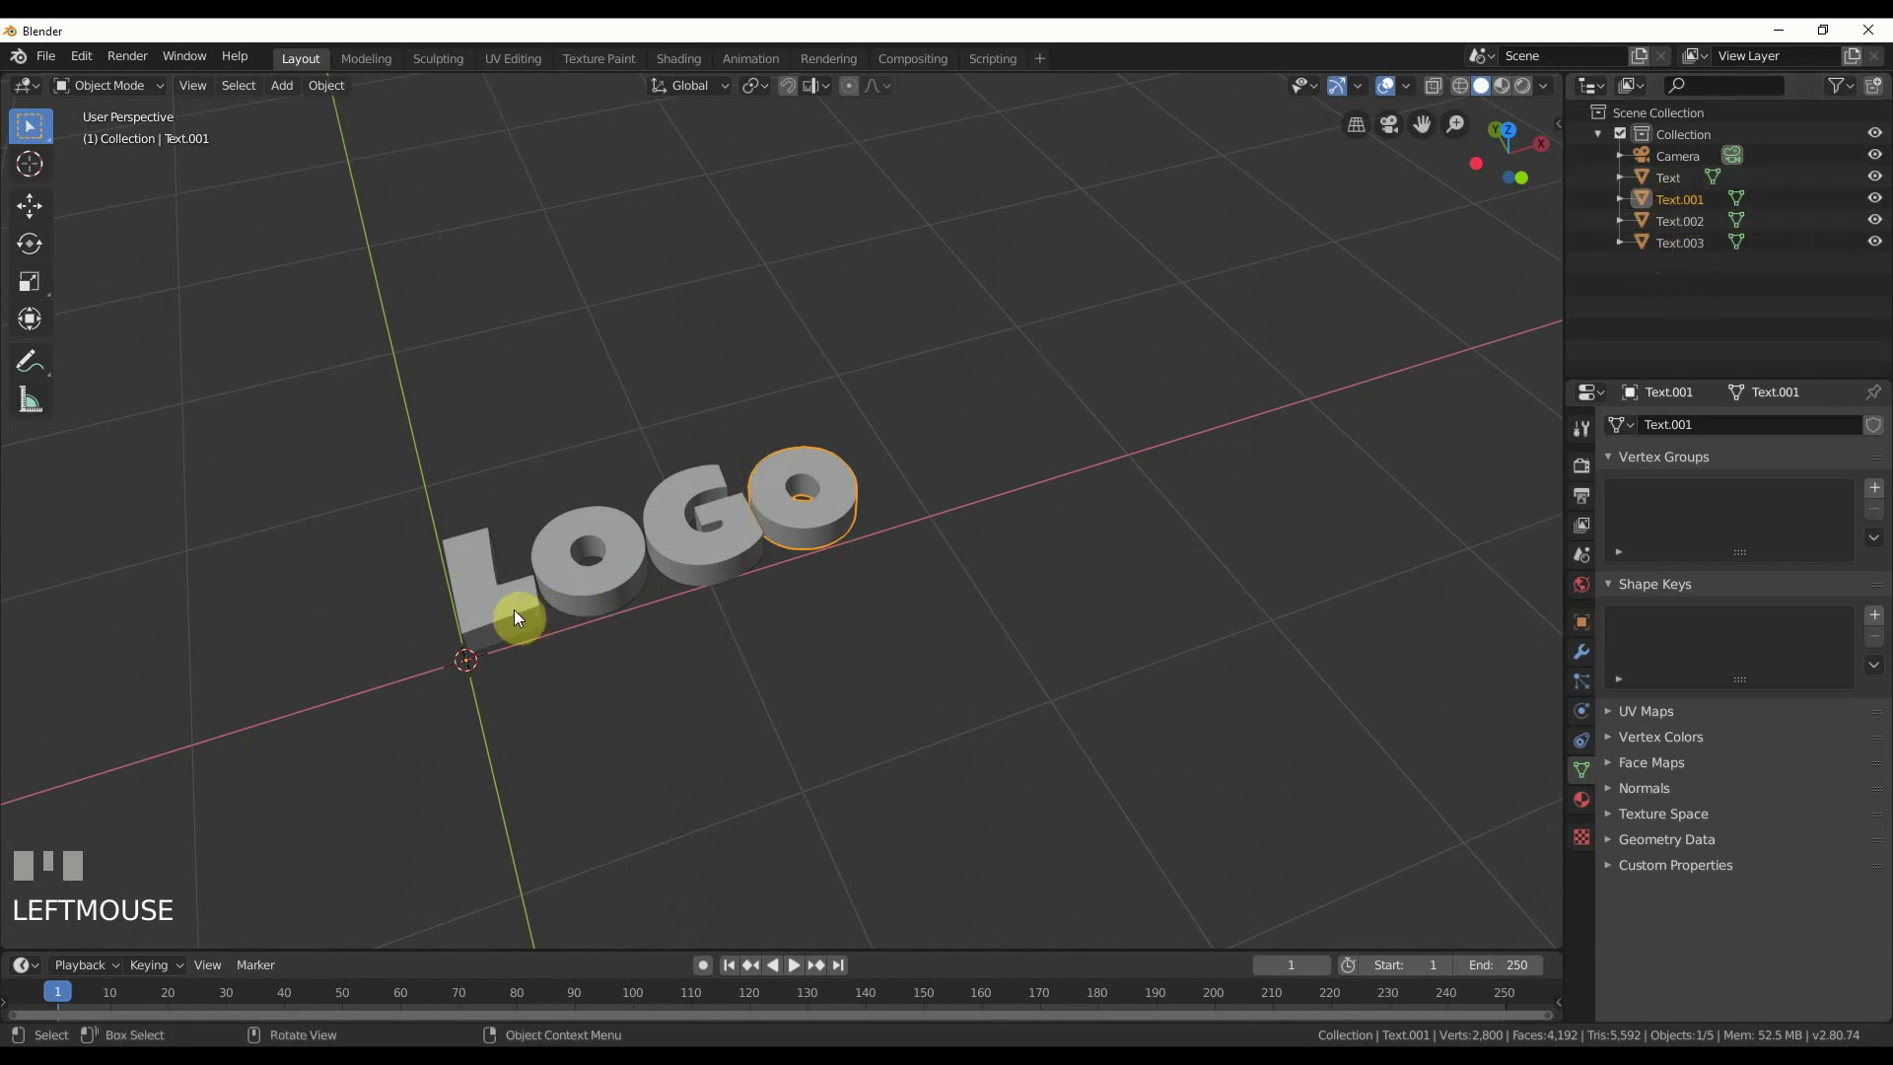
click(607, 599)
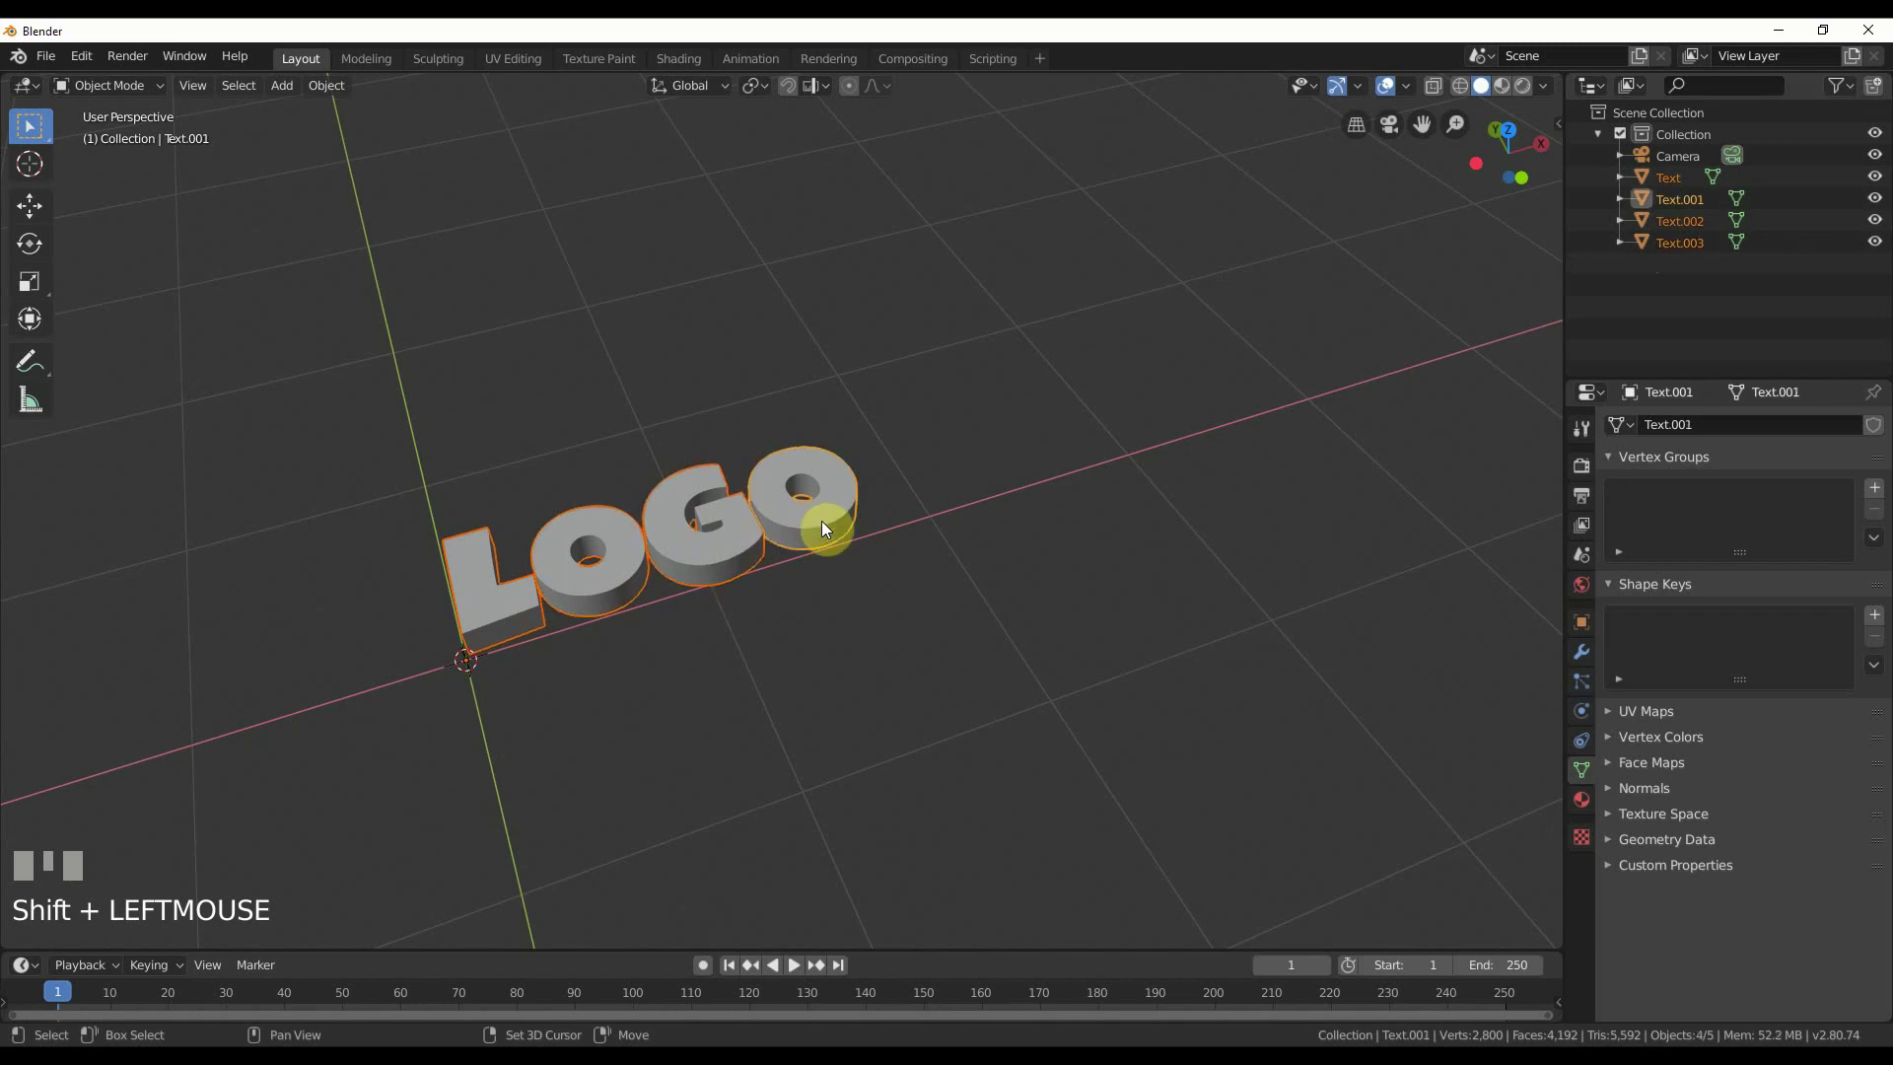
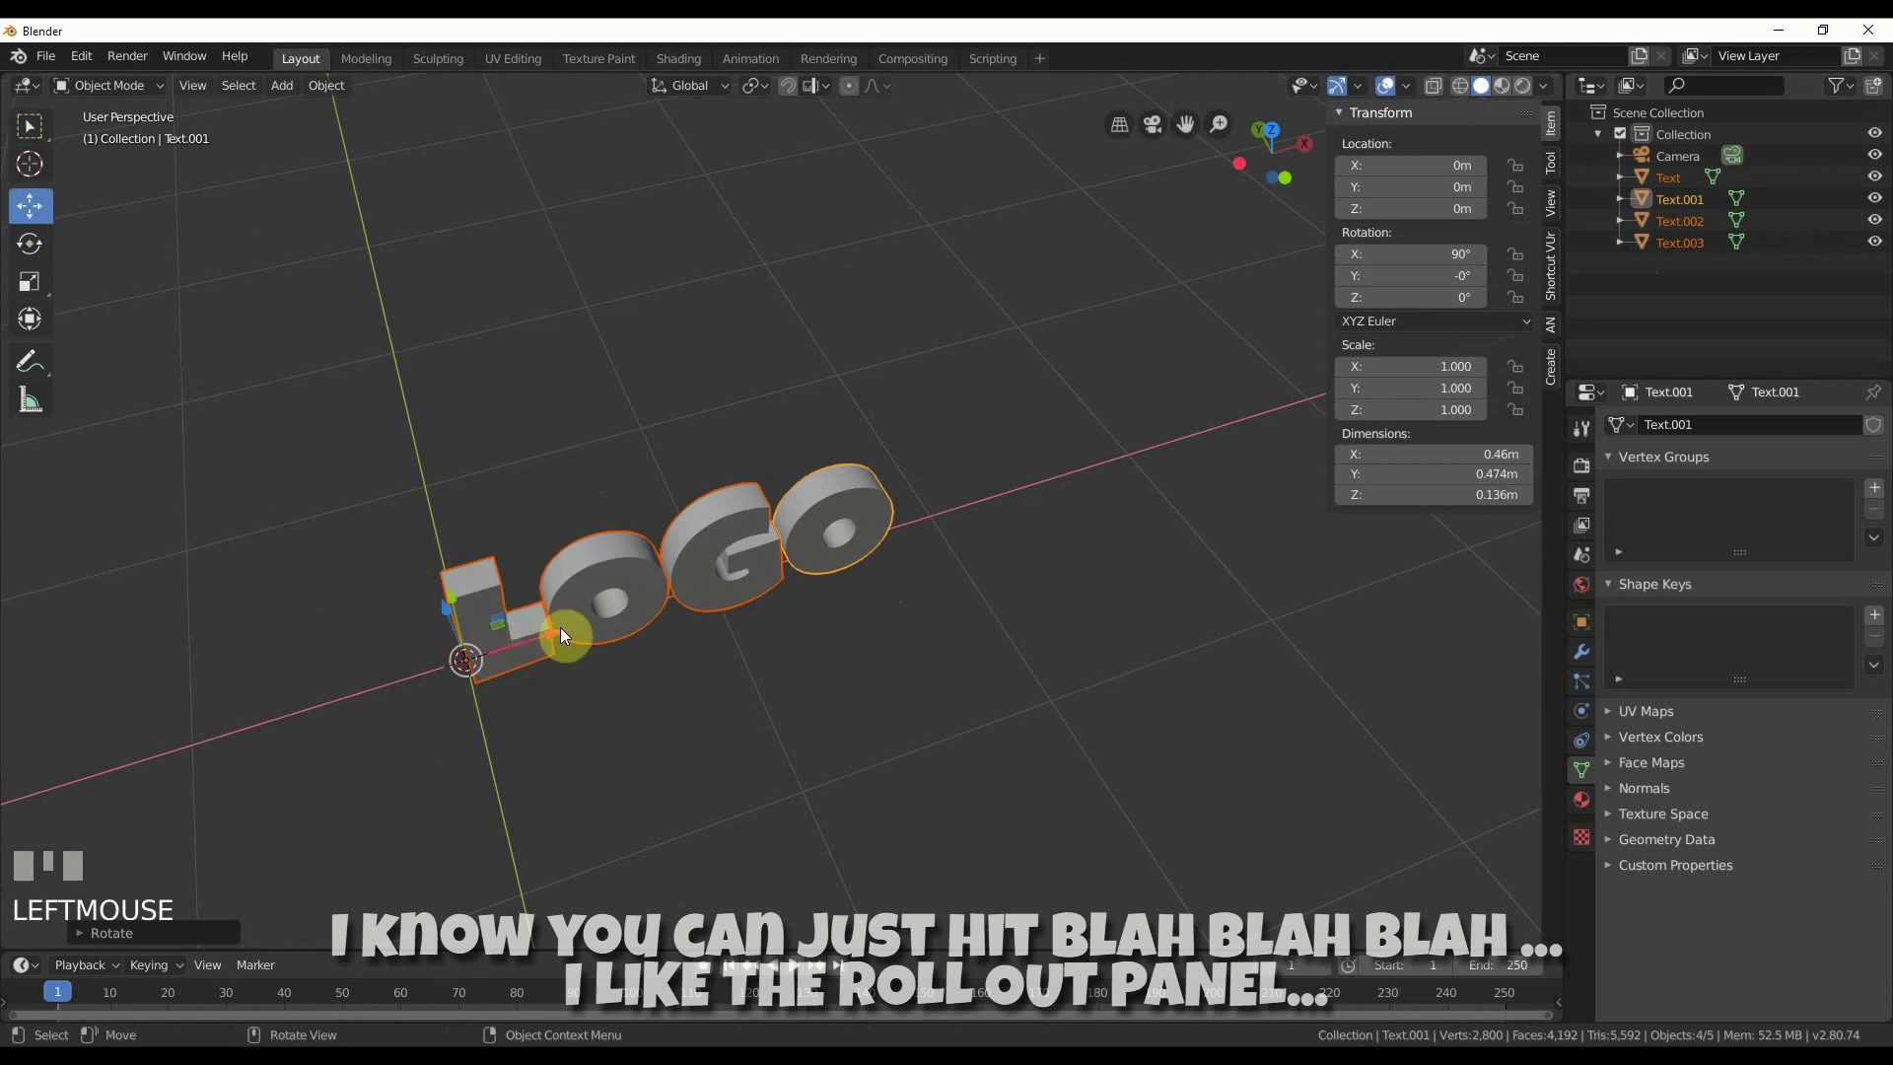
- Frame the upright letters and bring up the Spline Generator in the Create sidebar tab
drag(565, 633, 544, 715)
drag(543, 715, 117, 340)
scroll(up, 3)
drag(116, 340, 452, 484)
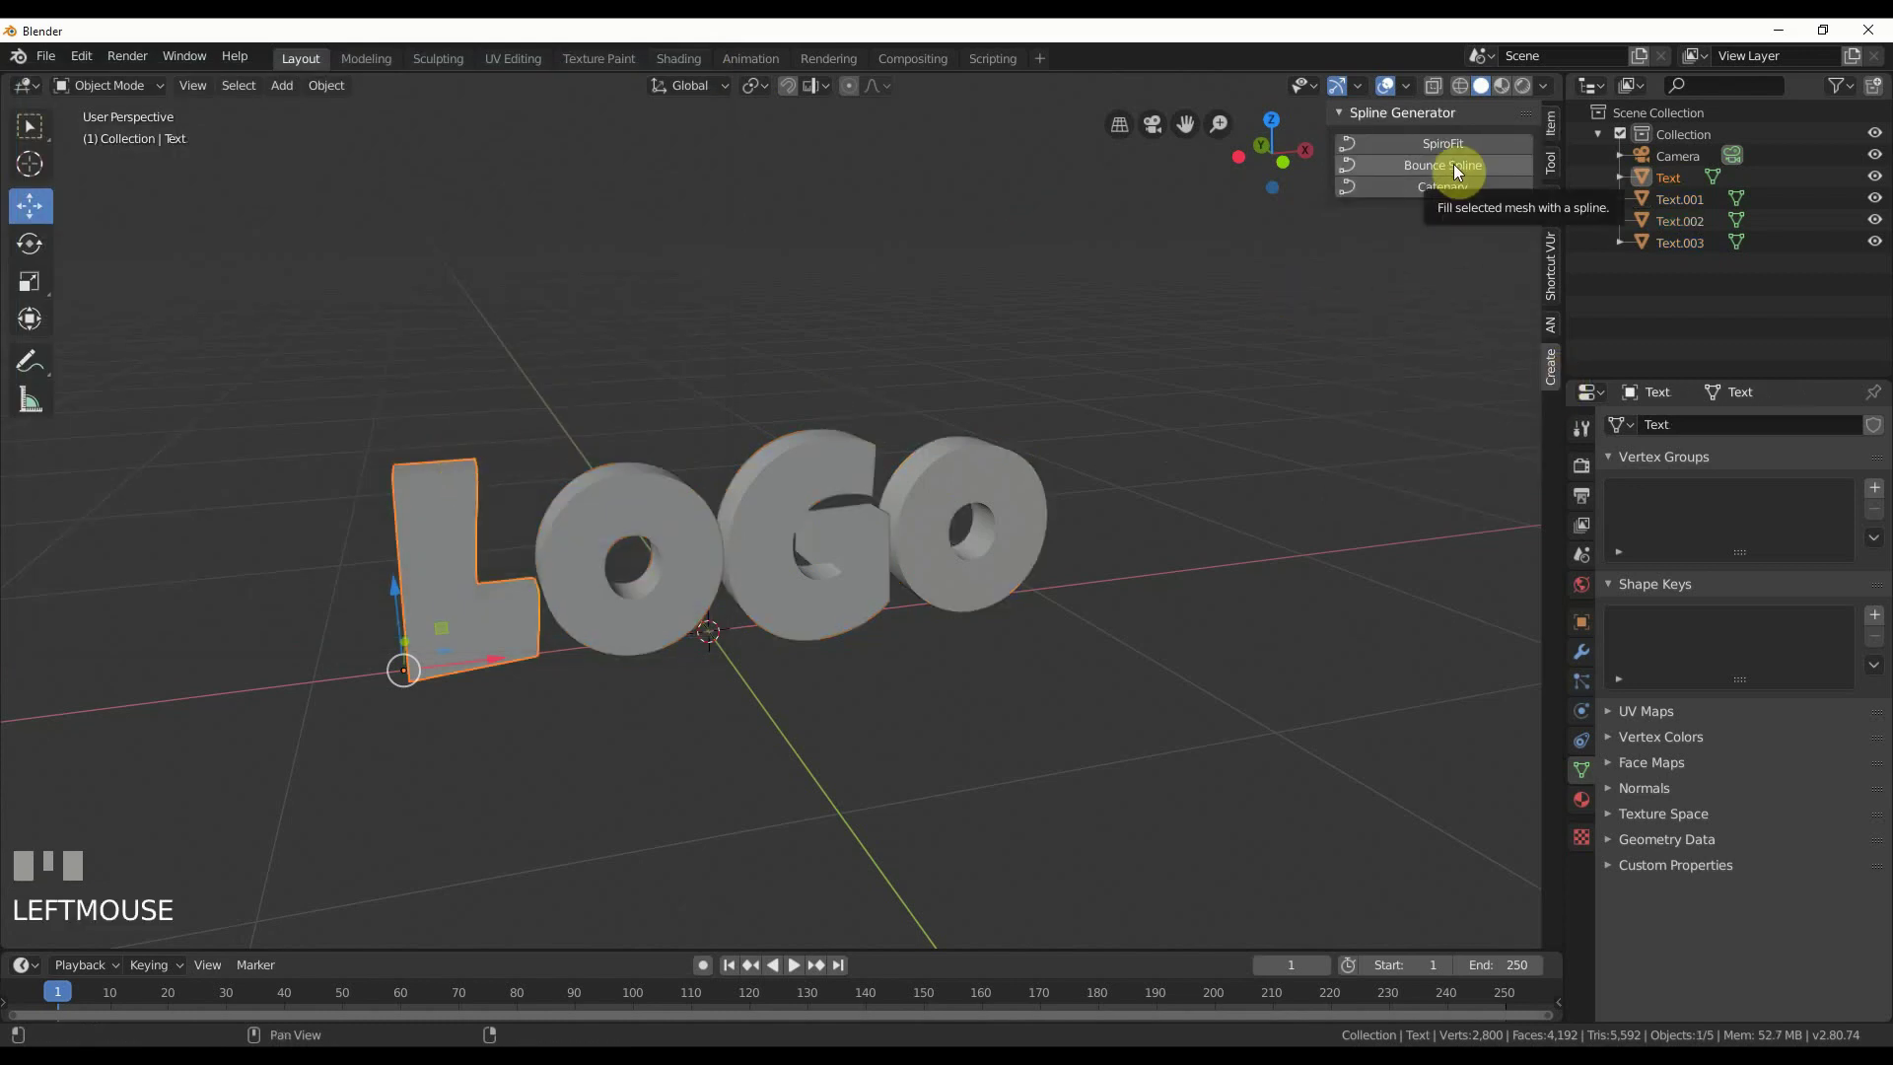
- Fill each letter with a Bounce Spline and hide the solid Text objects in the Outliner
drag(1463, 175, 164, 831)
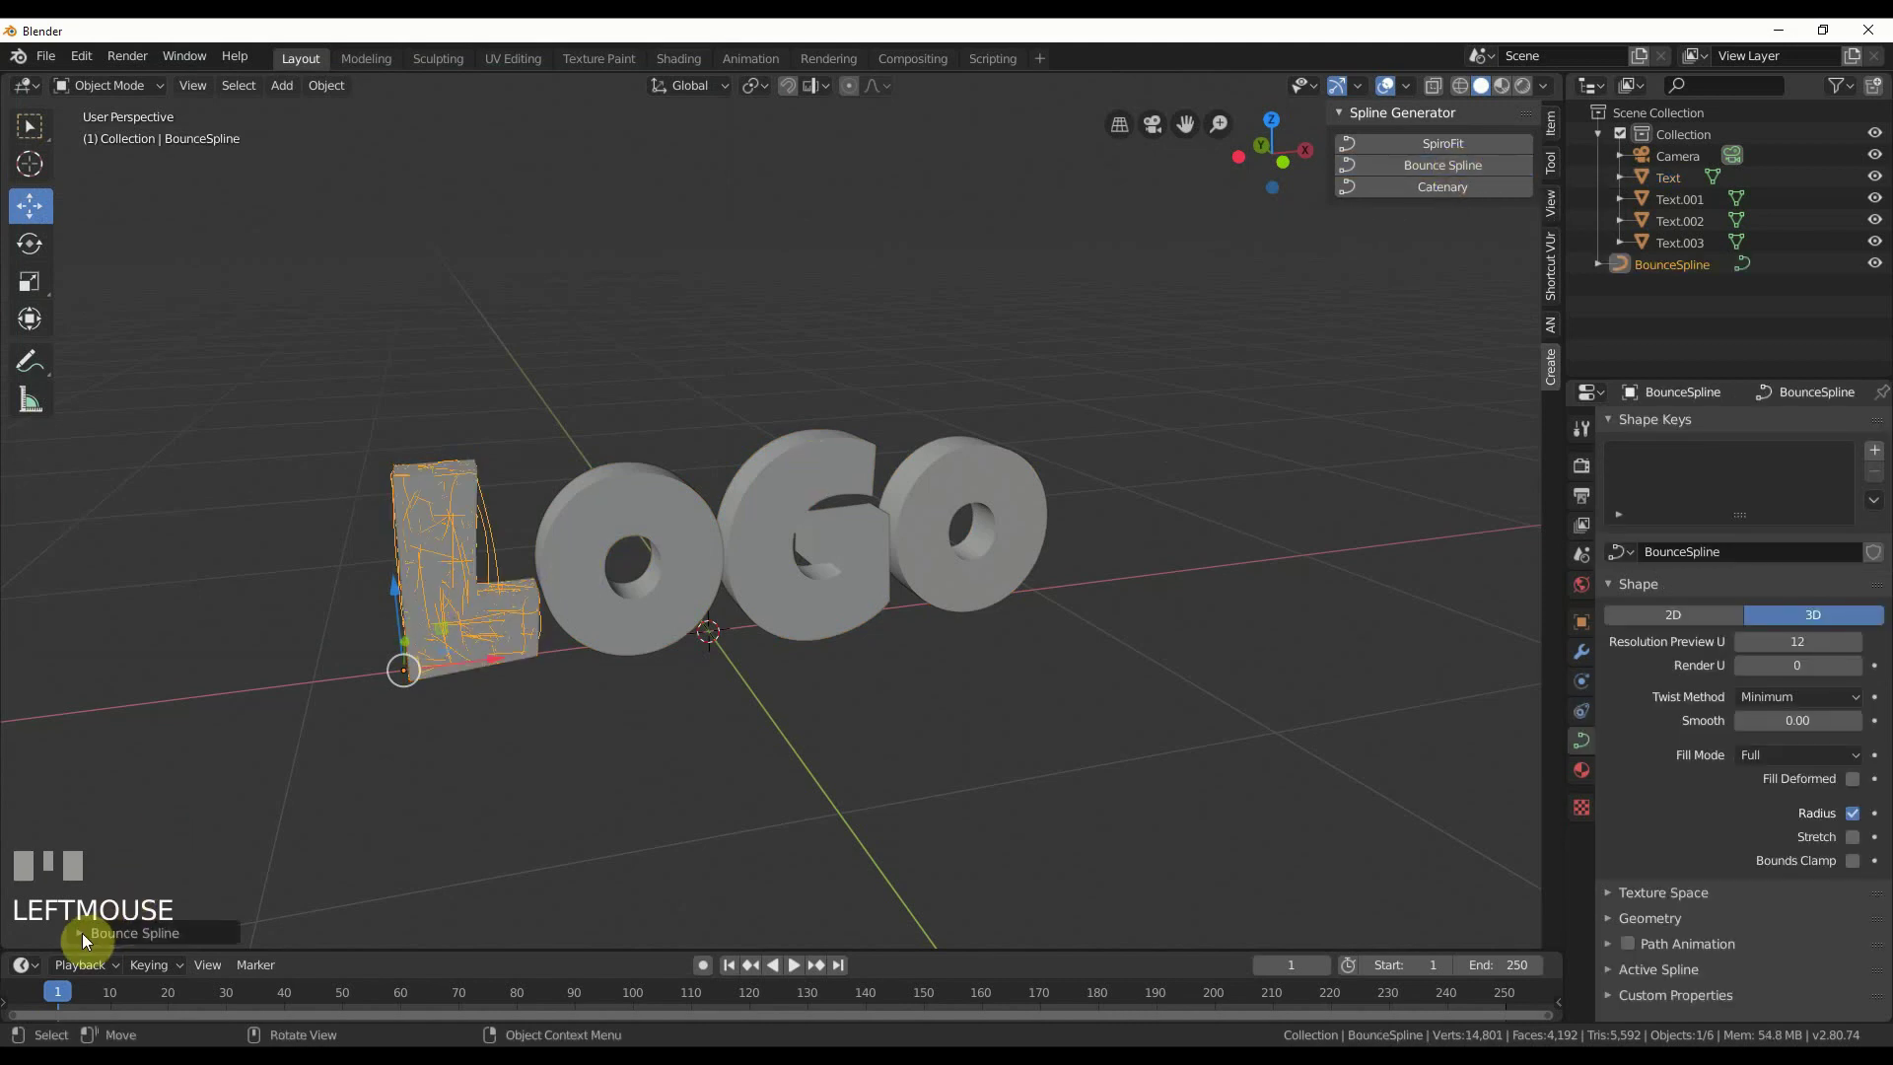
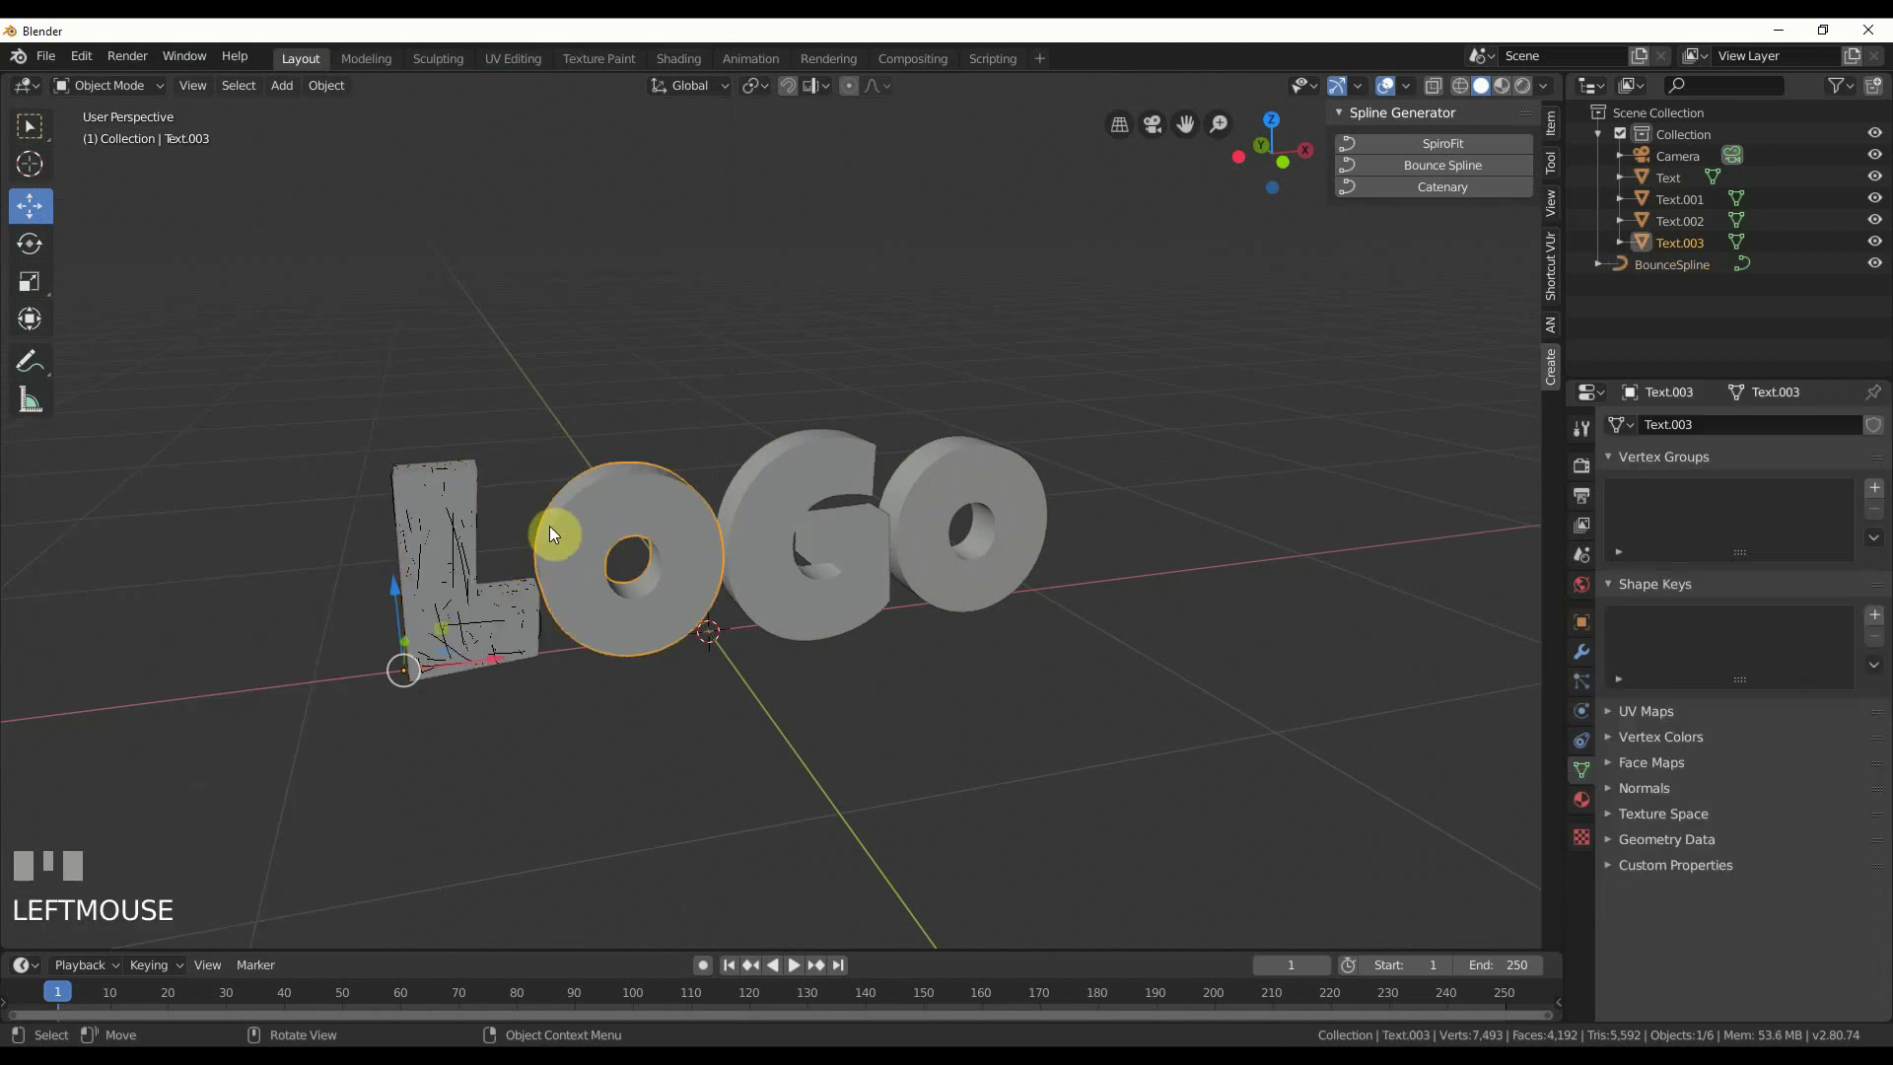
drag(1456, 177, 720, 529)
click(1374, 197)
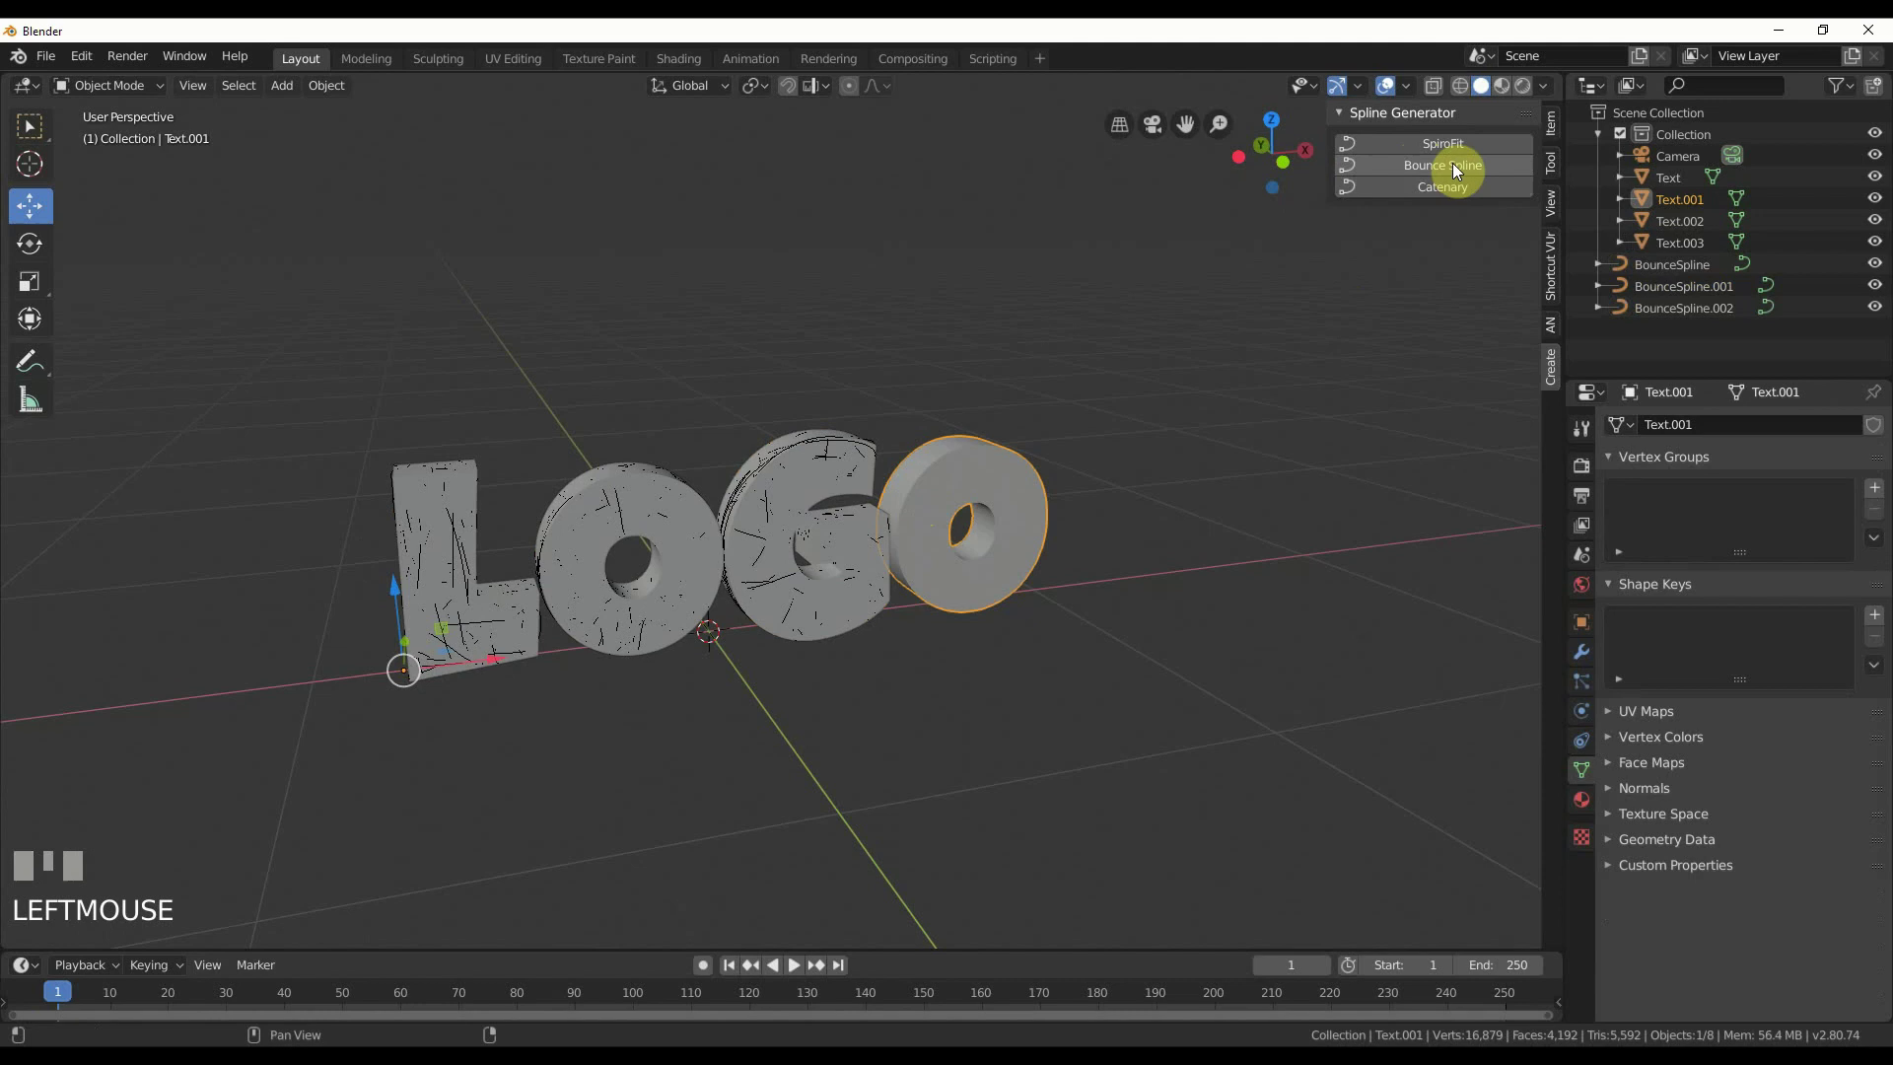
drag(1460, 170, 1882, 227)
drag(1883, 226, 1882, 200)
click(1882, 197)
- Give the O and first letter's BounceSpline curves a 0.005 m bevel depth
click(1881, 178)
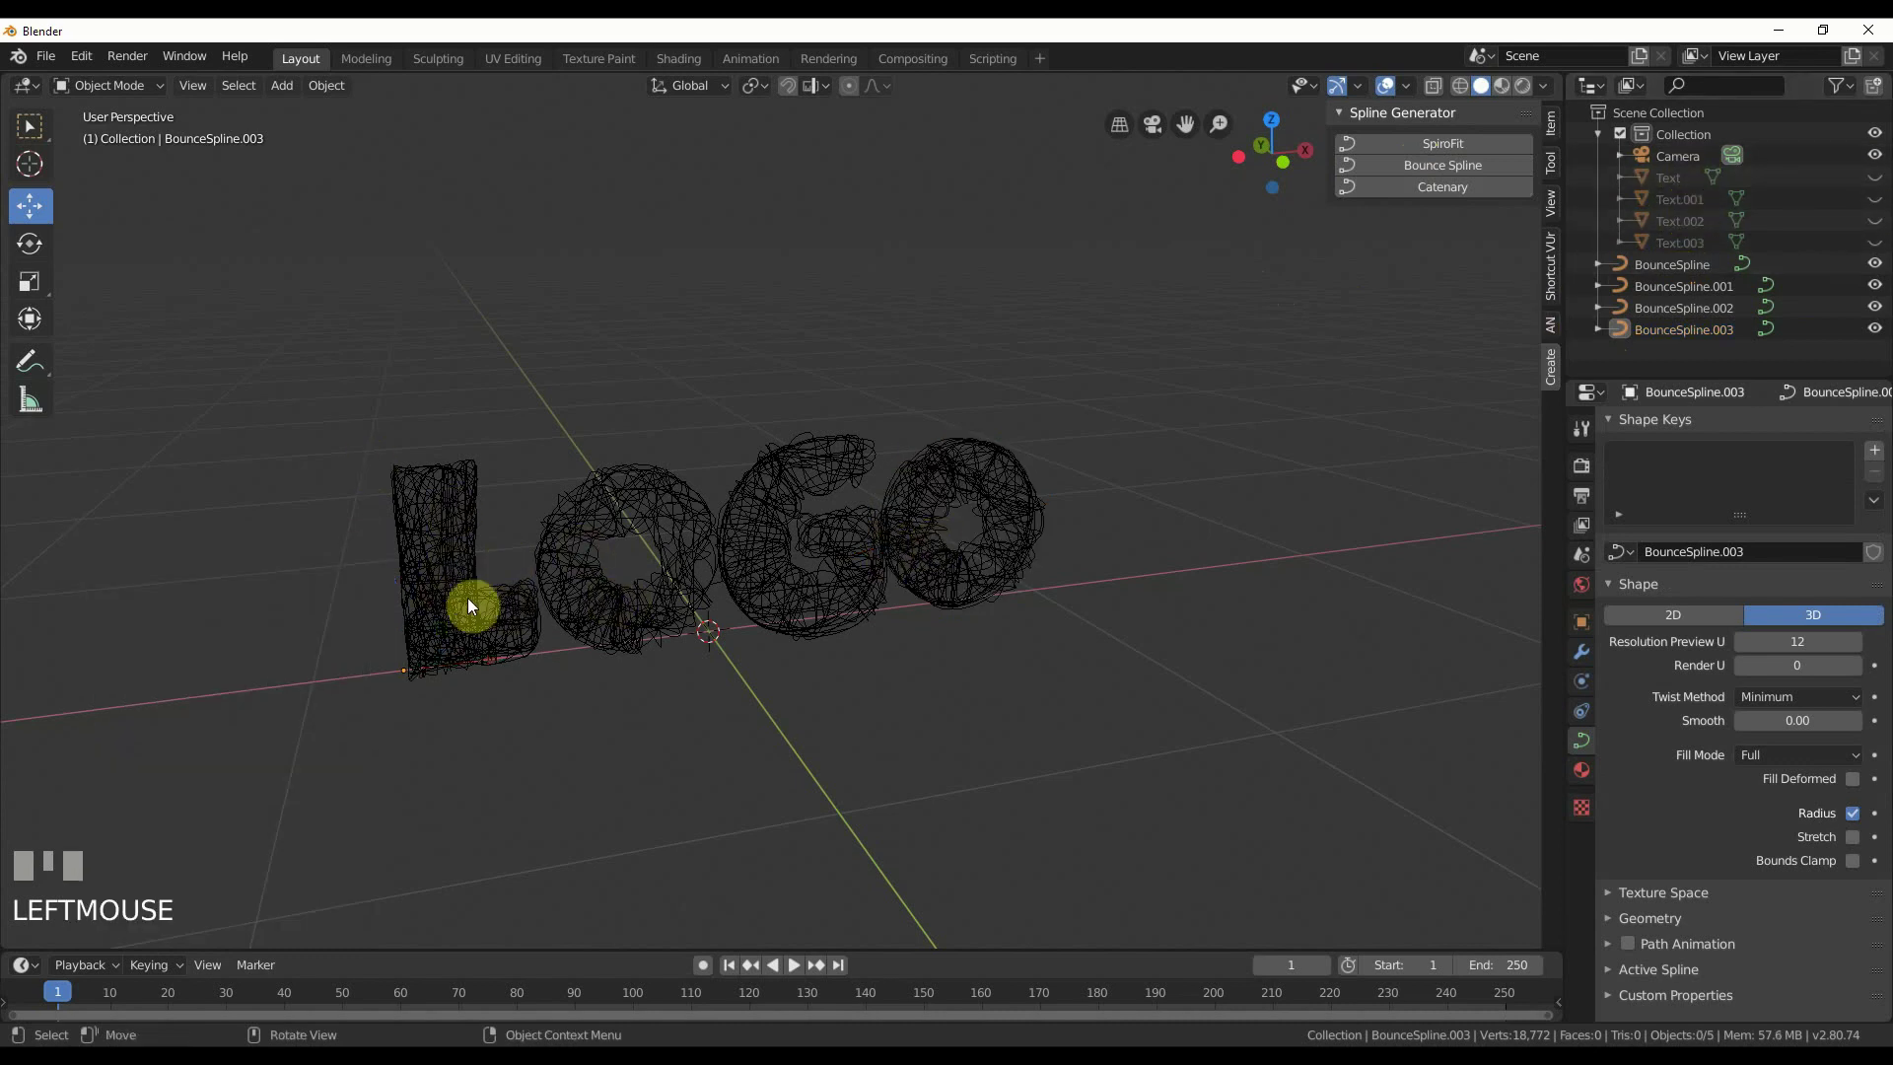
drag(482, 604, 527, 600)
click(526, 599)
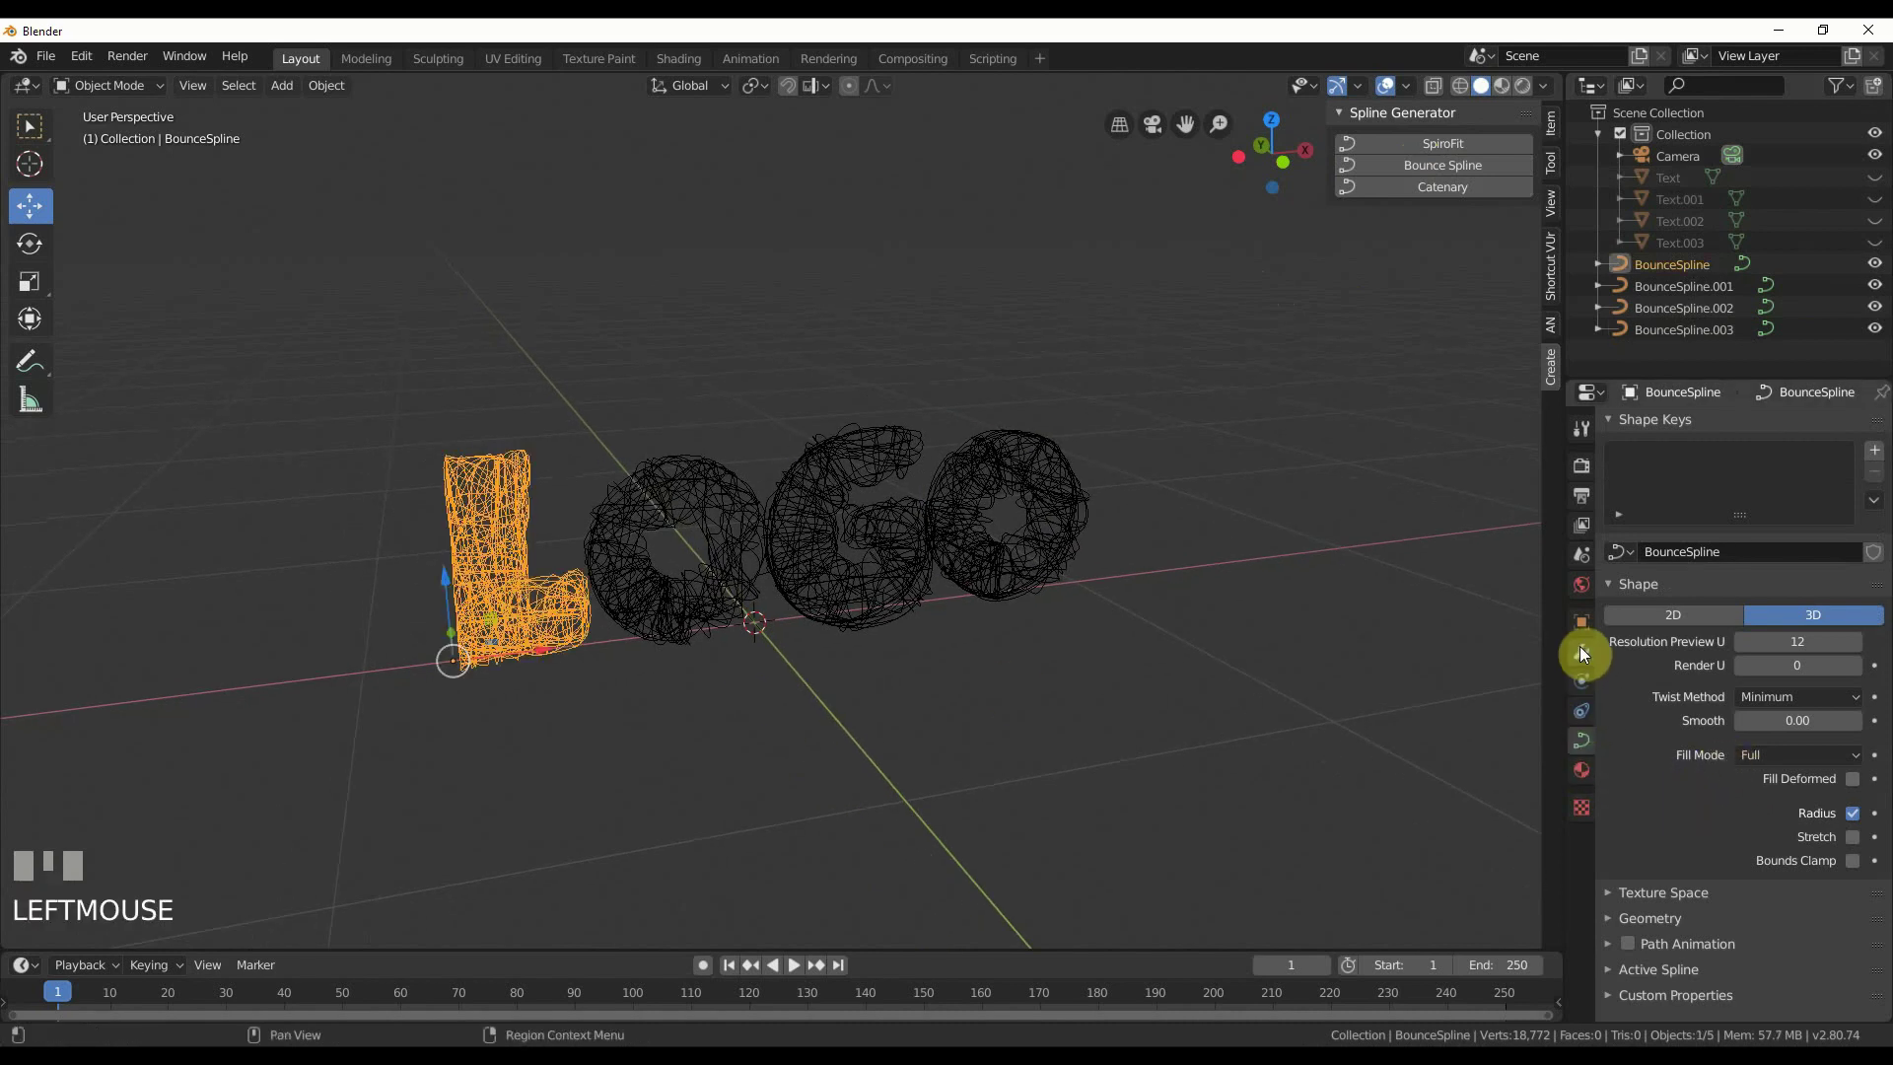
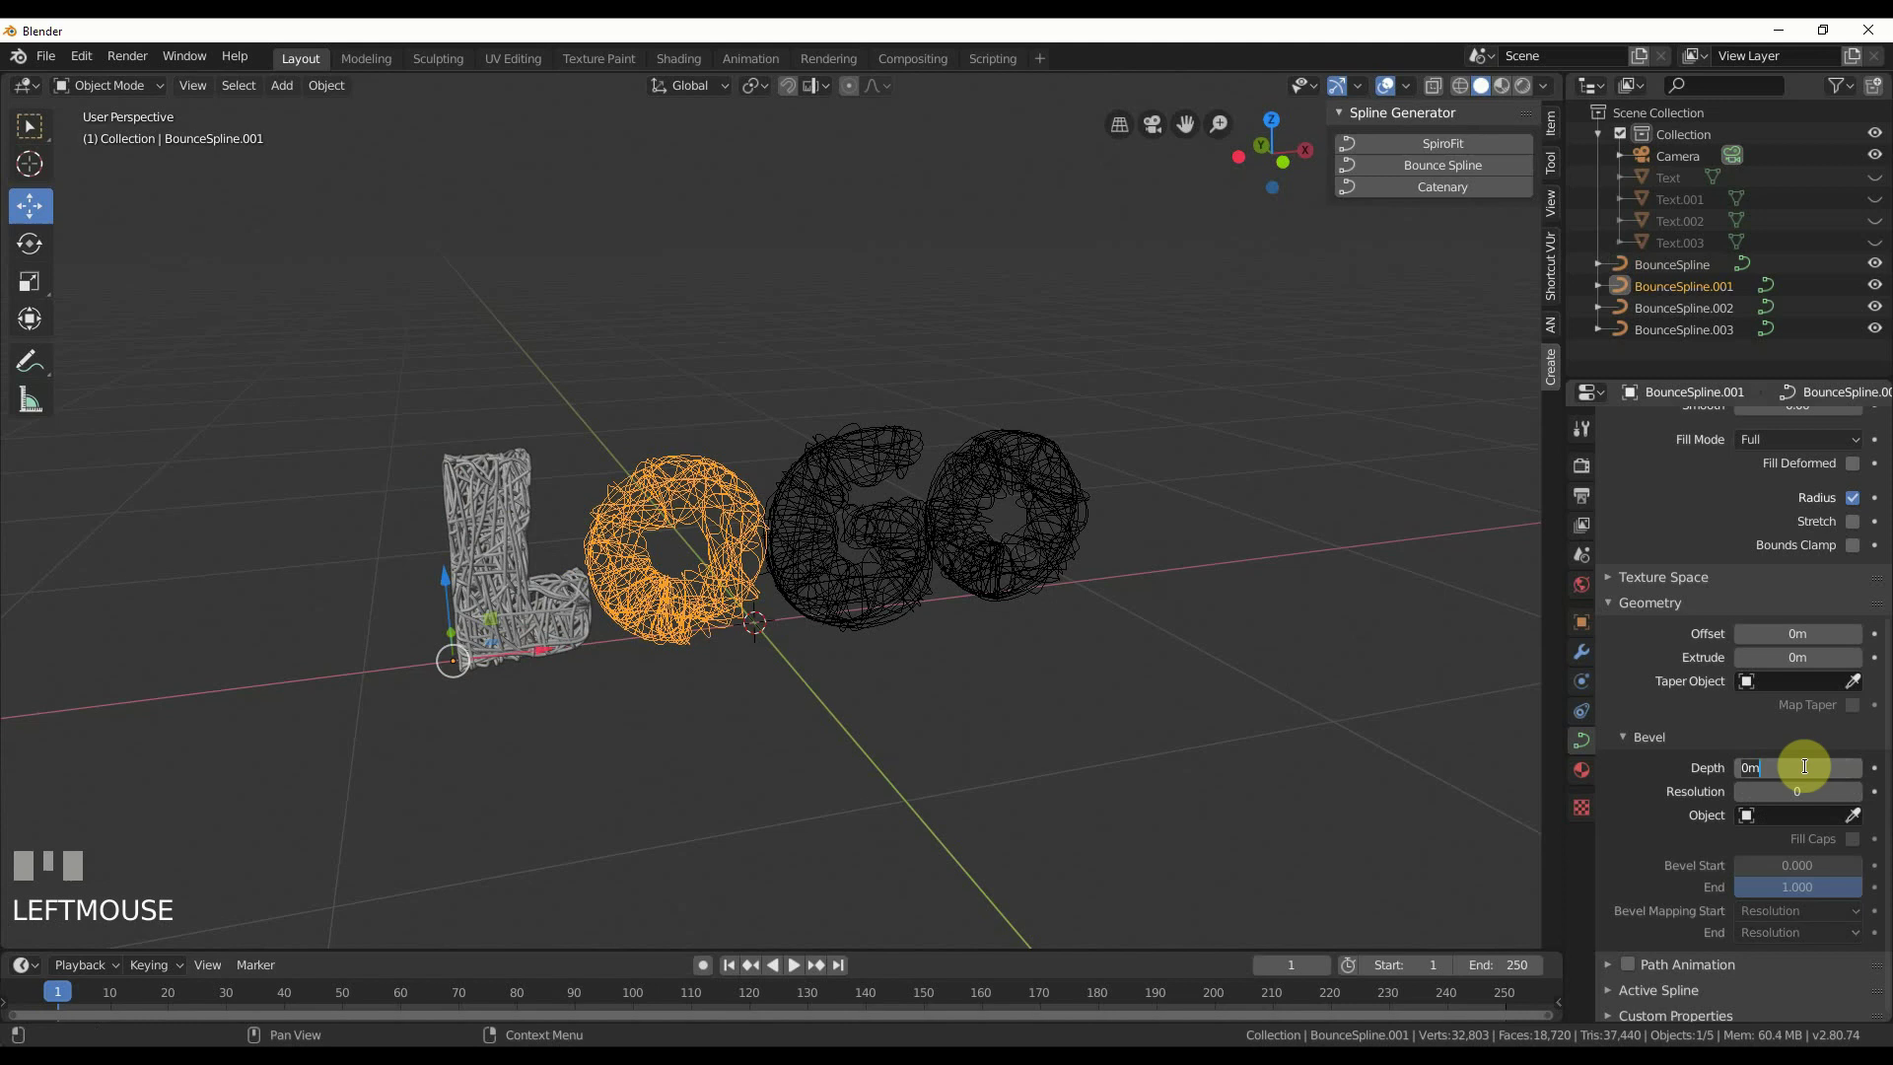
key(KP_0)
drag(468, 656, 862, 596)
key(Return)
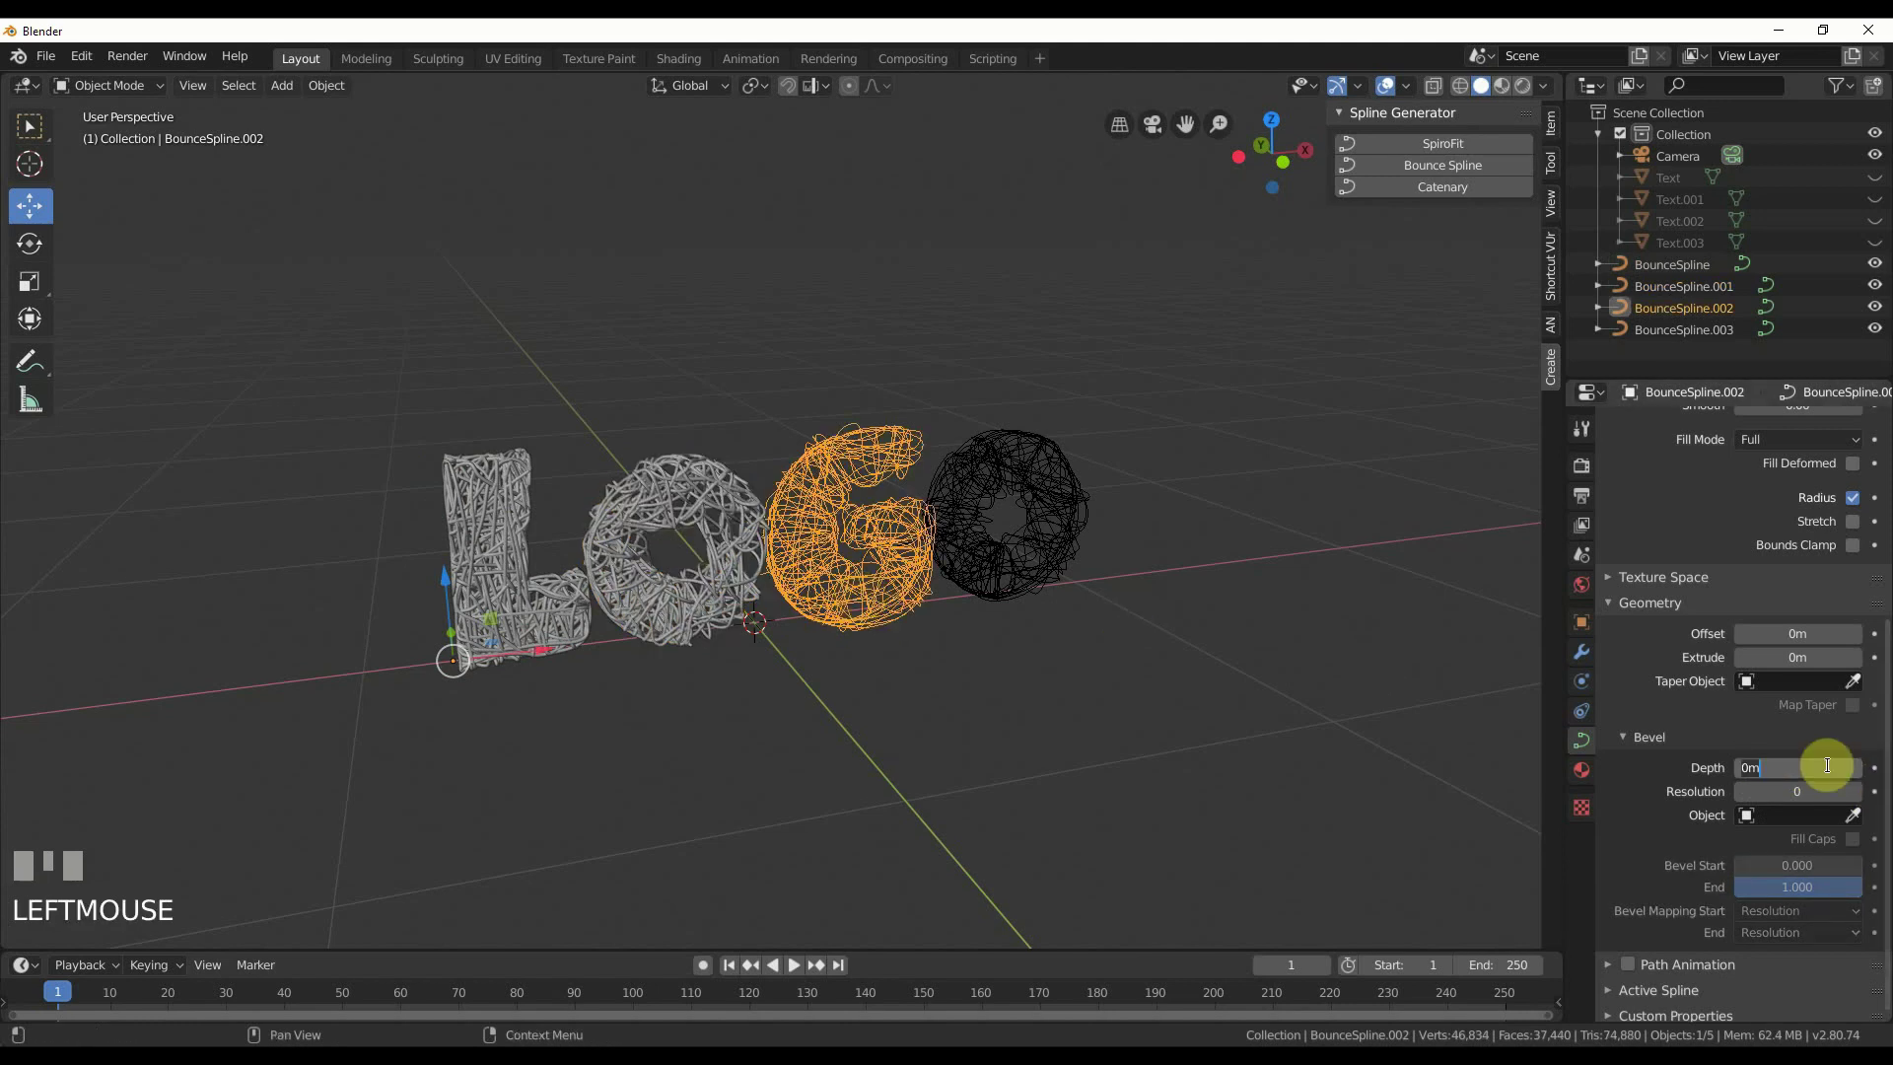
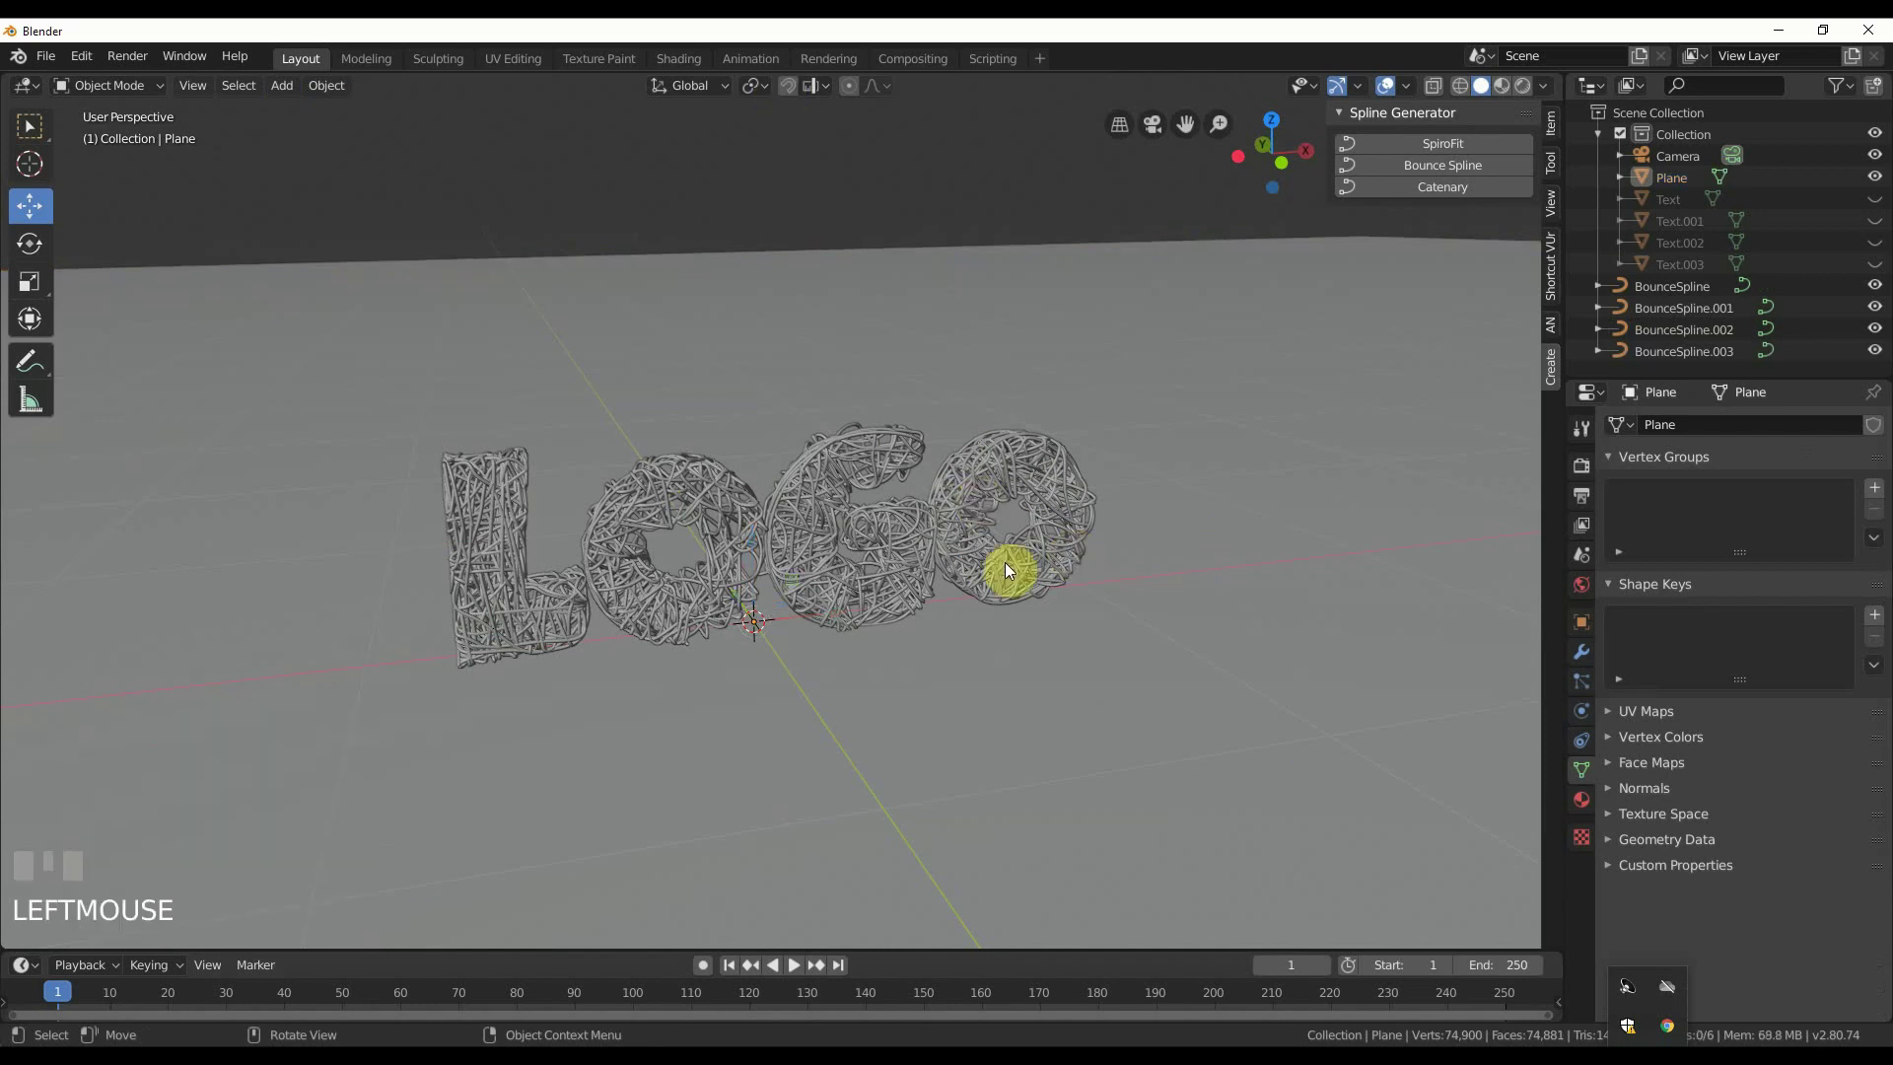
- Add a floor plane and scale it up beneath the LOGO letters
drag(961, 555, 696, 521)
- Pull the camera back and down in front of LOGO and add a Plain Axes empty at the letters' centre
scroll(down, 3)
click(697, 521)
drag(887, 597, 837, 515)
drag(836, 515, 732, 484)
key(Return)
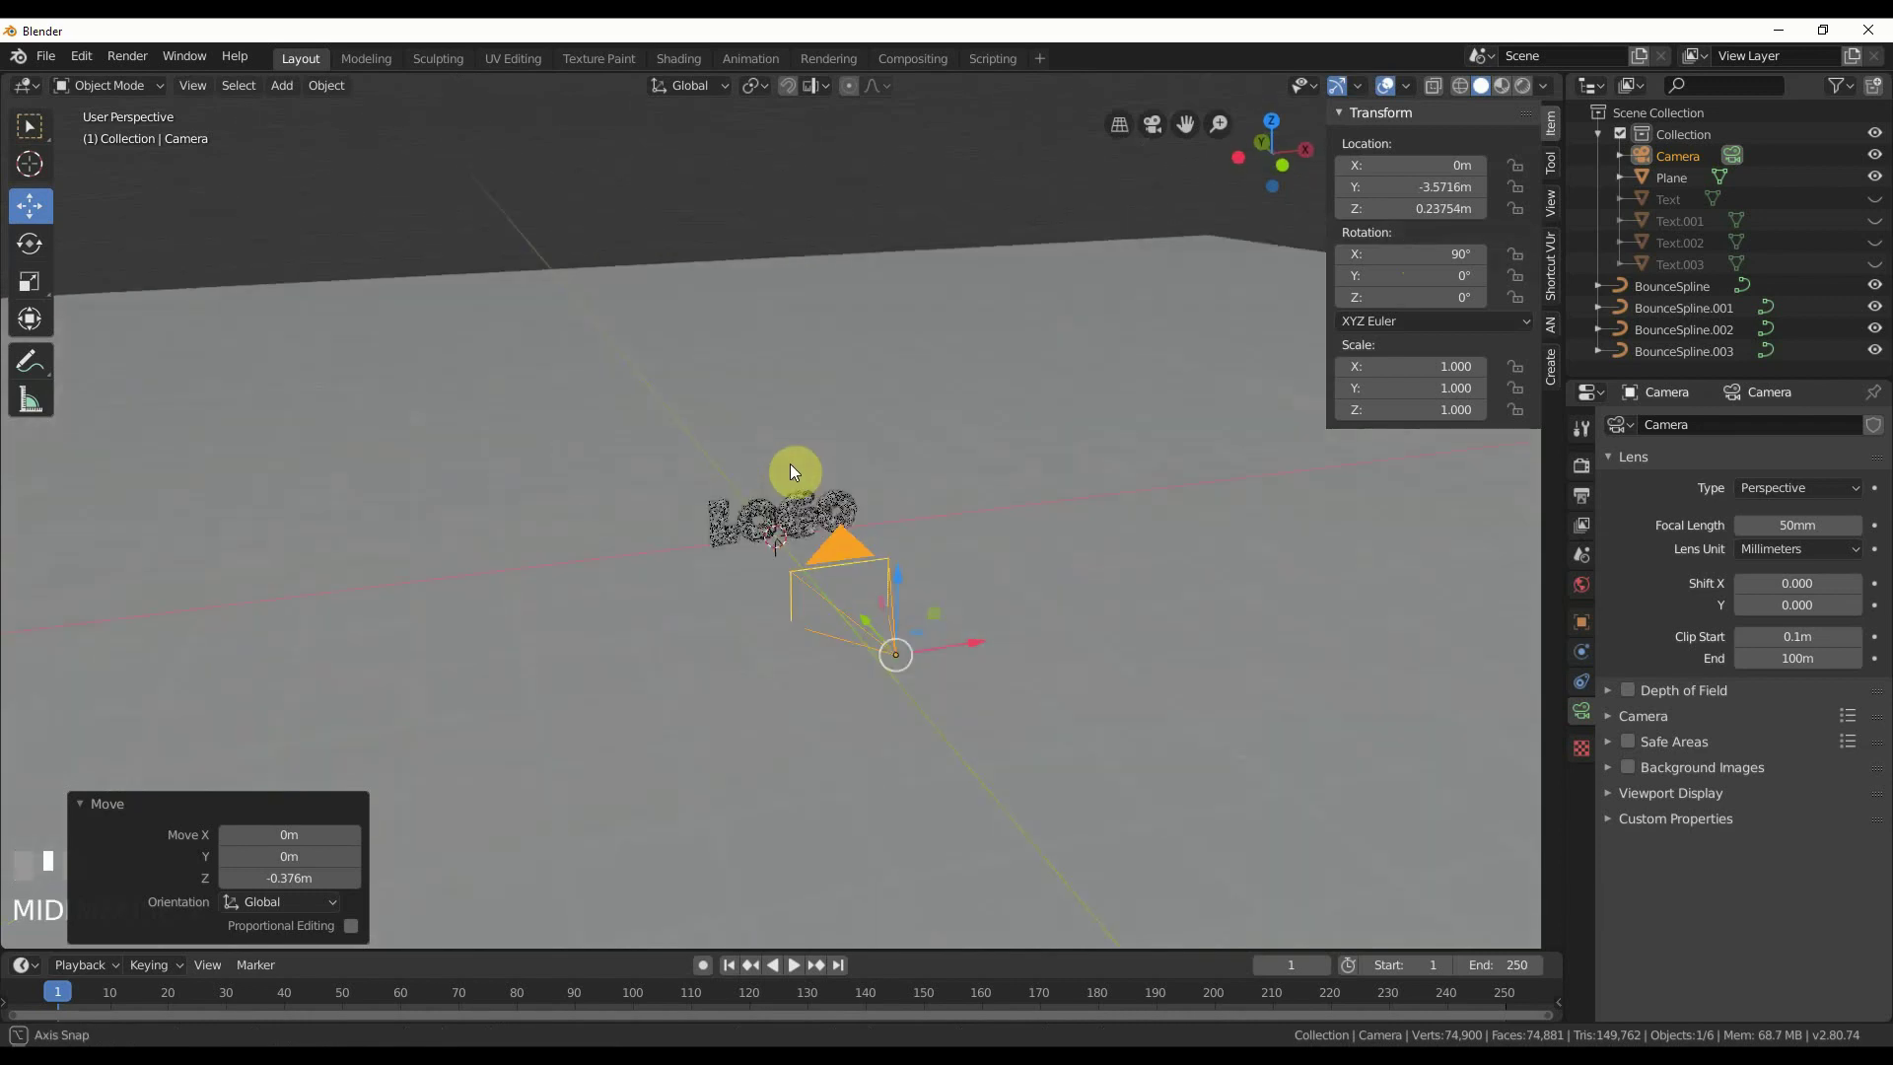
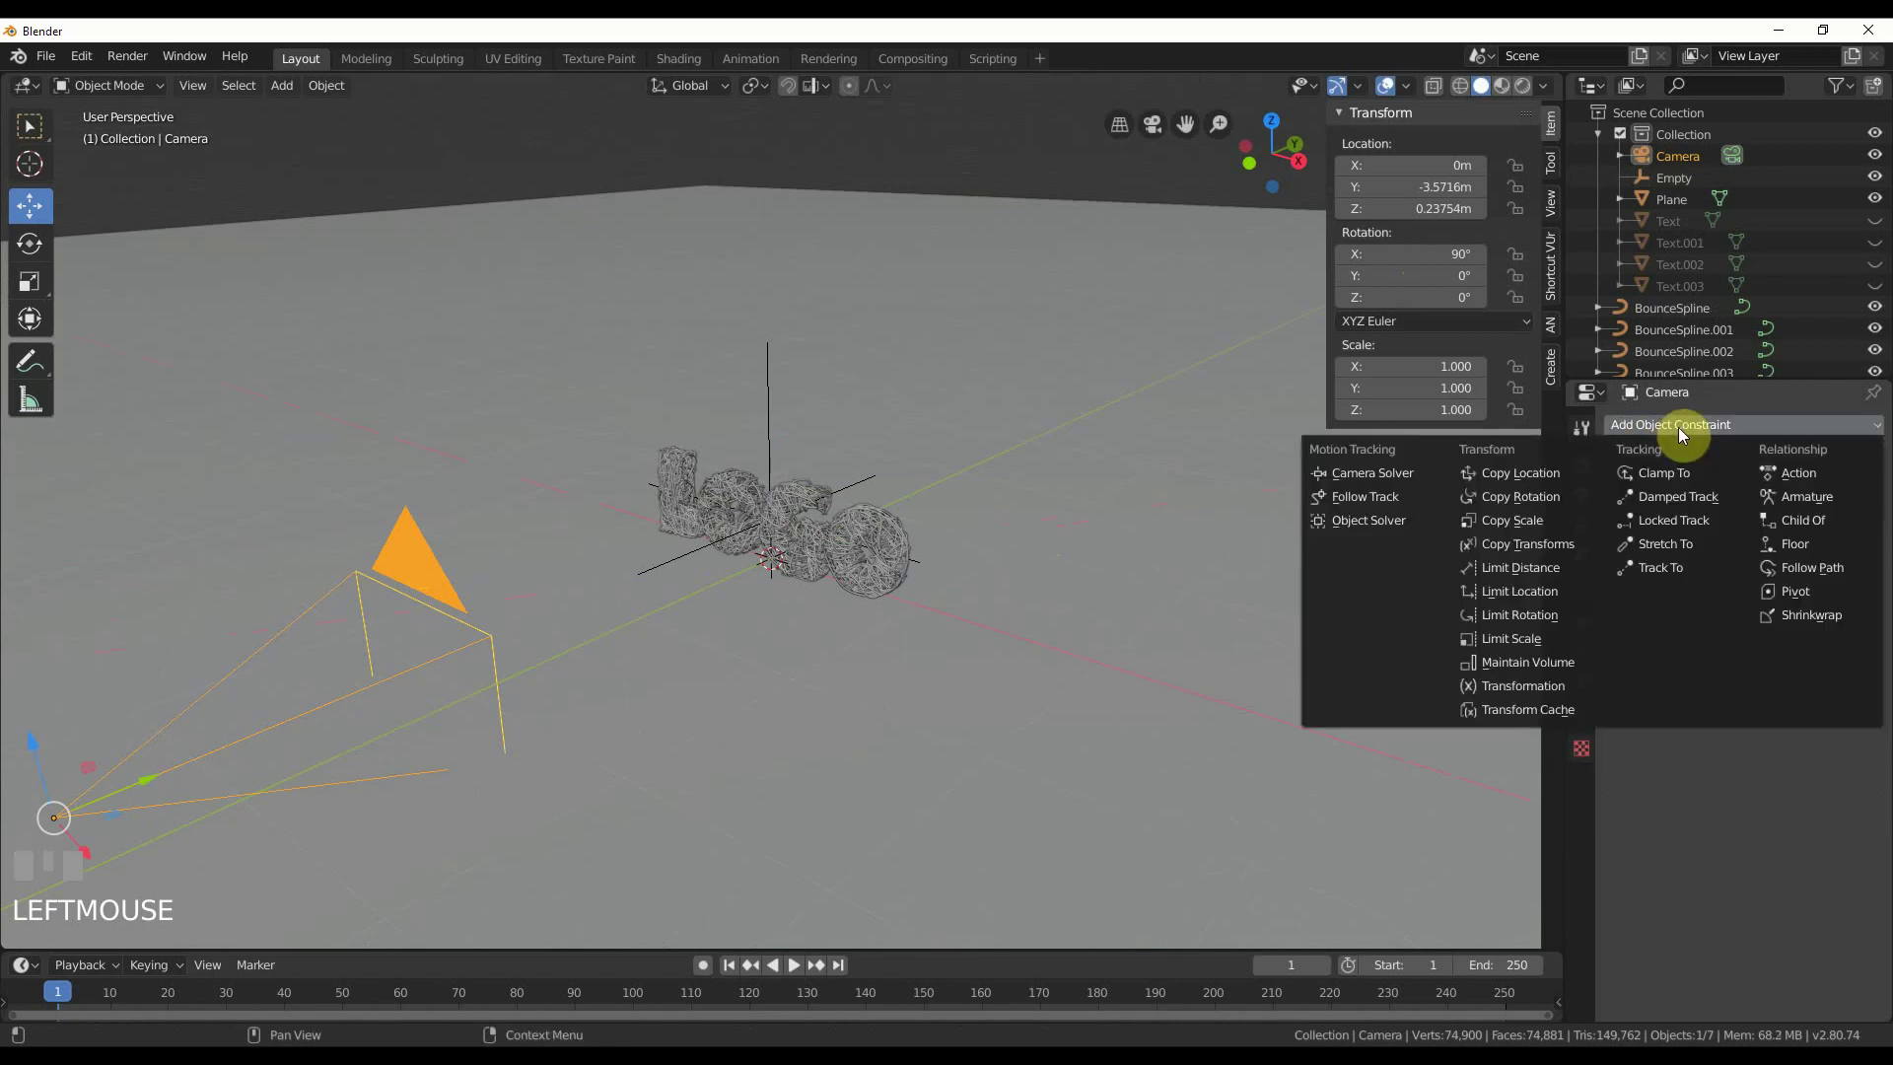
- Add a Track To constraint on the camera targeting Empty, To -Z, Up Y
drag(1672, 574, 1877, 538)
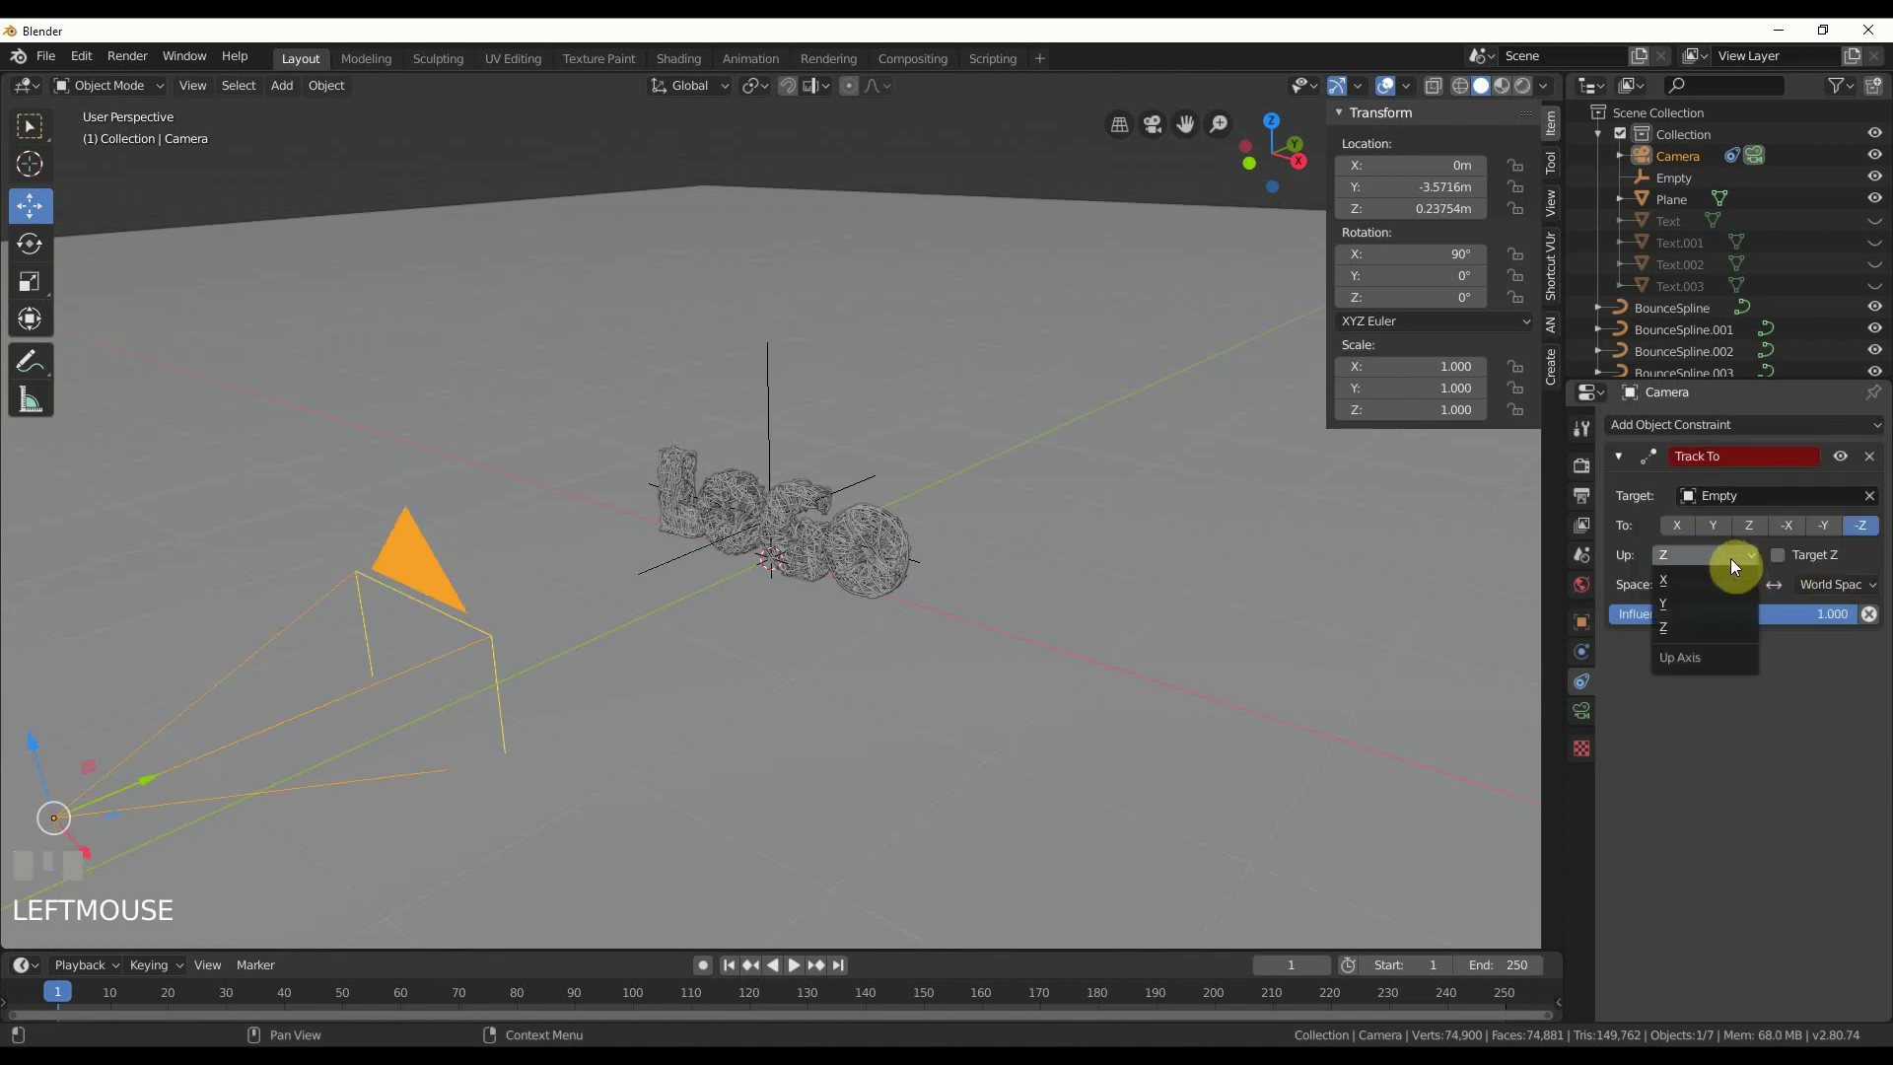
drag(1710, 607, 775, 440)
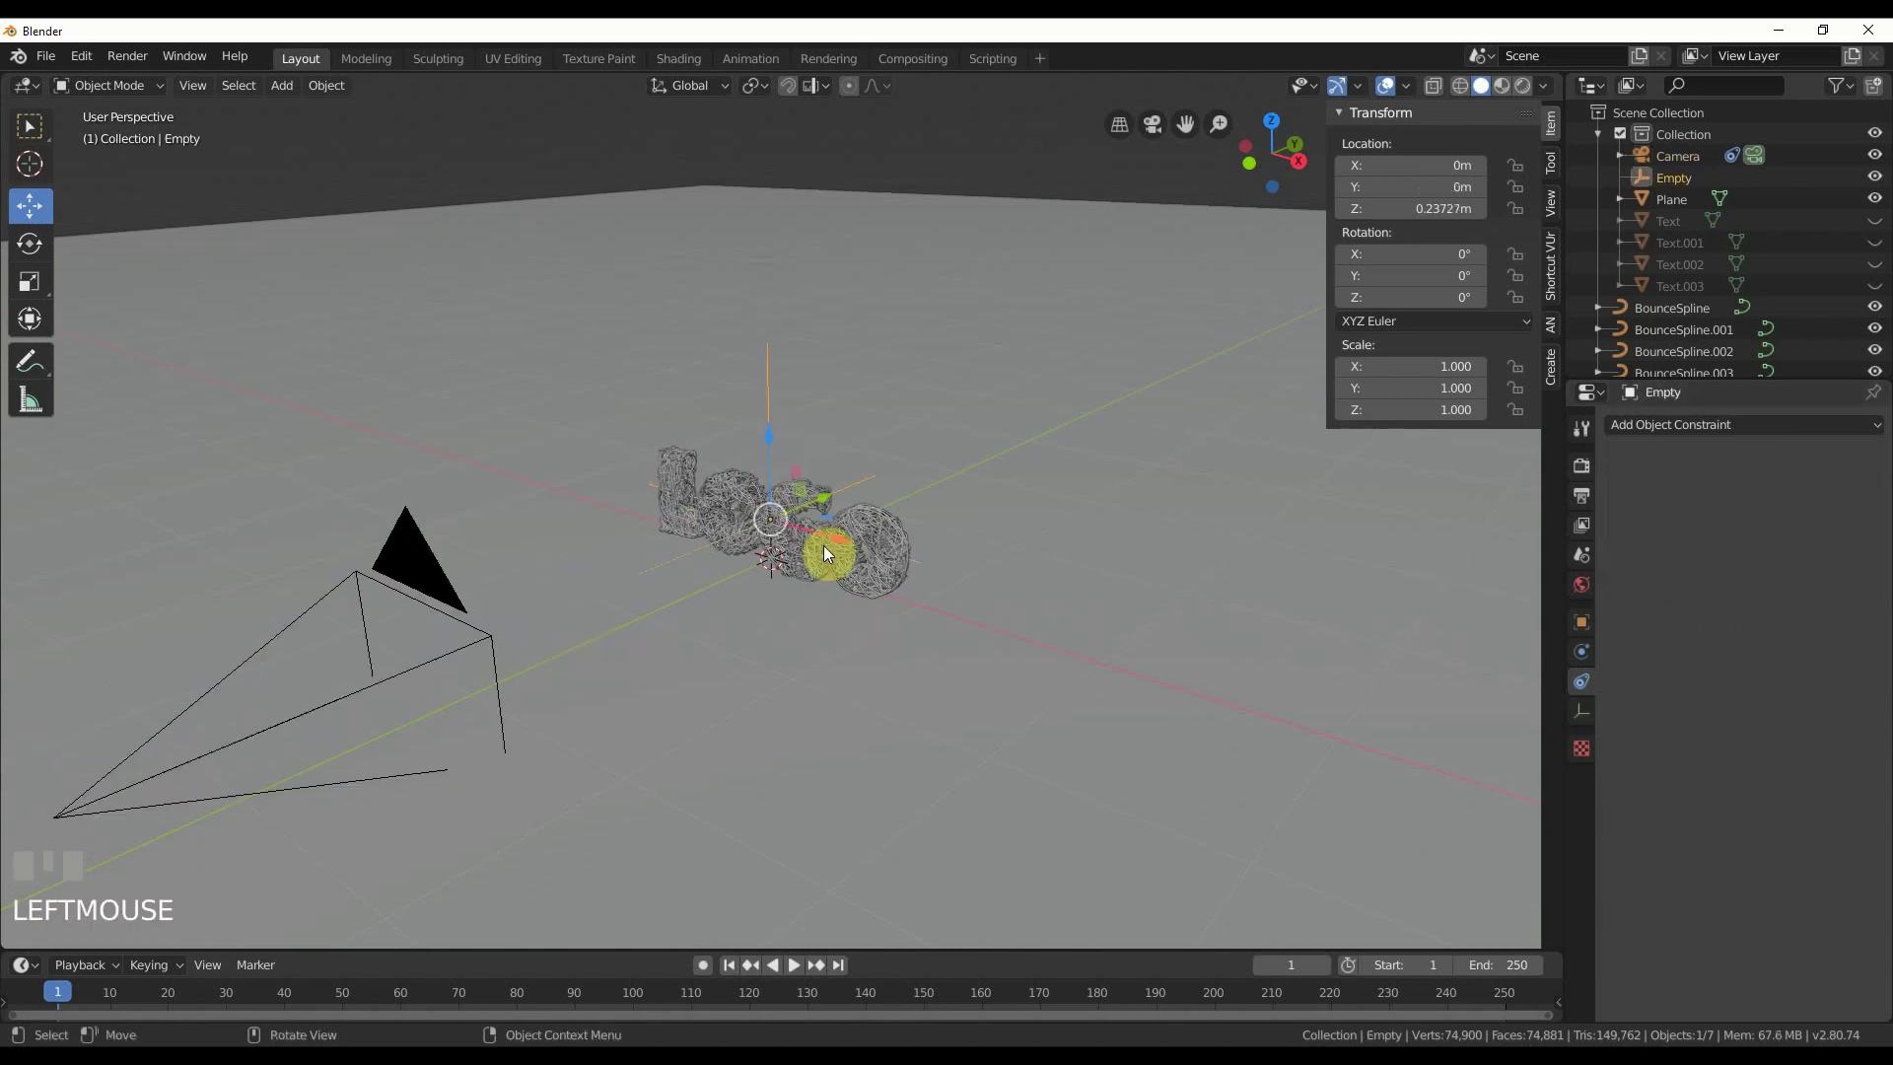
drag(843, 540, 432, 572)
key(ctrl+z)
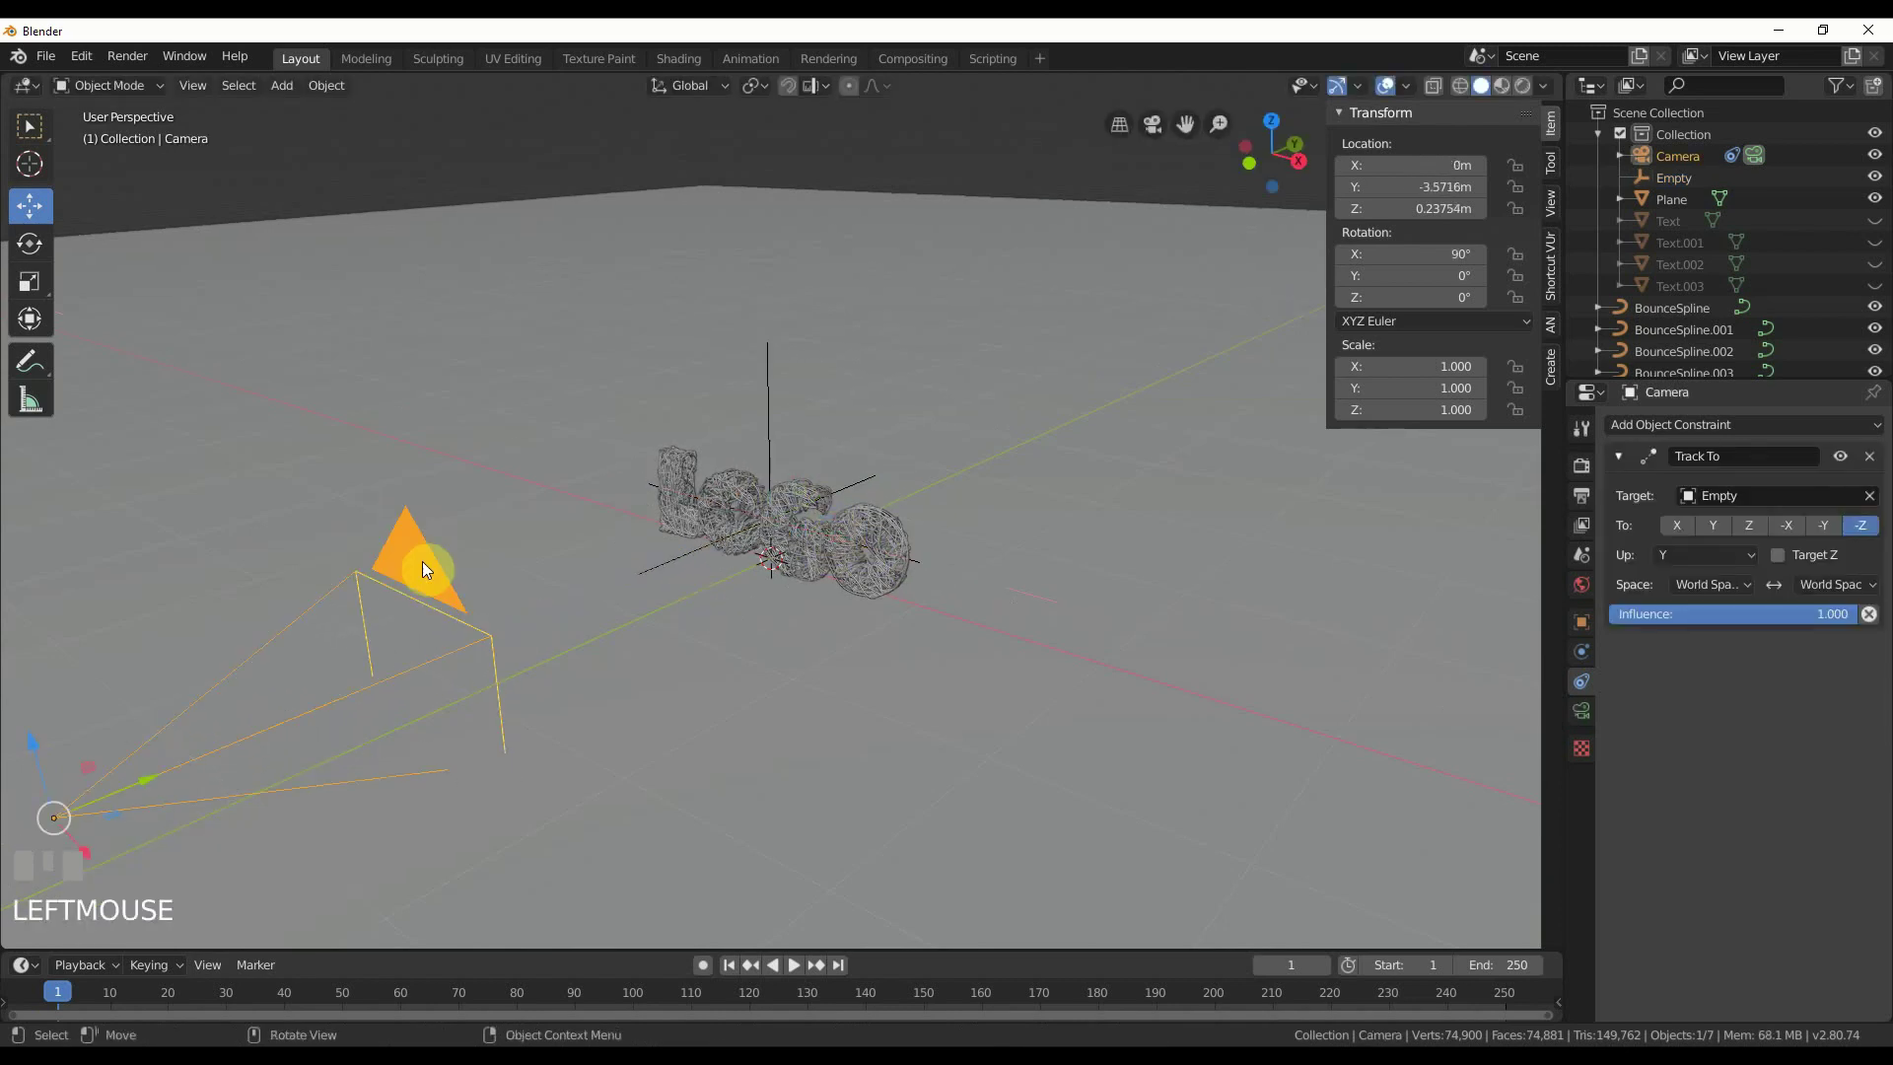
- Lock the camera to view and reframe it low and angled on the LOGO at about -1.75, -3.12, 0.21 m
key(KP_0)
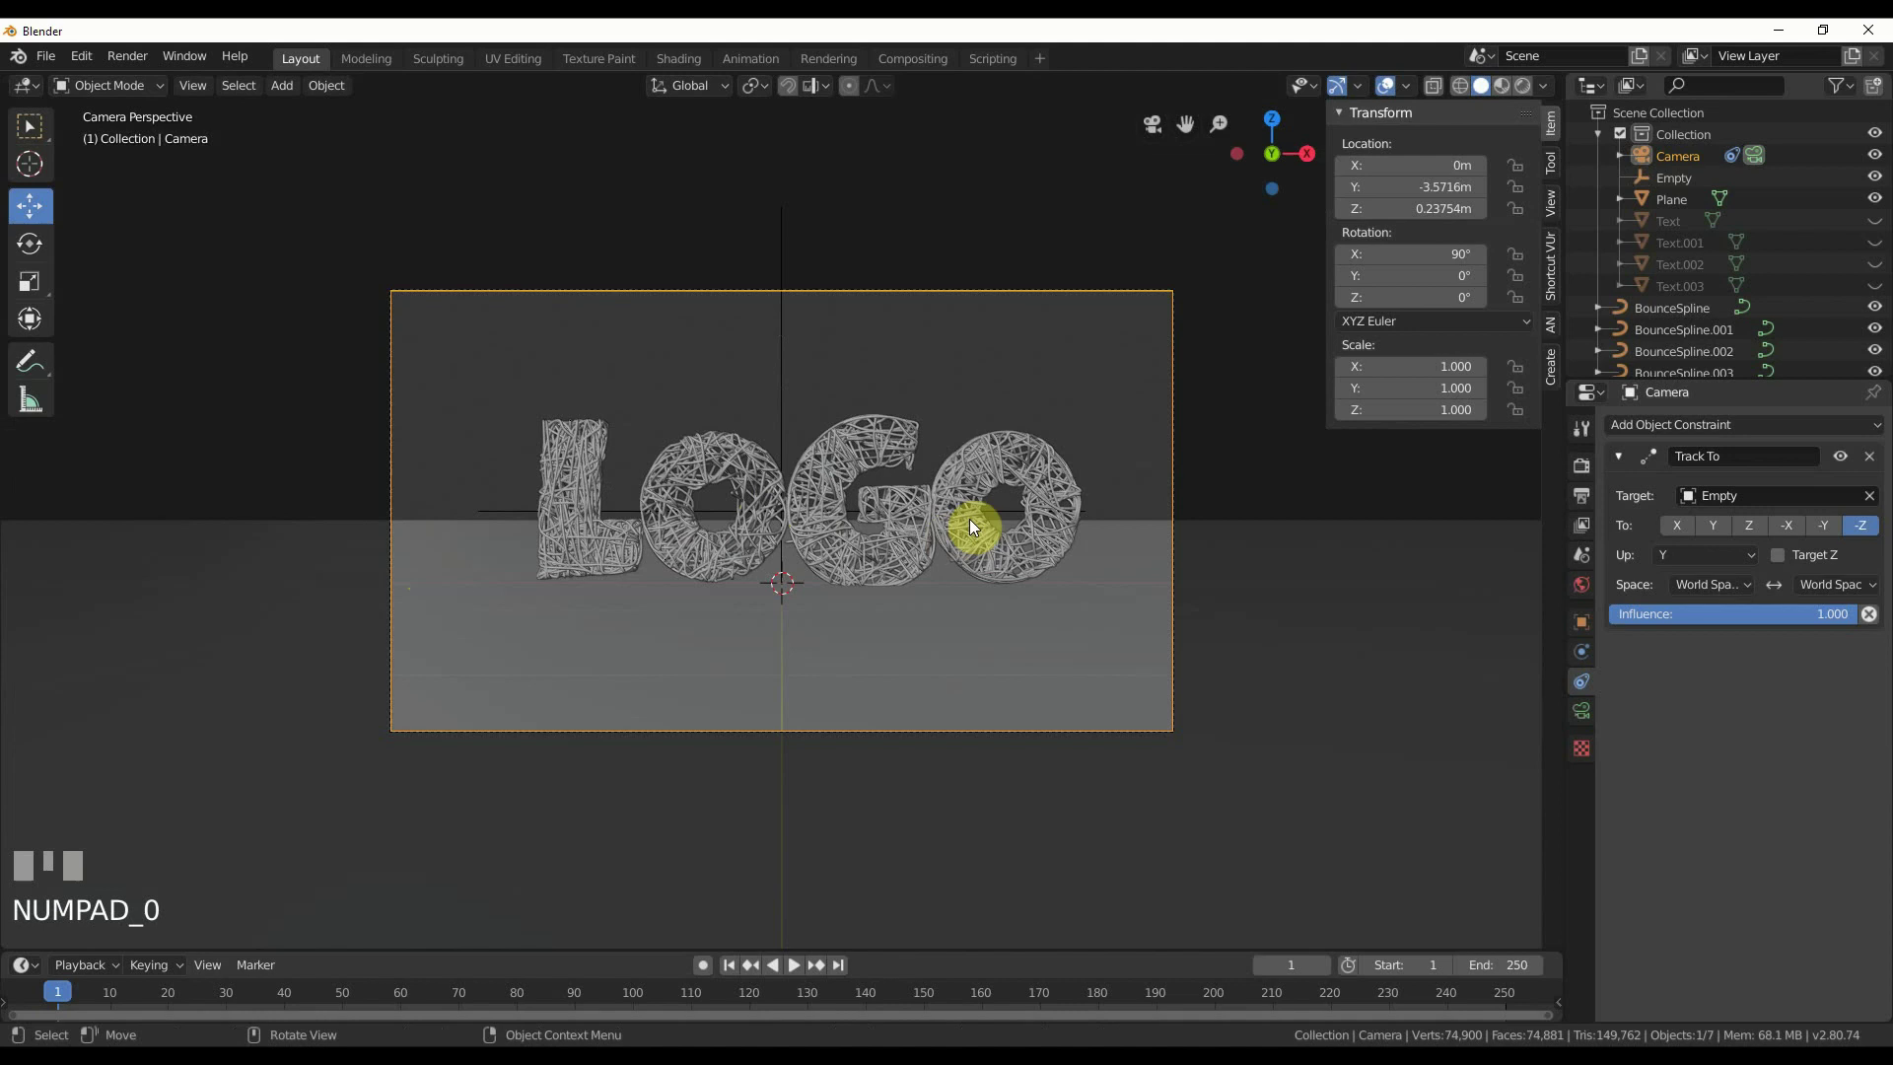
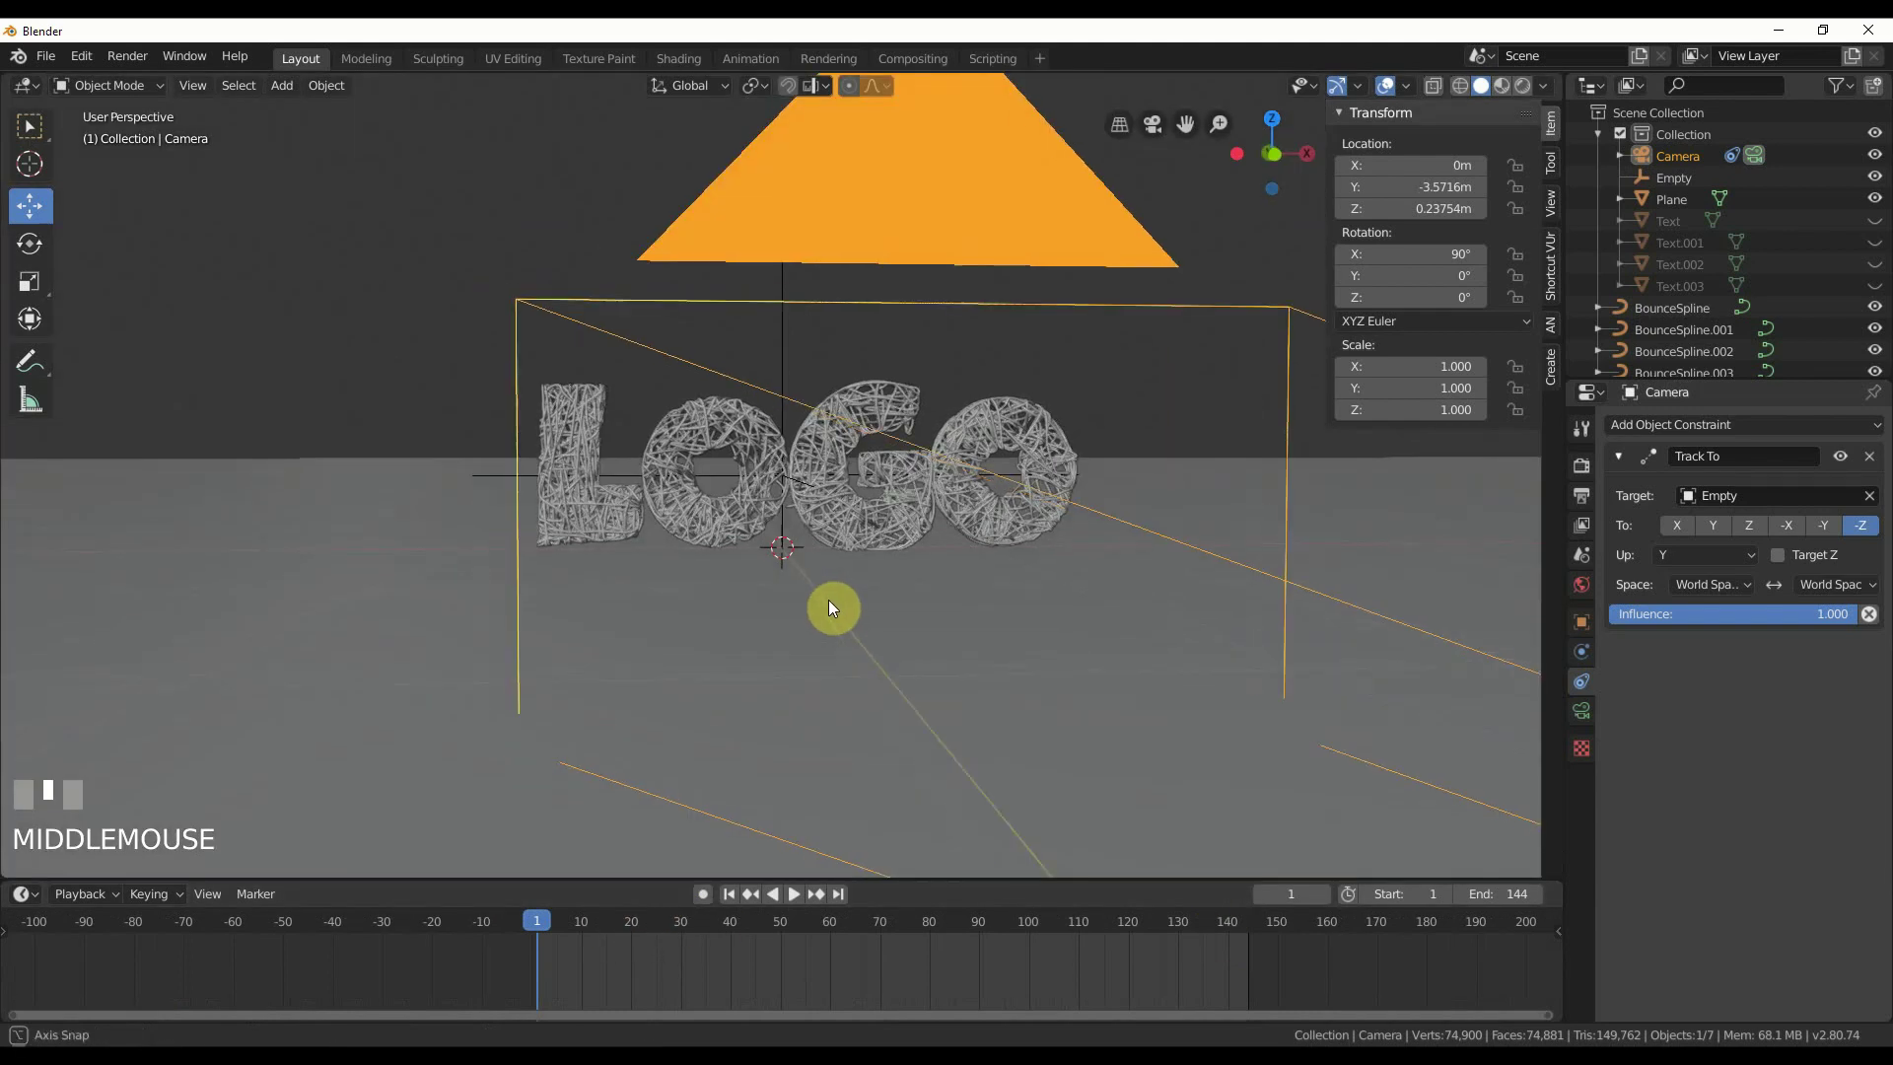
key(KP_0)
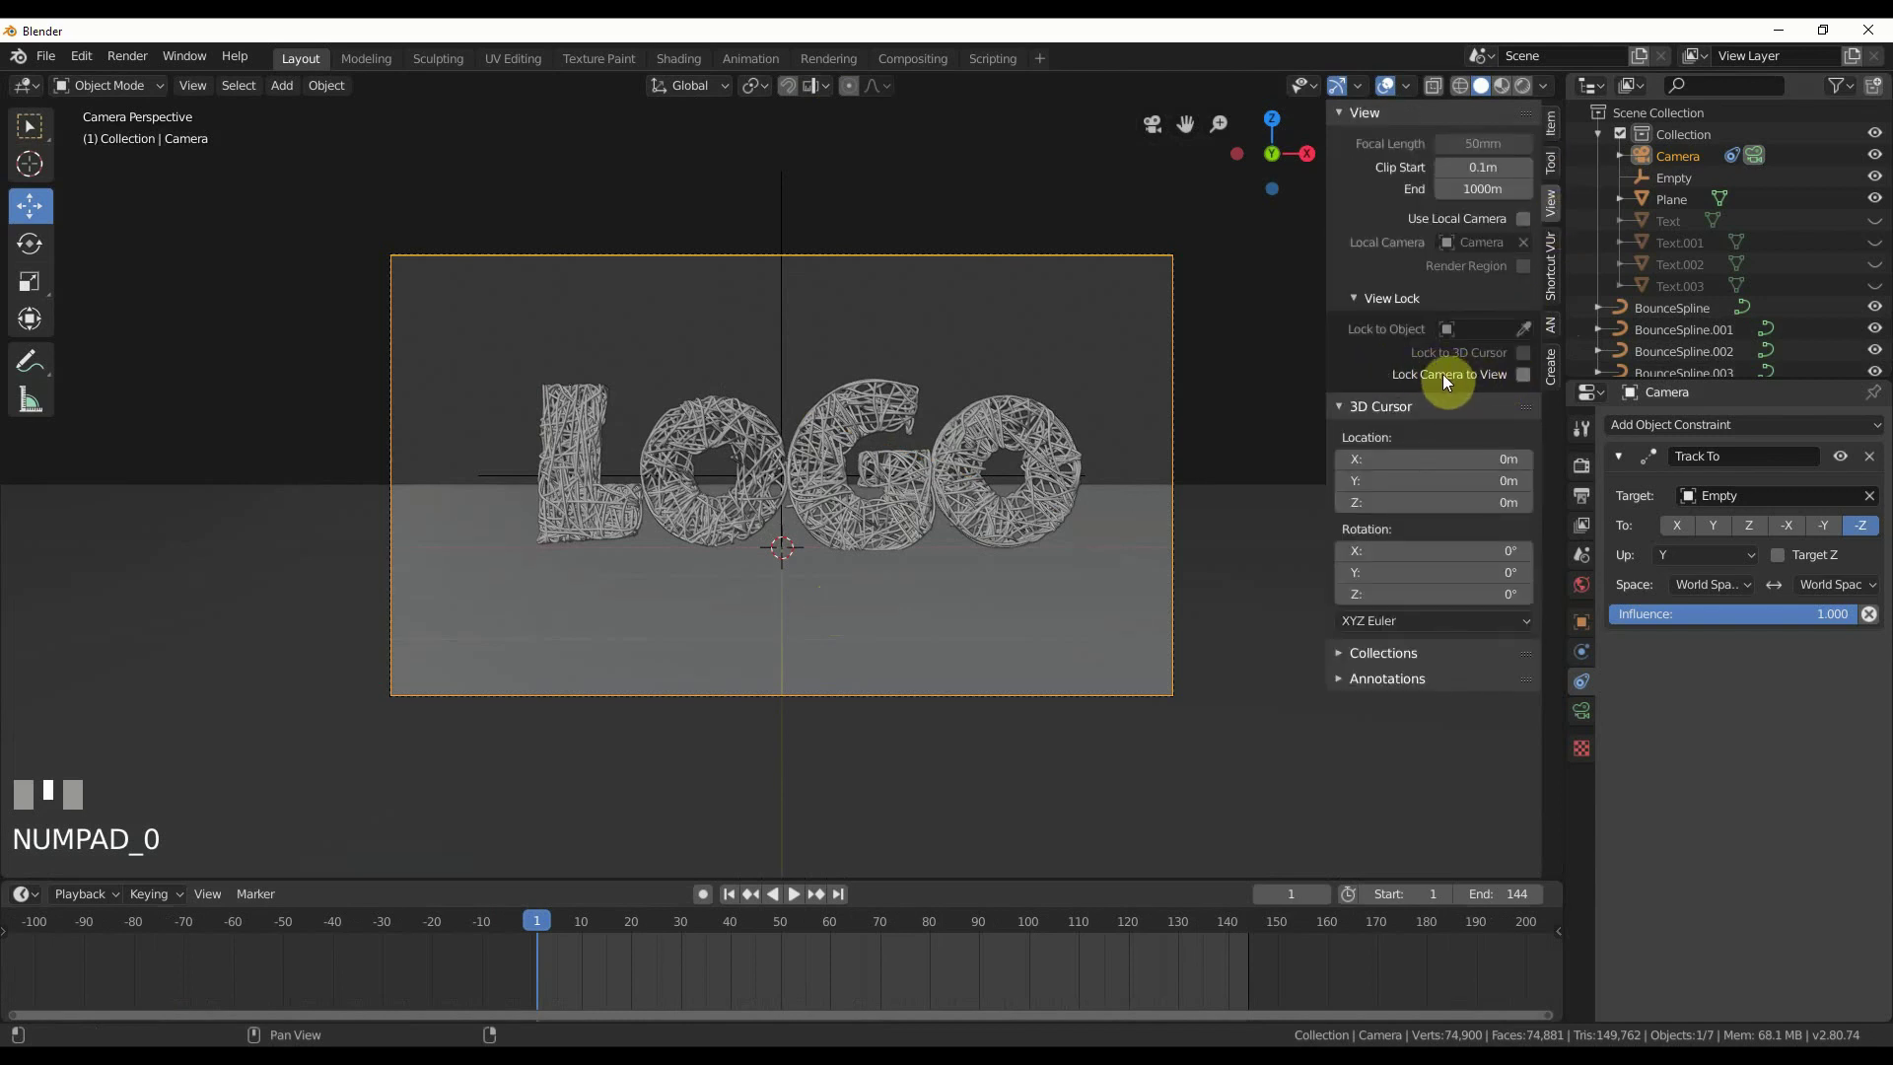
click(1533, 382)
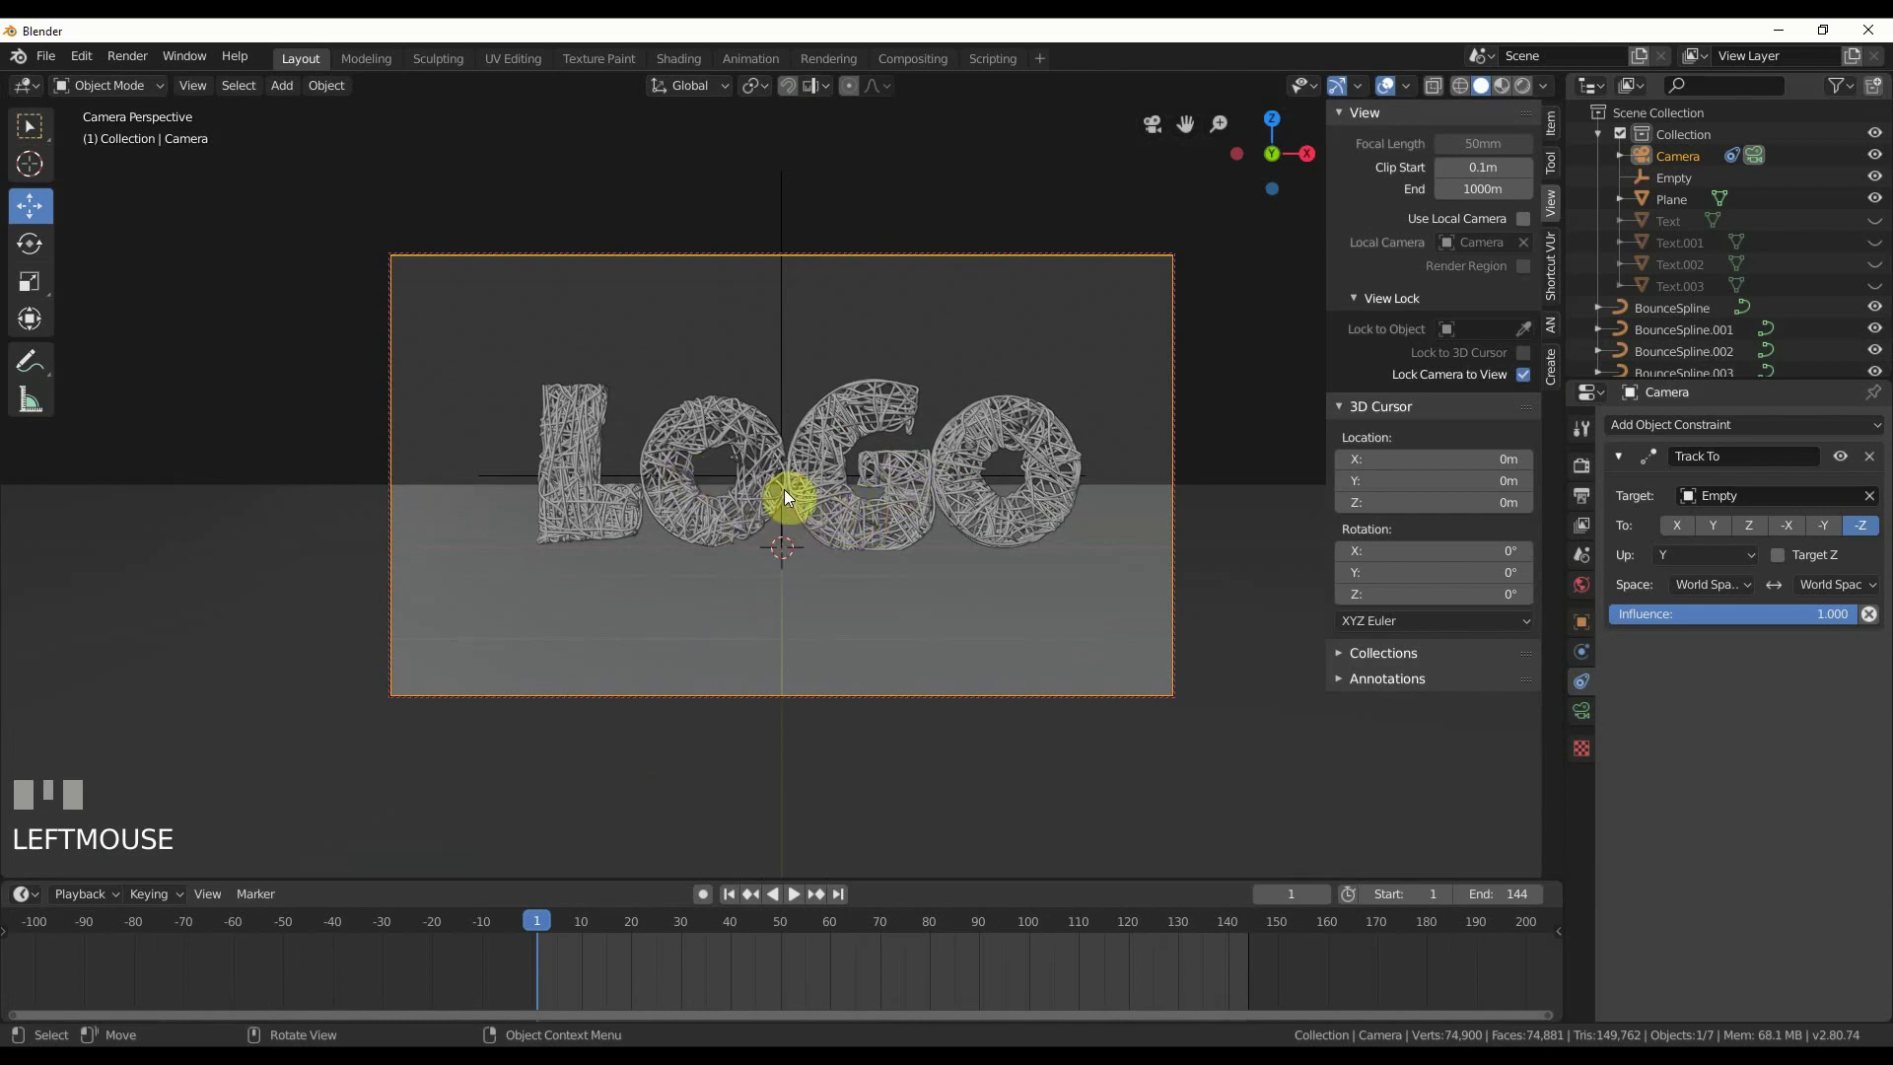
drag(781, 523, 1641, 151)
click(1641, 152)
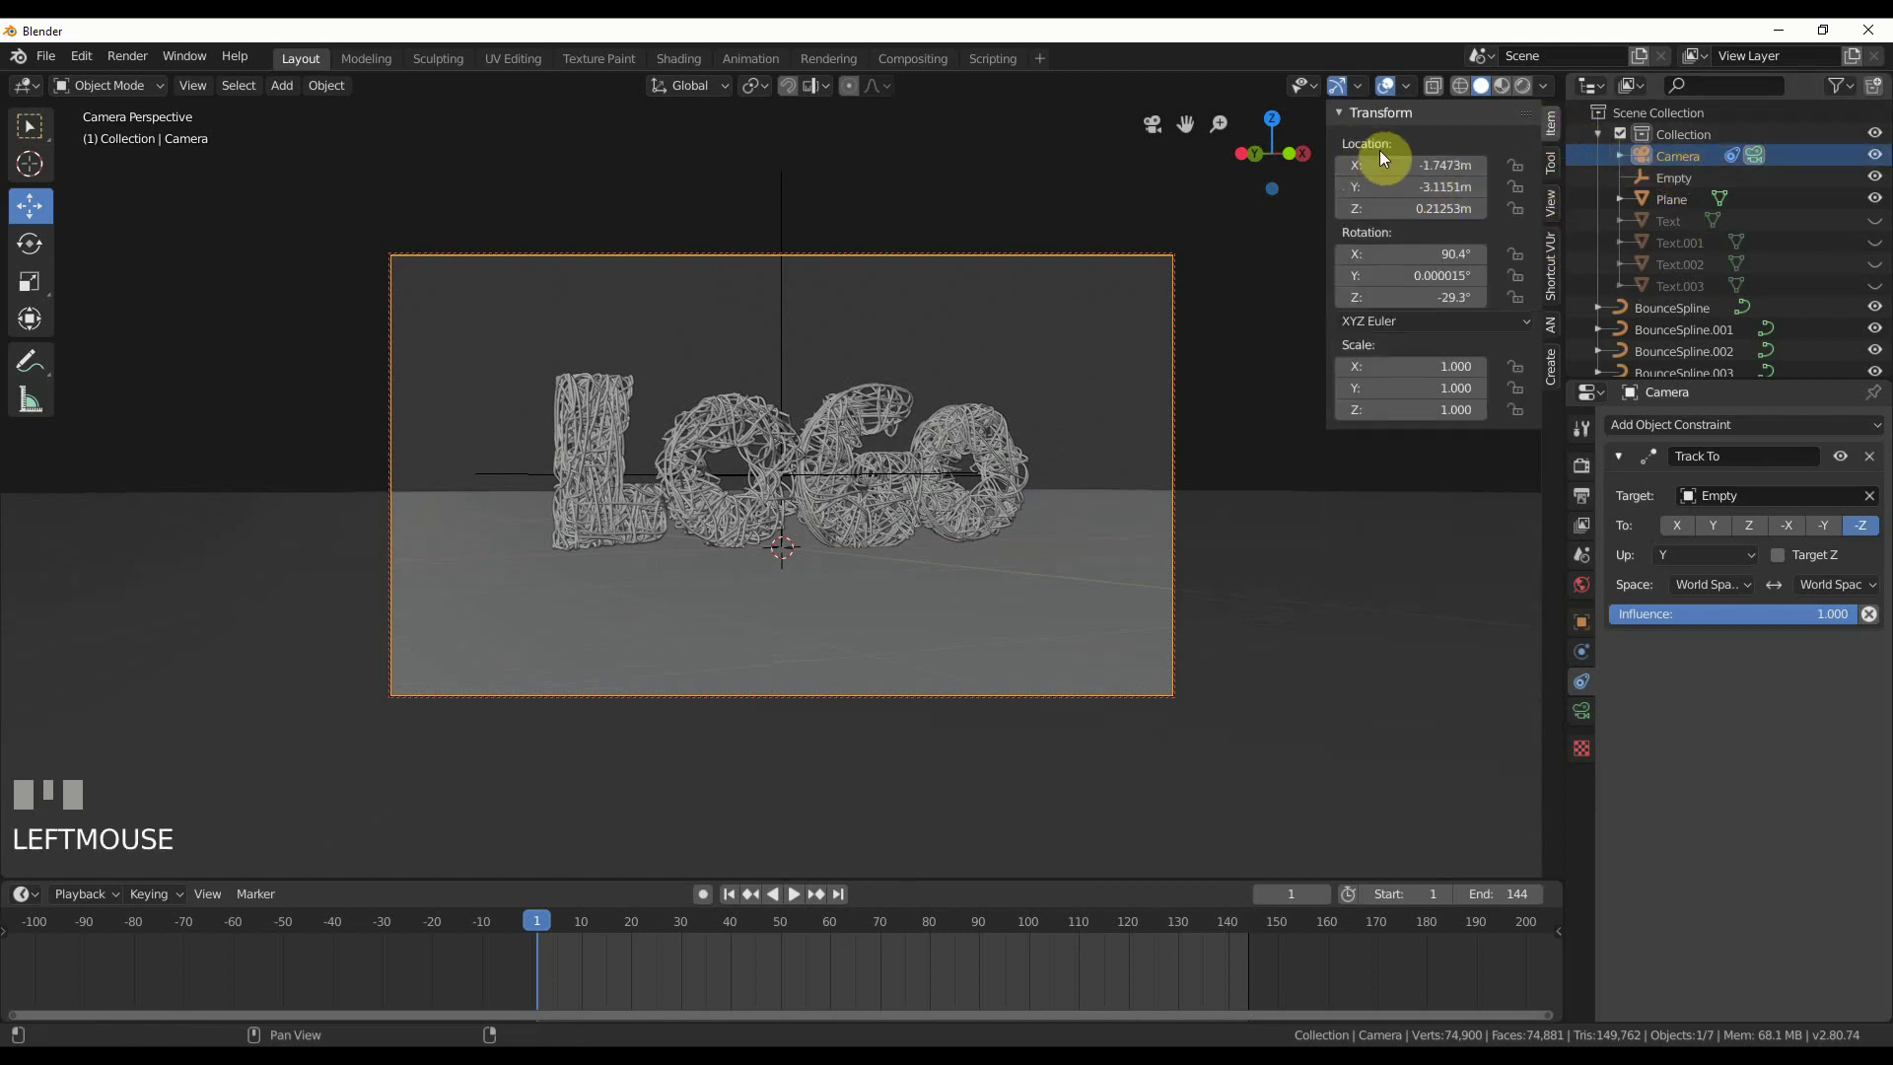
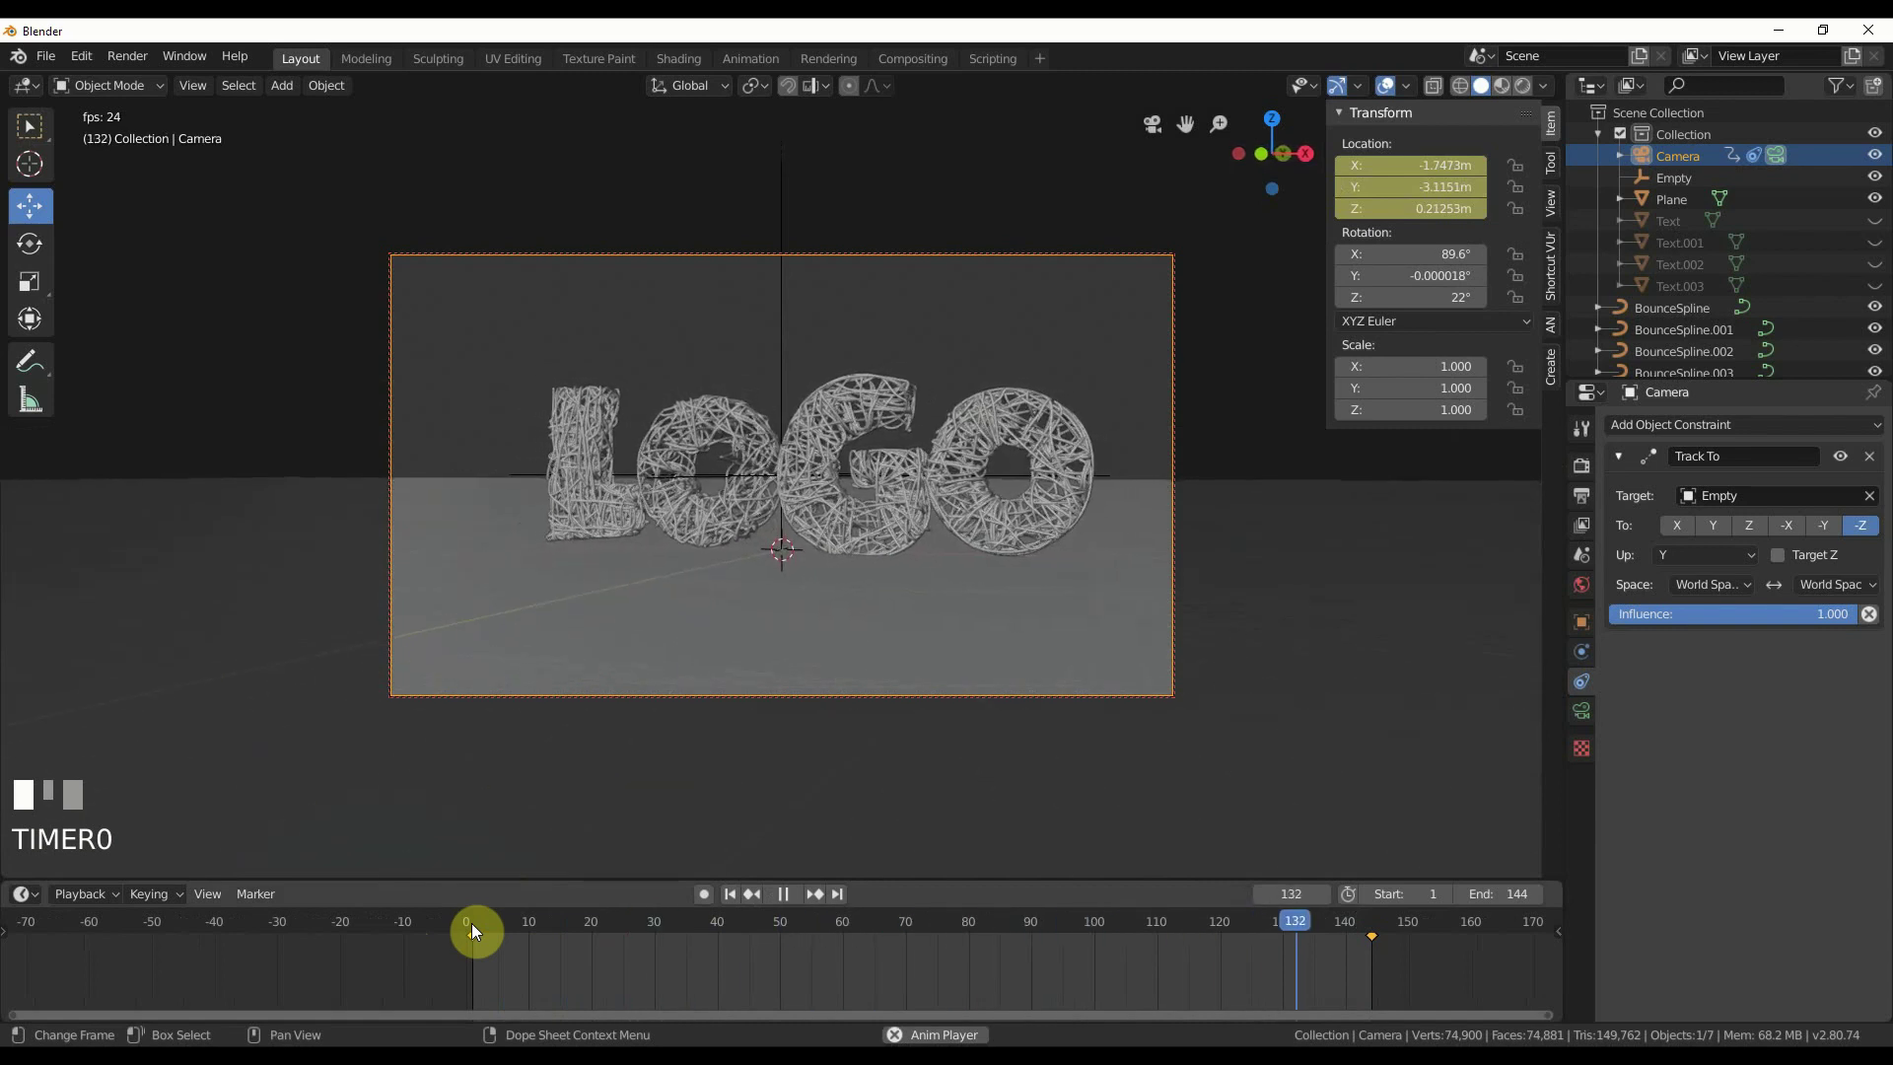
- Save the project as wireLogo.blend and play the 144-frame camera animation
key(space)
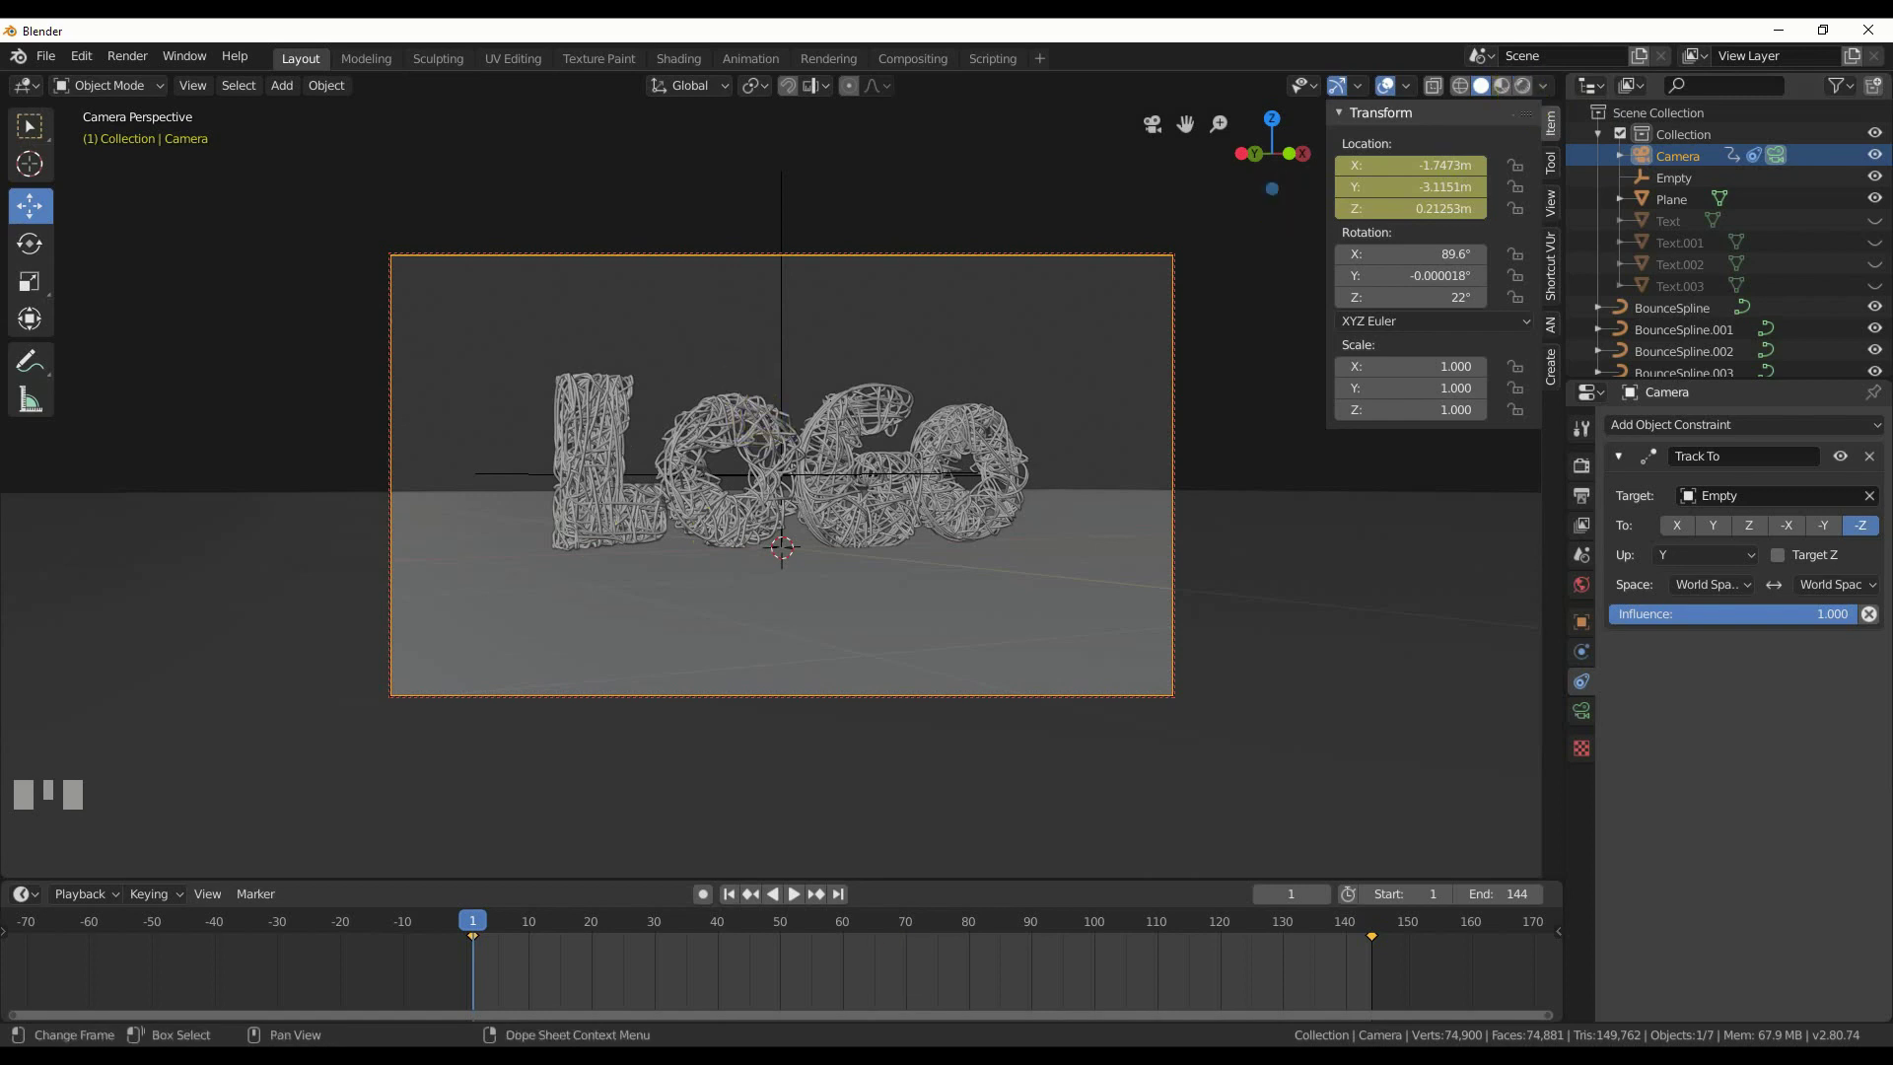
- Scrub through the camera animation frames before setting up the shader editor
drag(1002, 352, 587, 280)
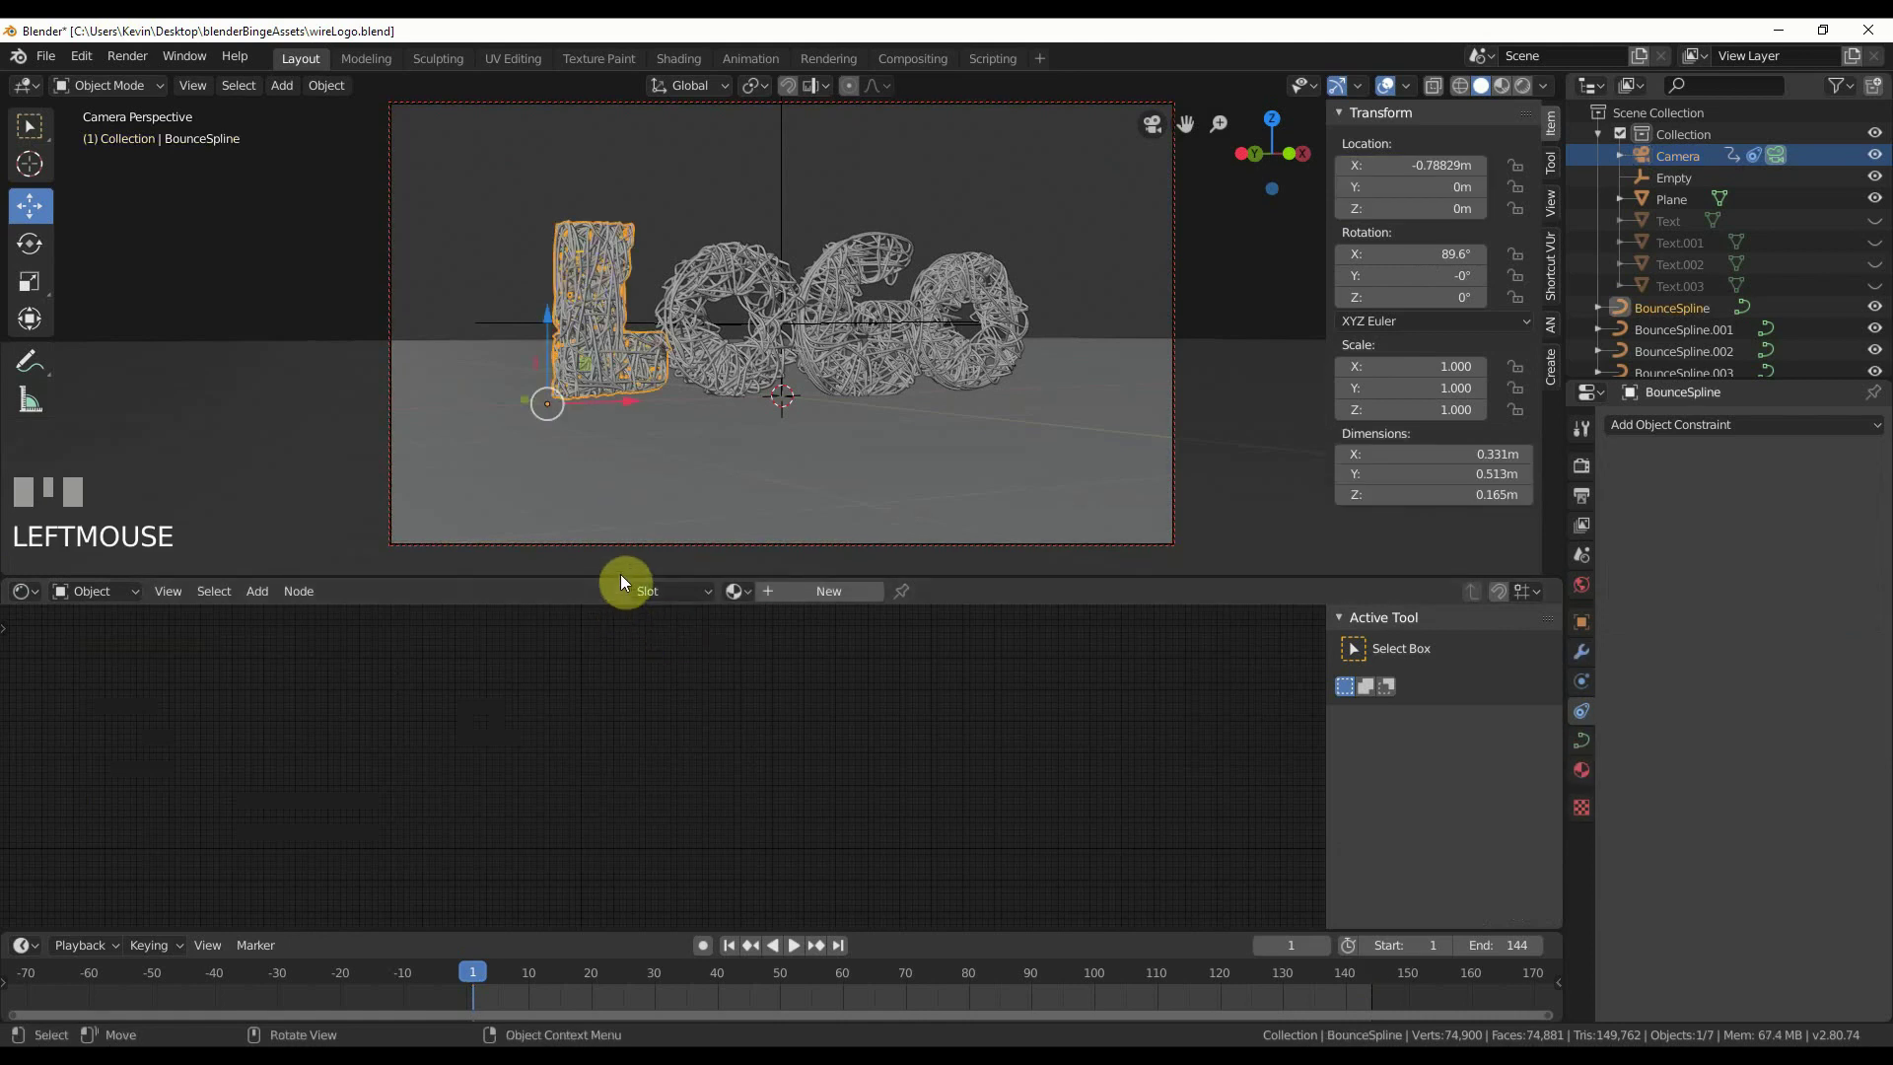
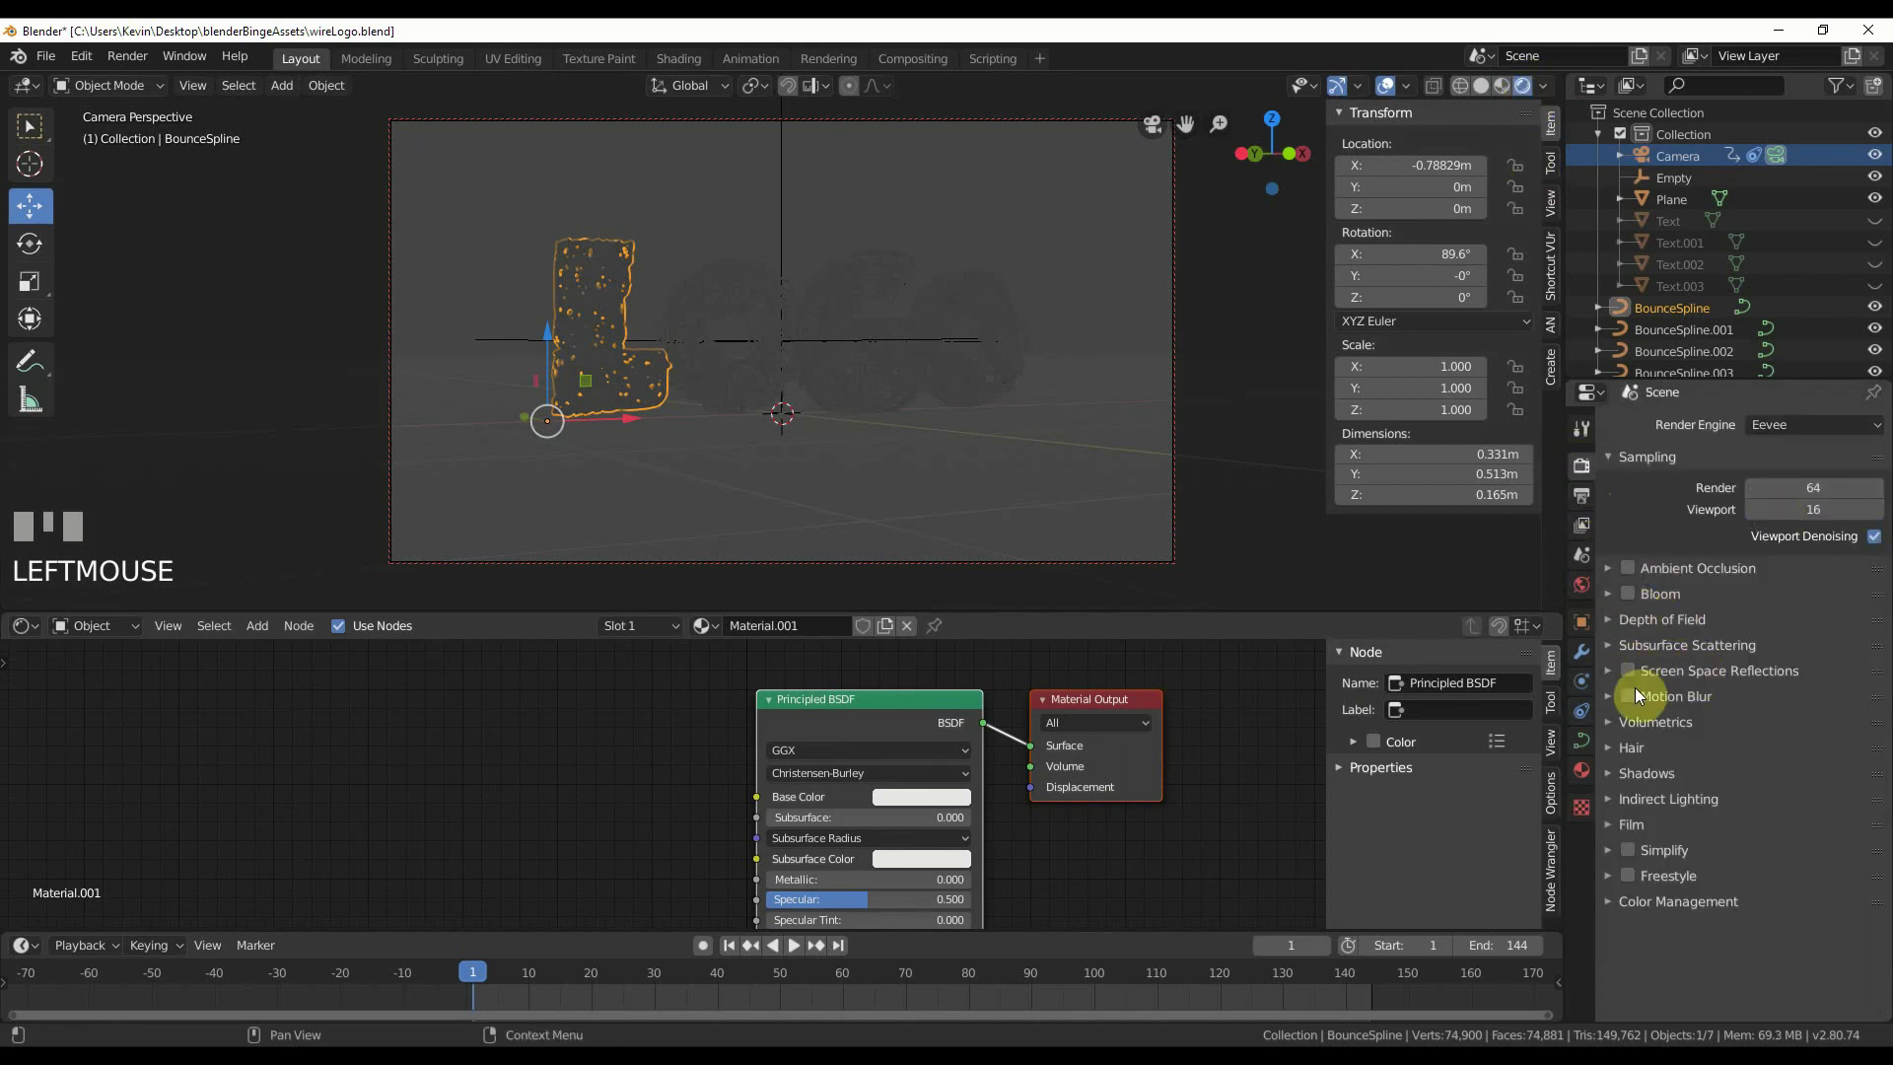
- Enable Eevee Screen Space Reflections and Bloom in Render Properties for the preview
click(1634, 677)
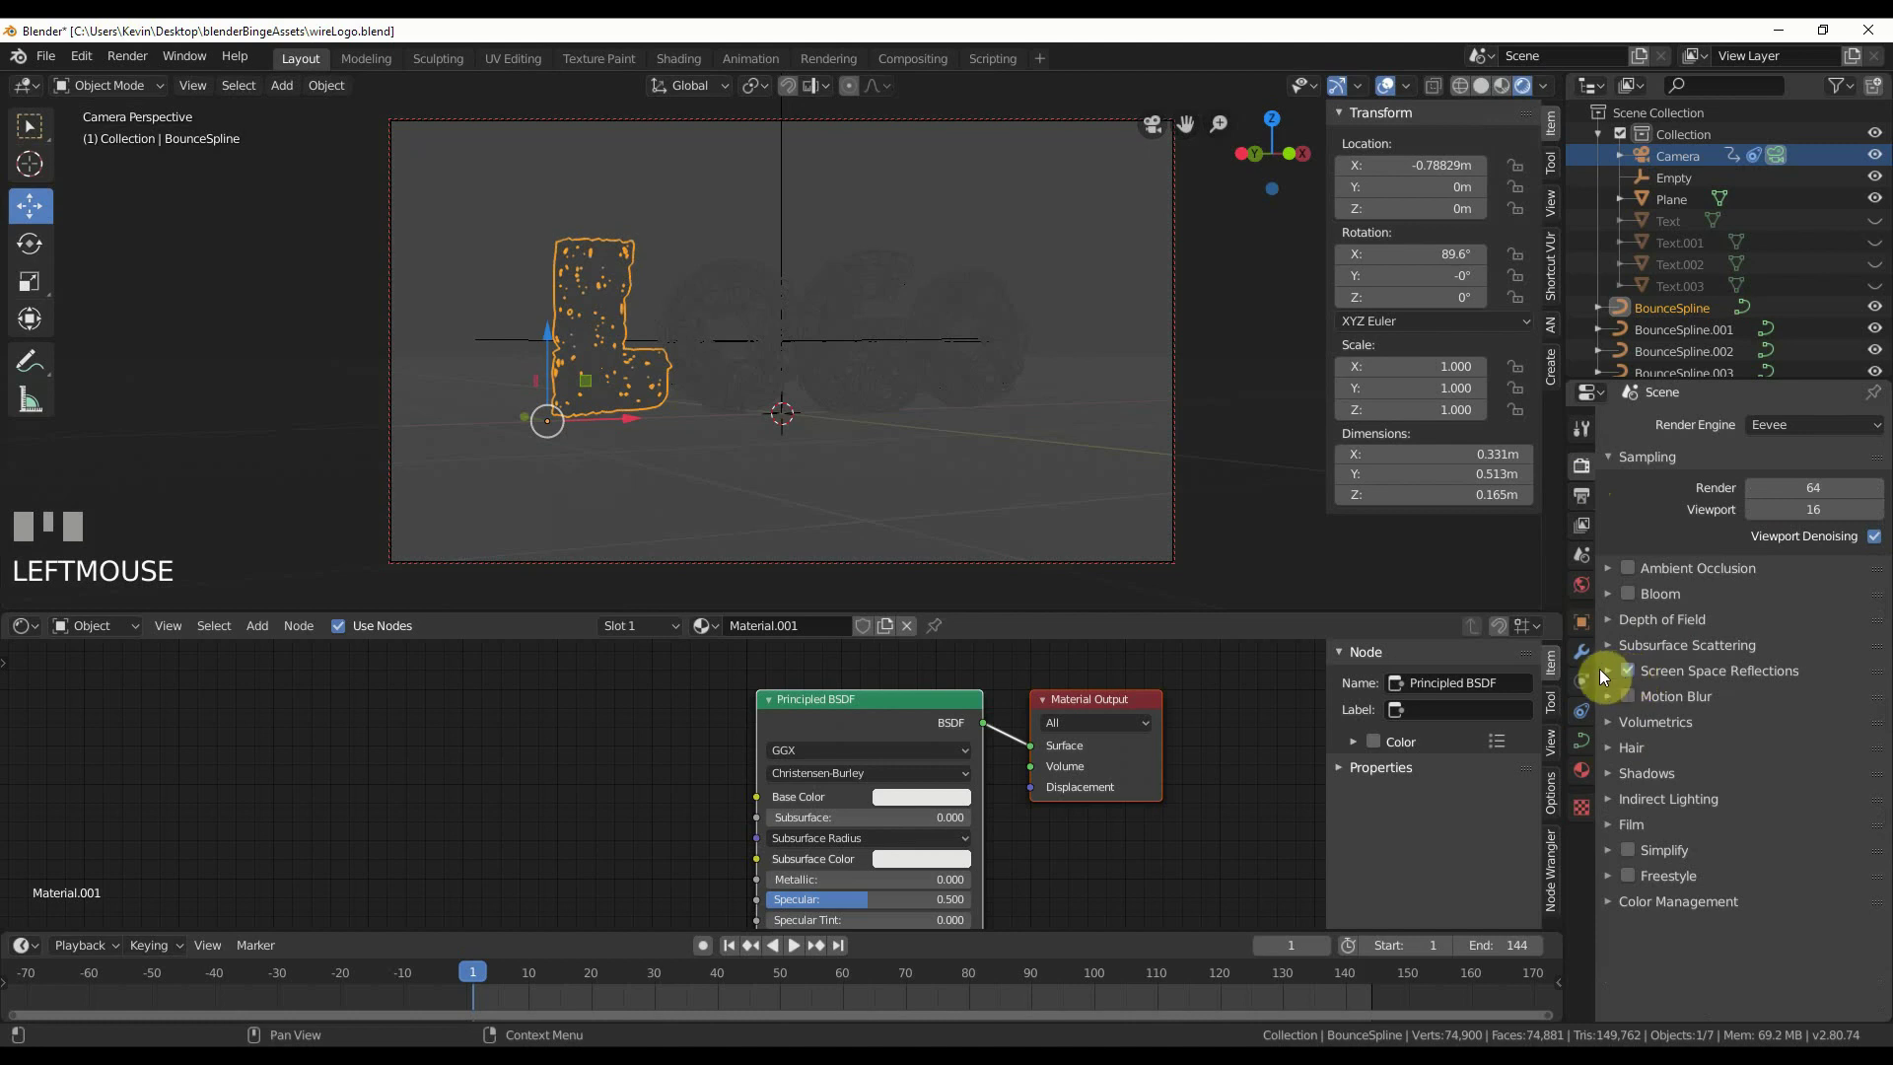
click(1858, 733)
click(1630, 603)
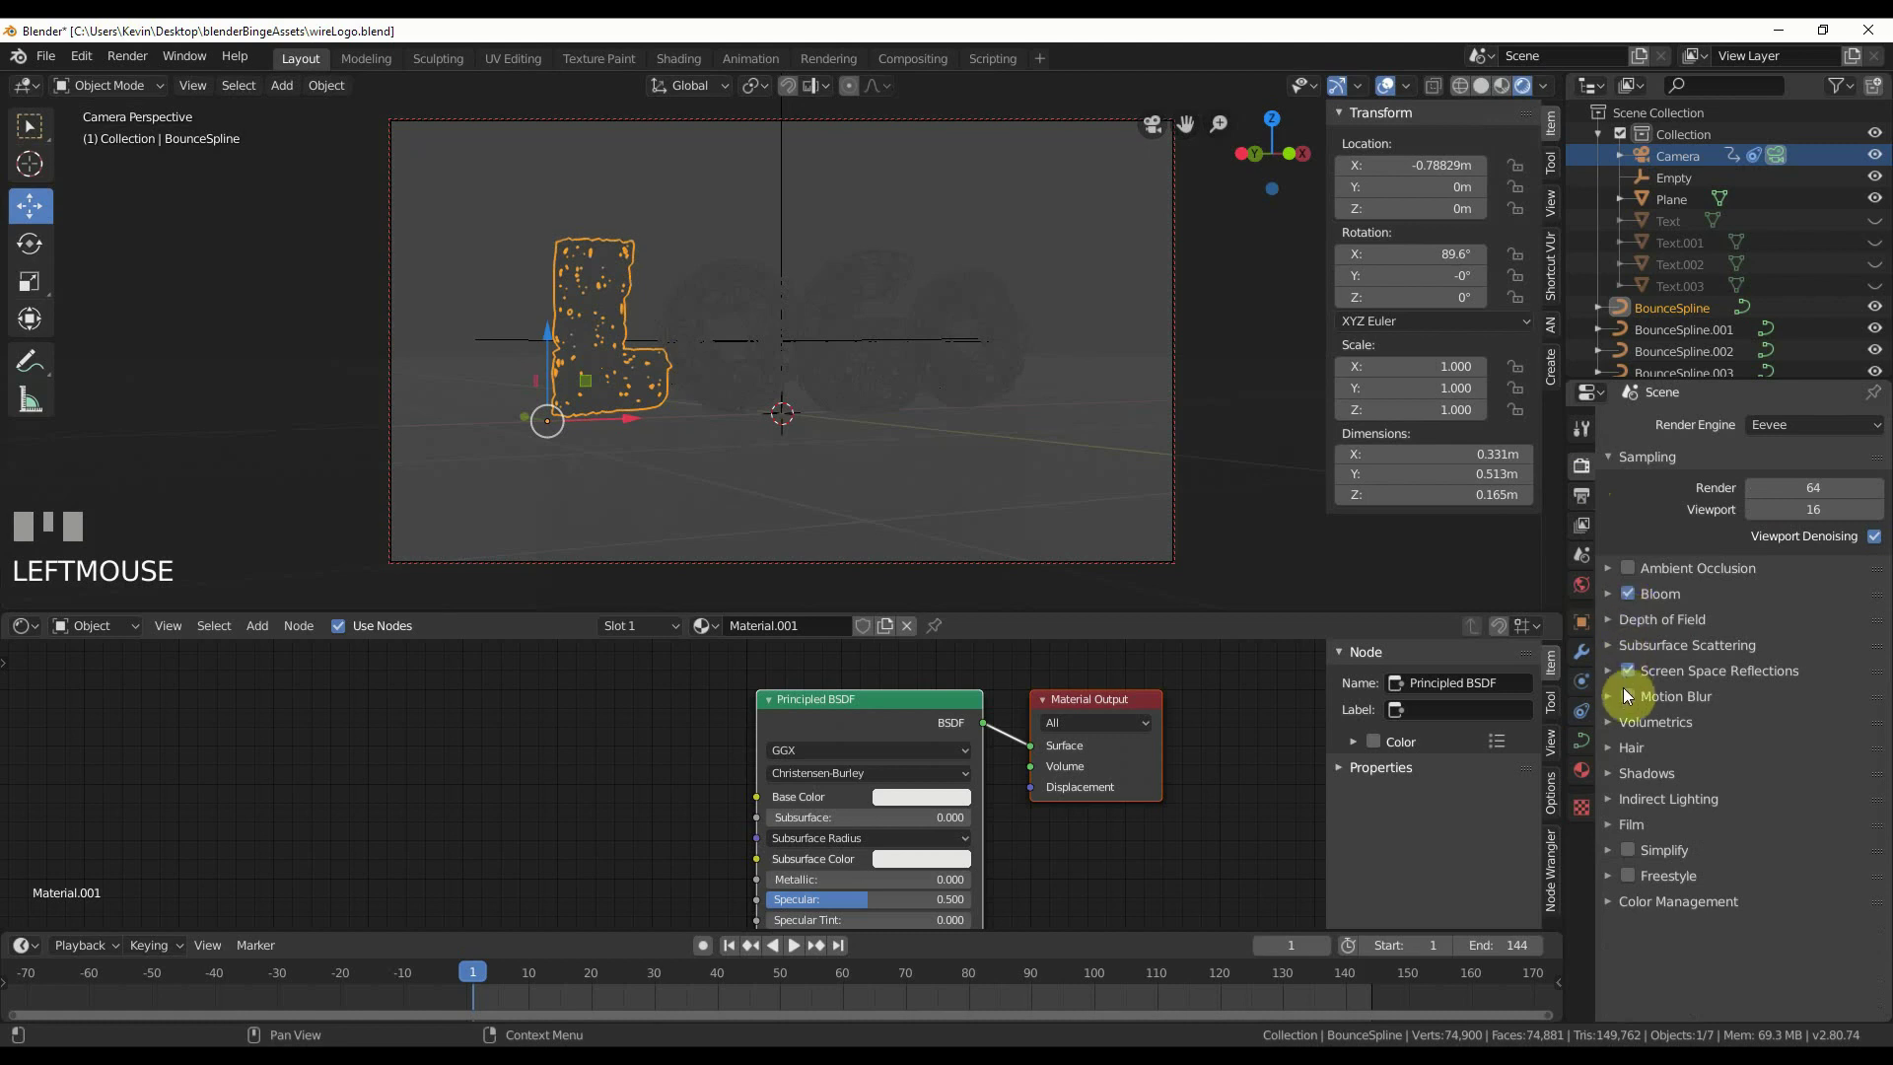
click(1637, 700)
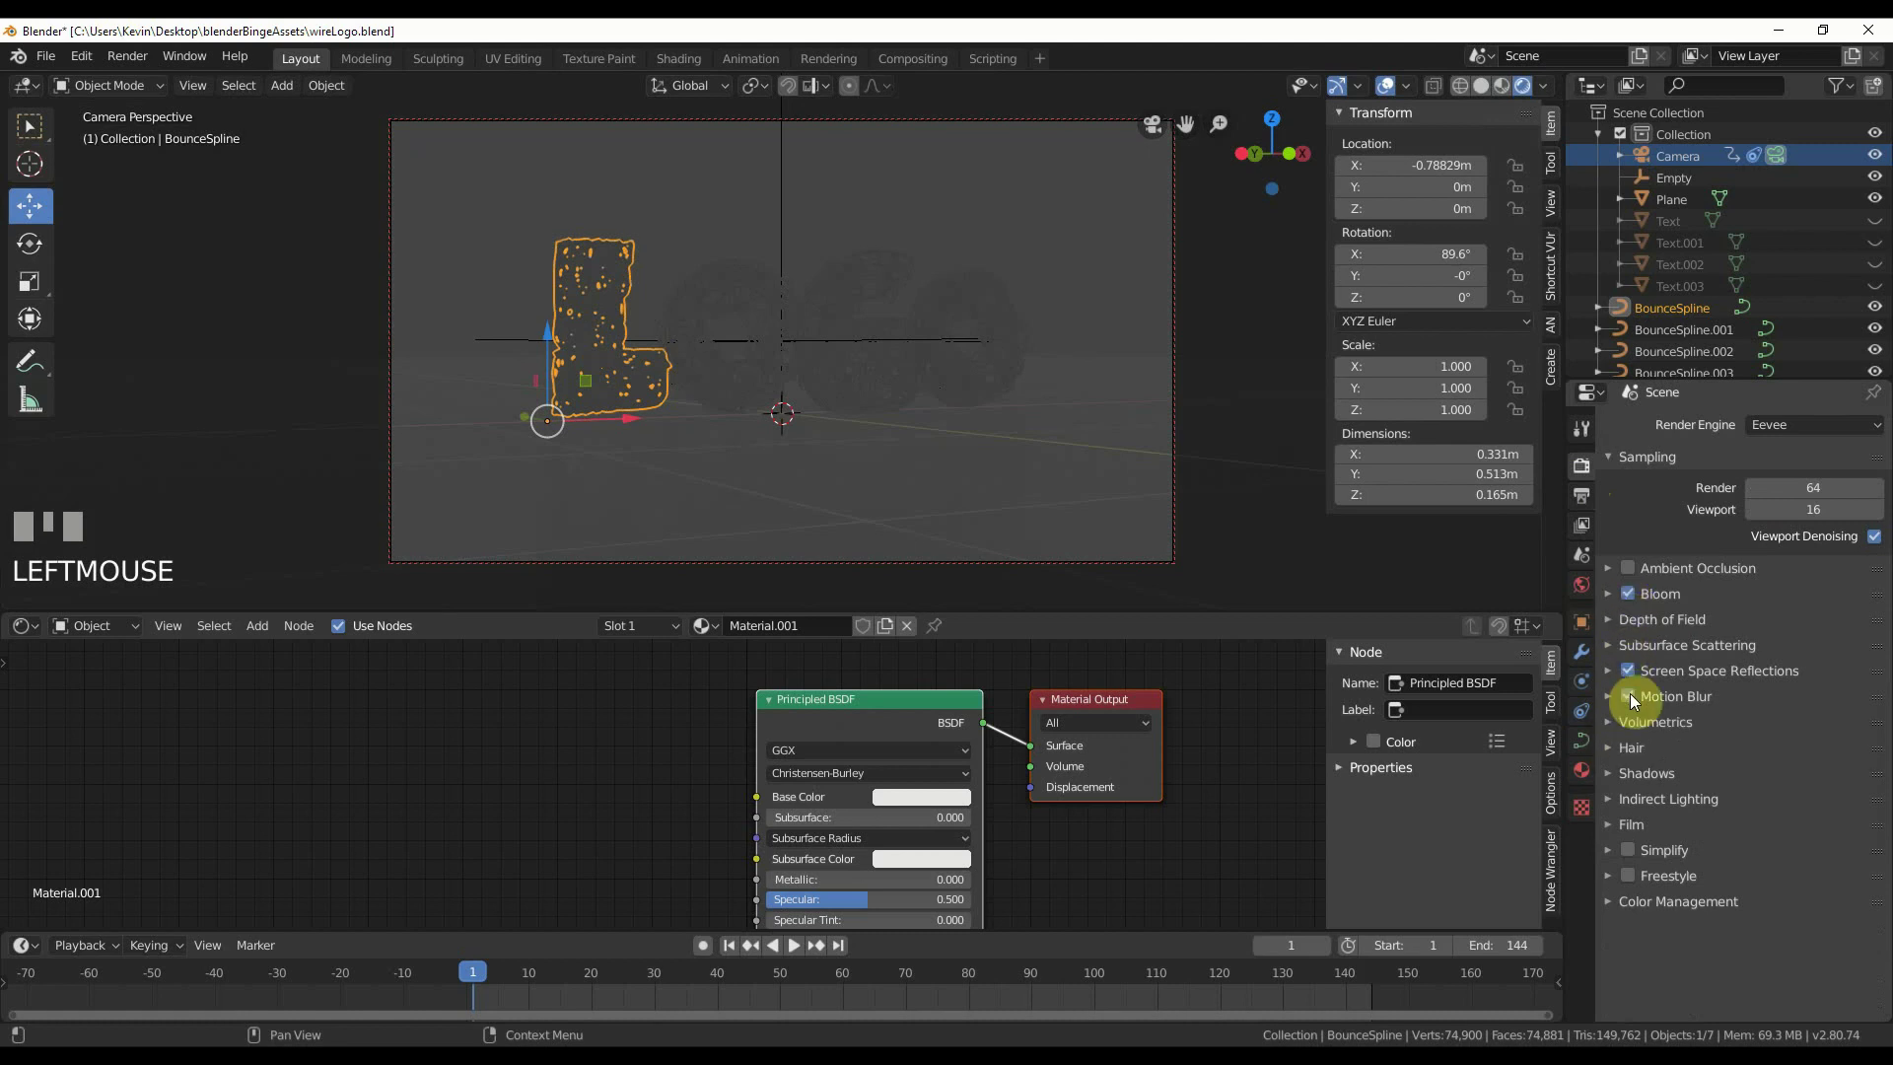
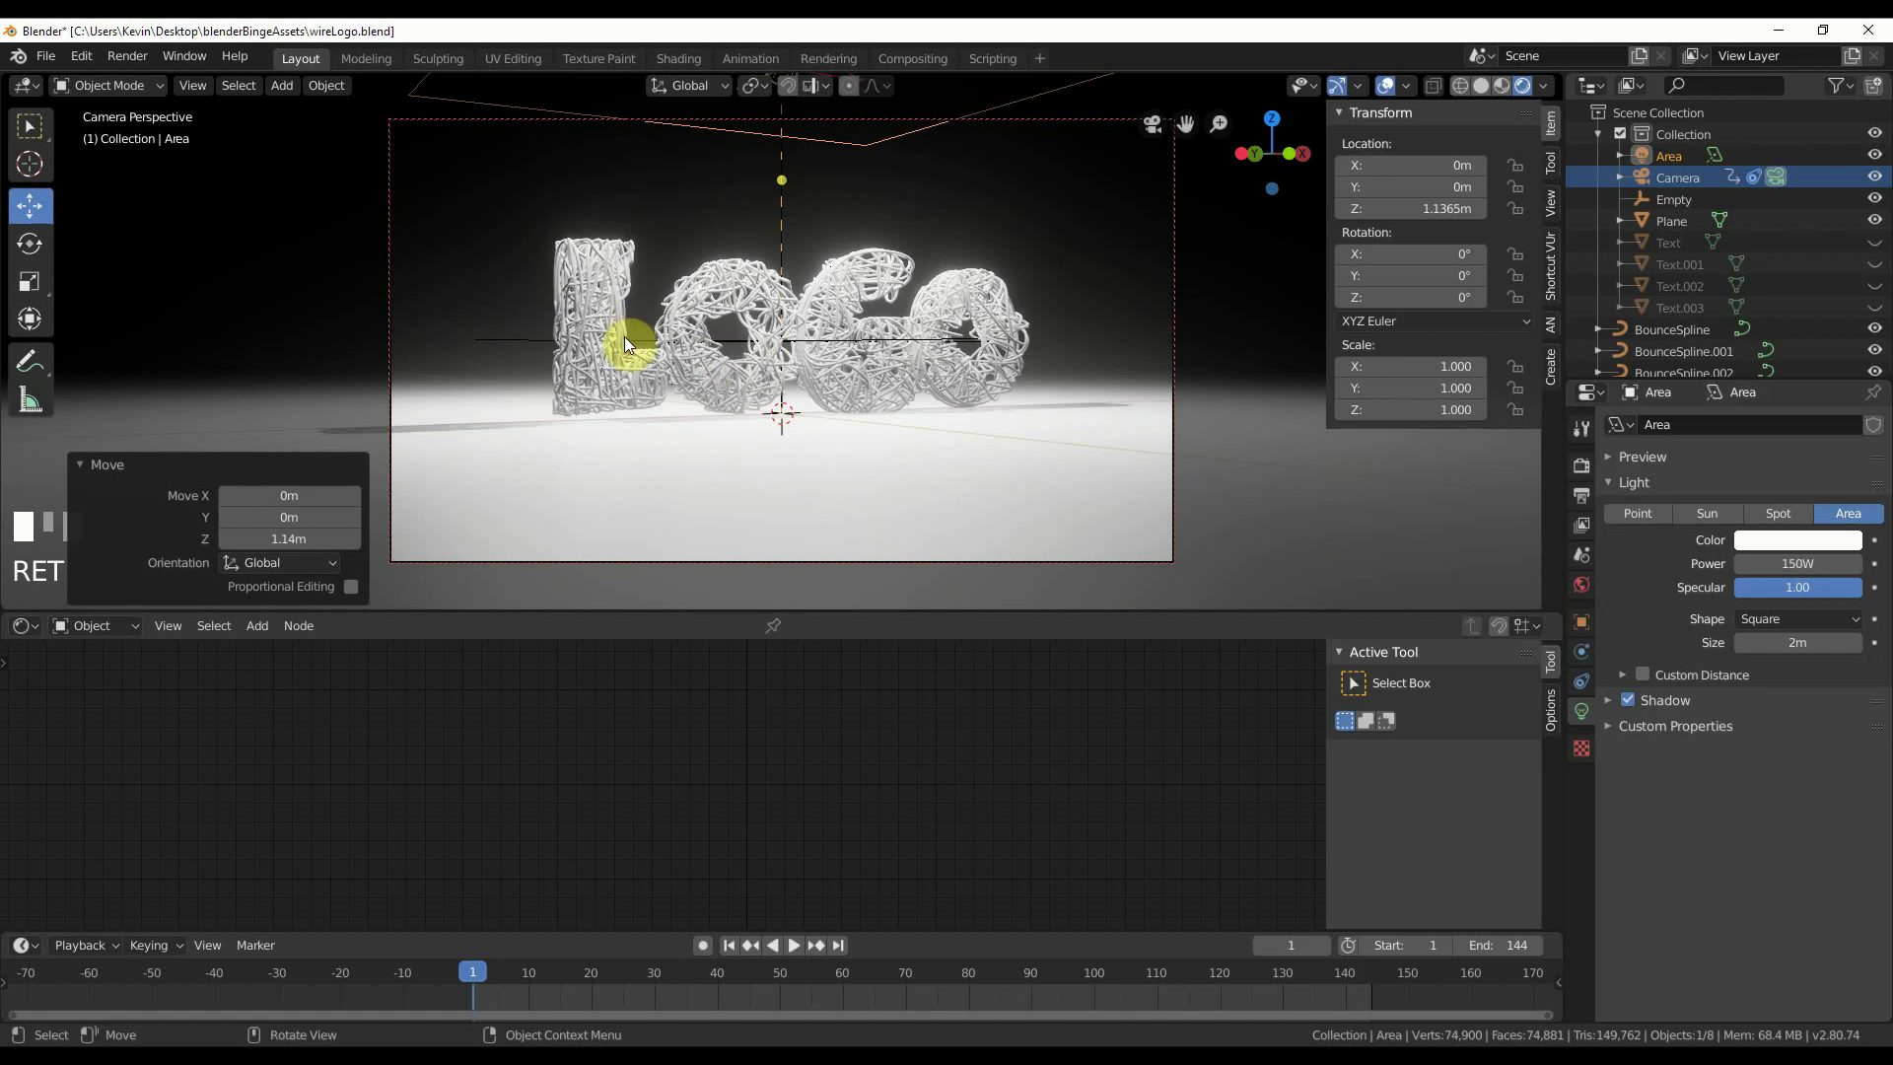
- Play and scrub the animation lit by the 150 W Area light to check the letters
click(606, 976)
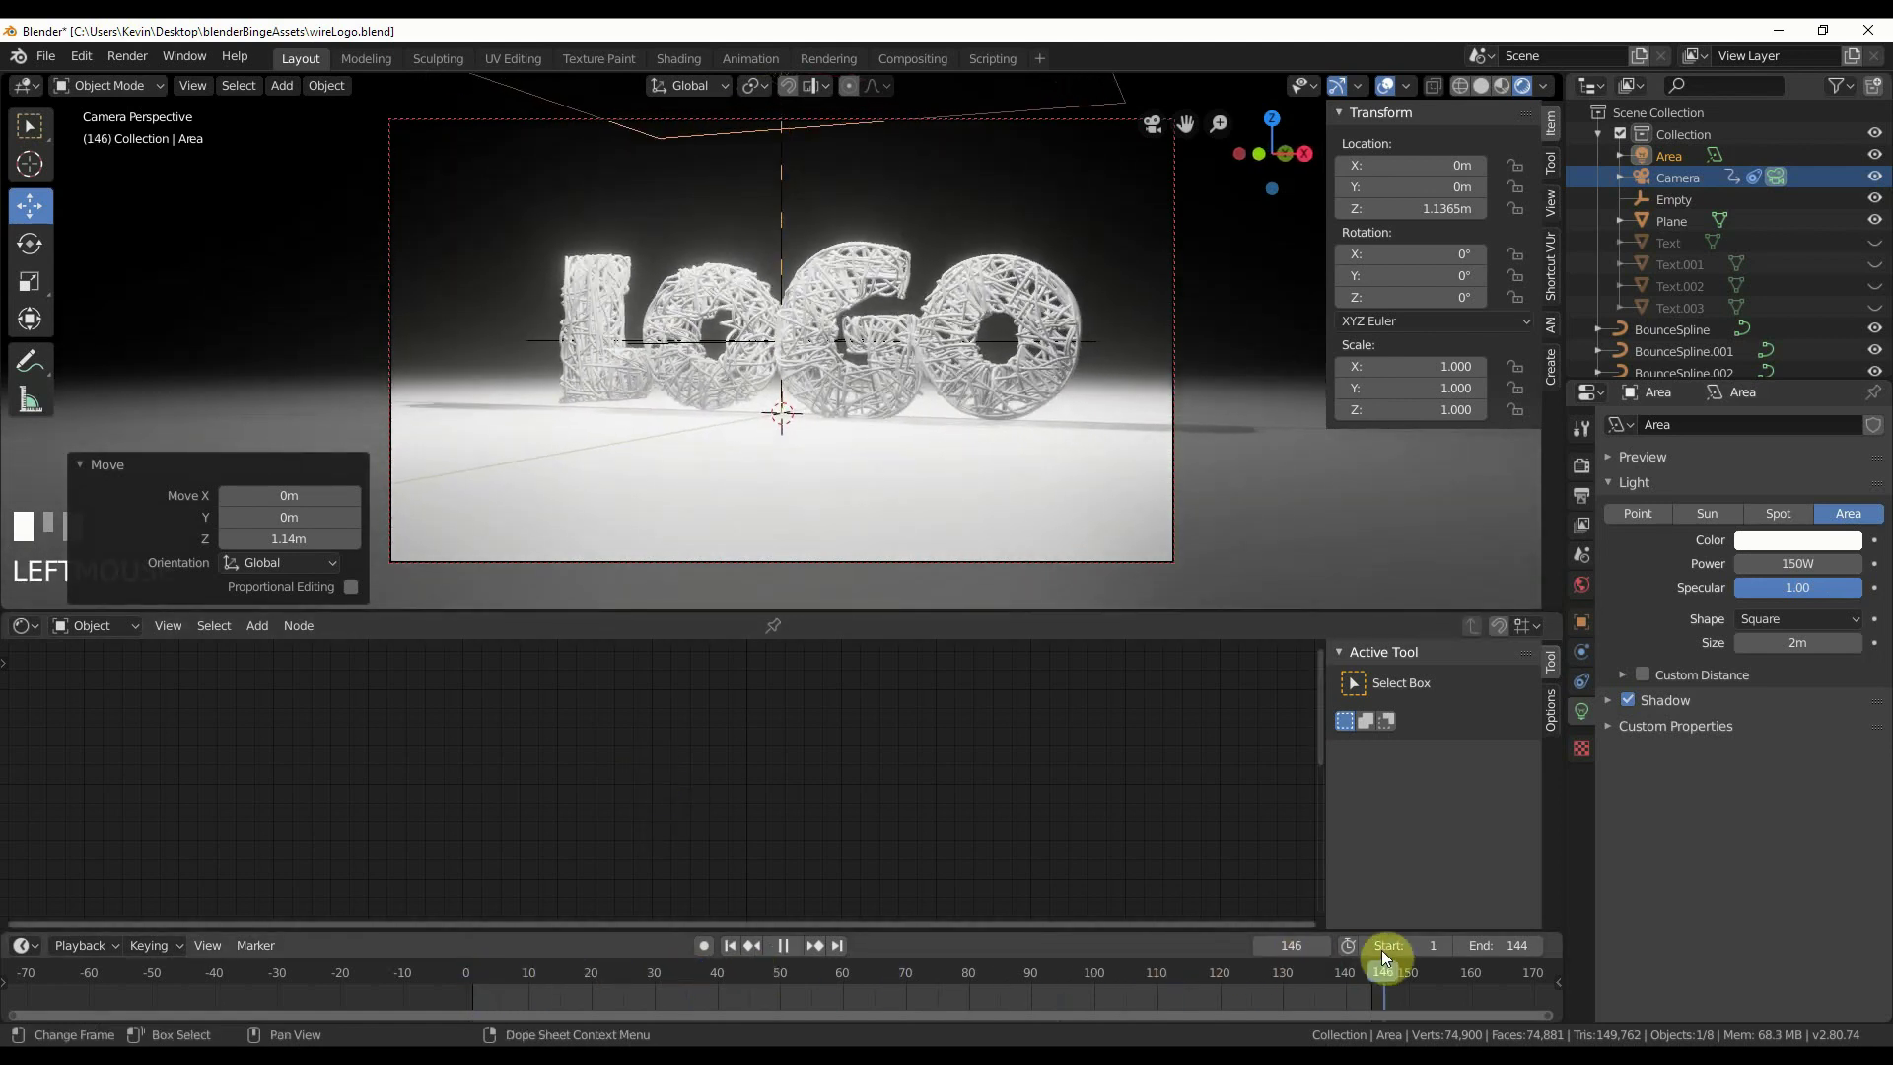
drag(790, 965, 597, 321)
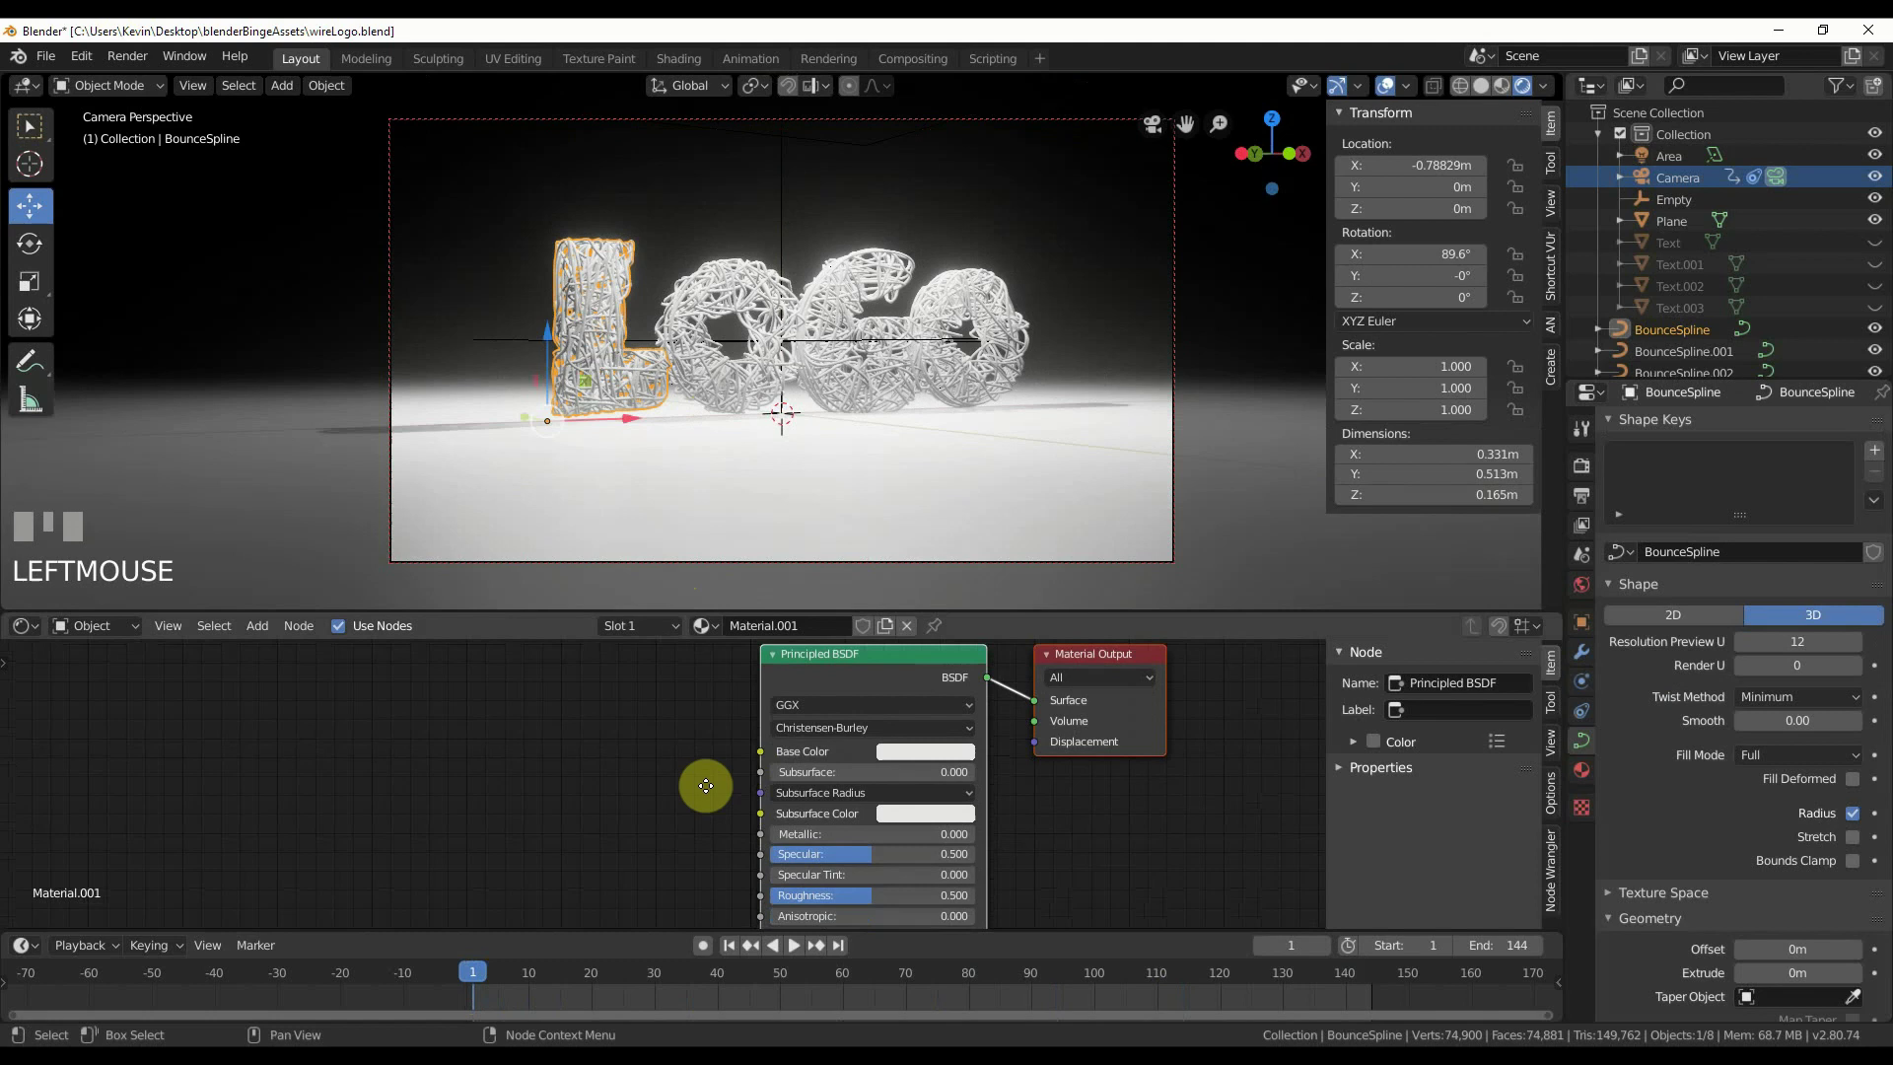
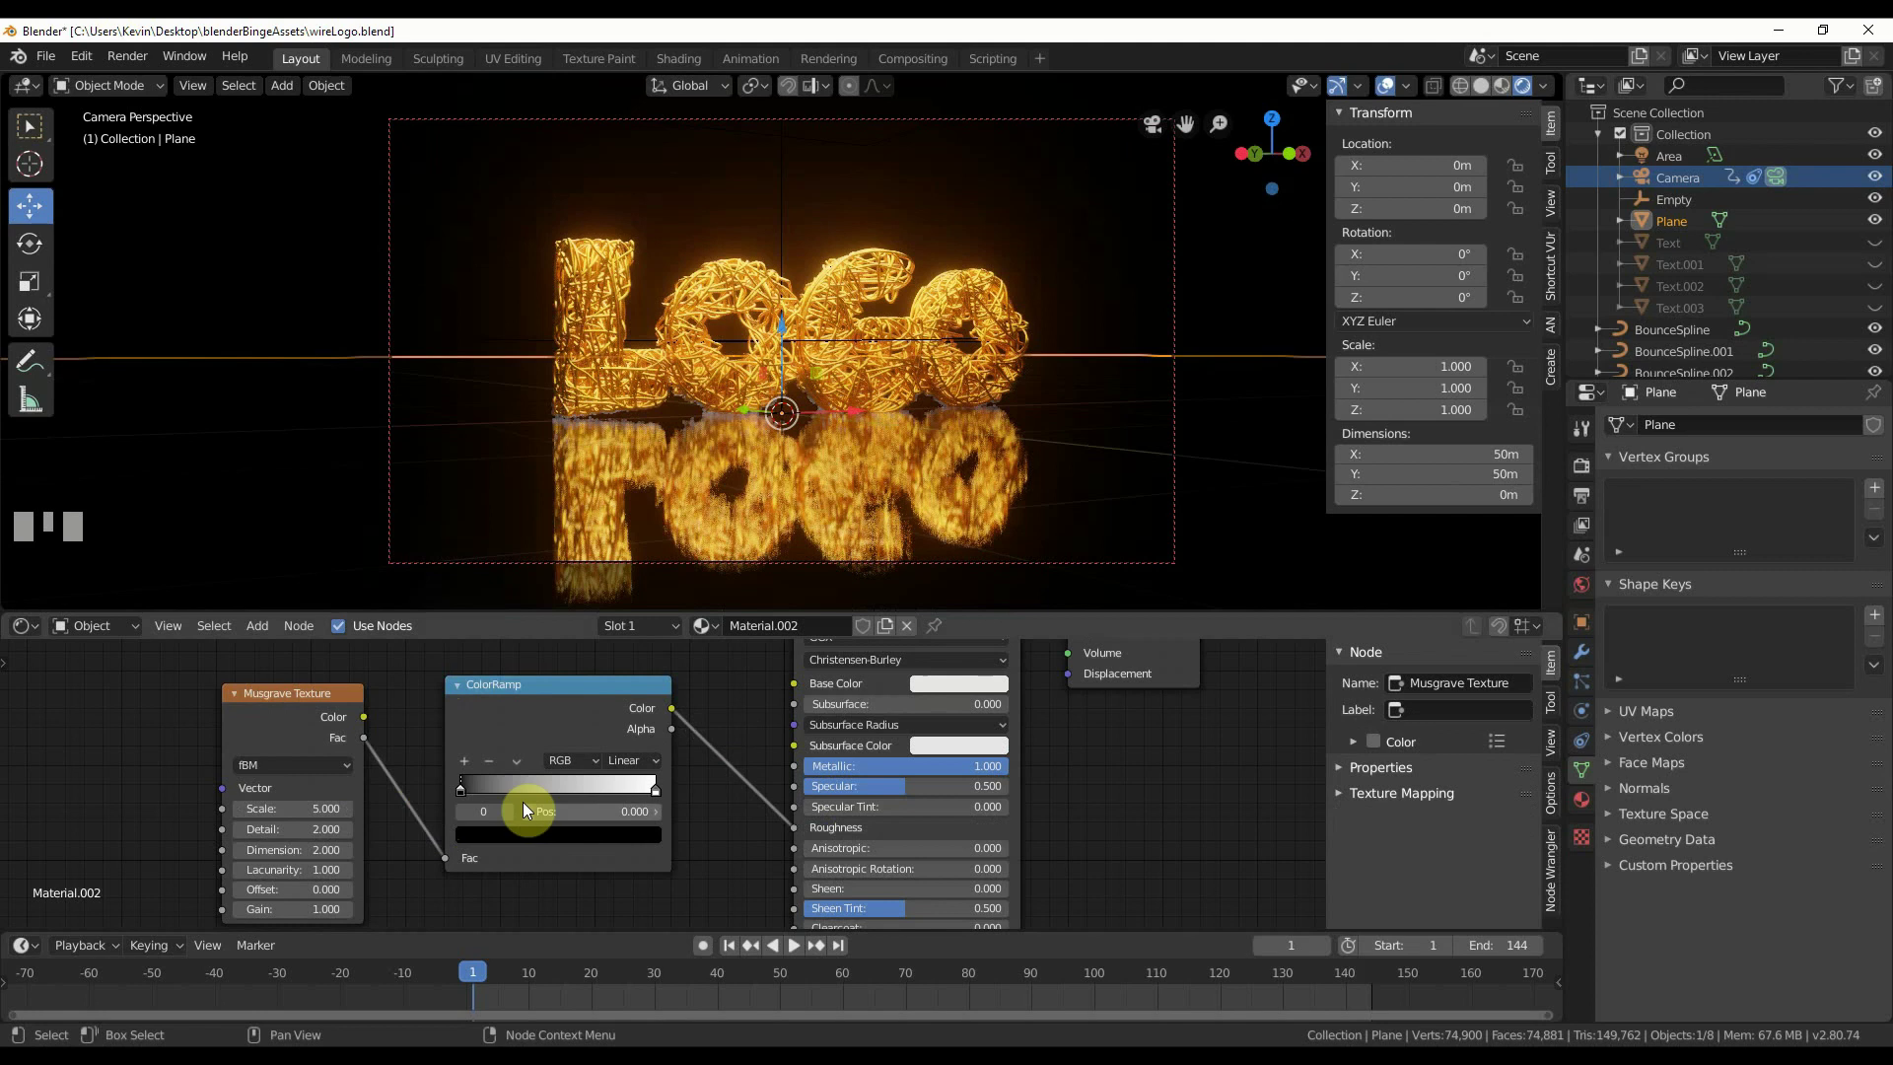
- Adjust the ColorRamp stop shaping the floor's Musgrave-driven patchy roughness pattern
drag(488, 797, 488, 800)
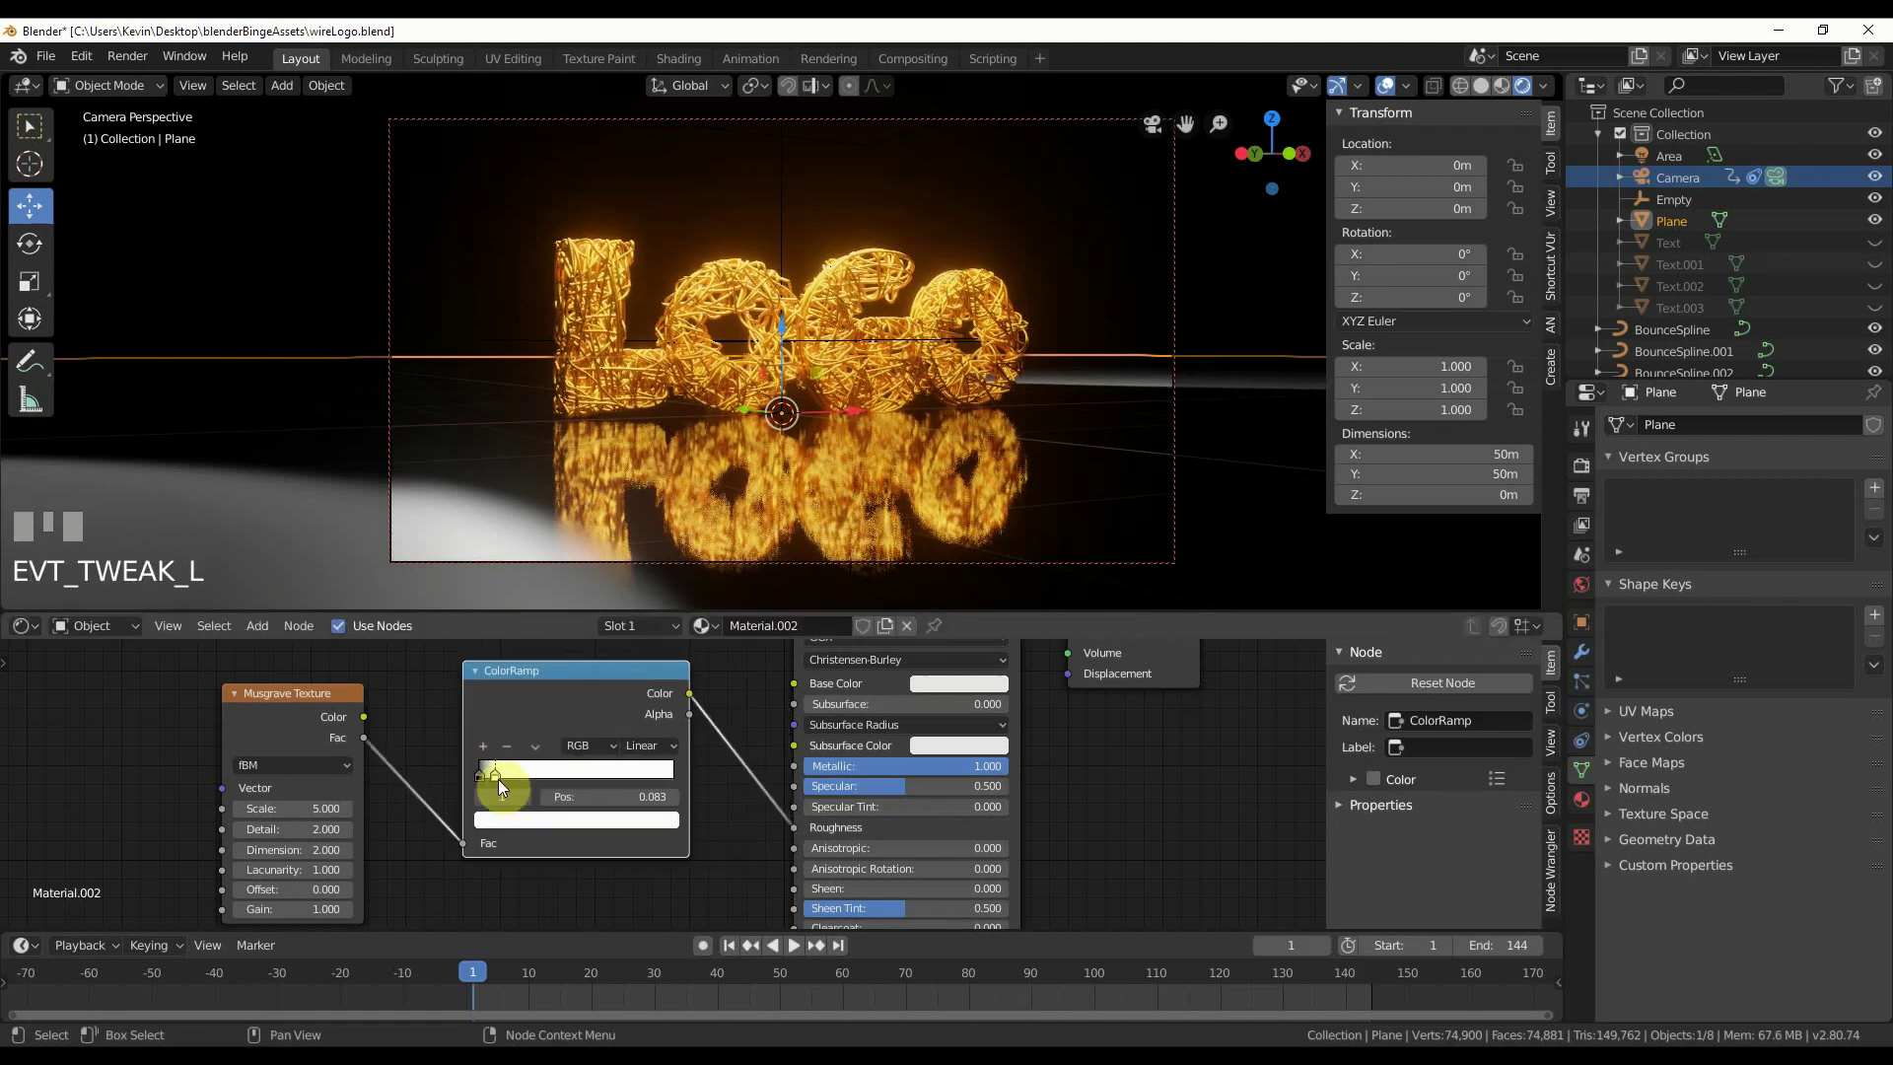
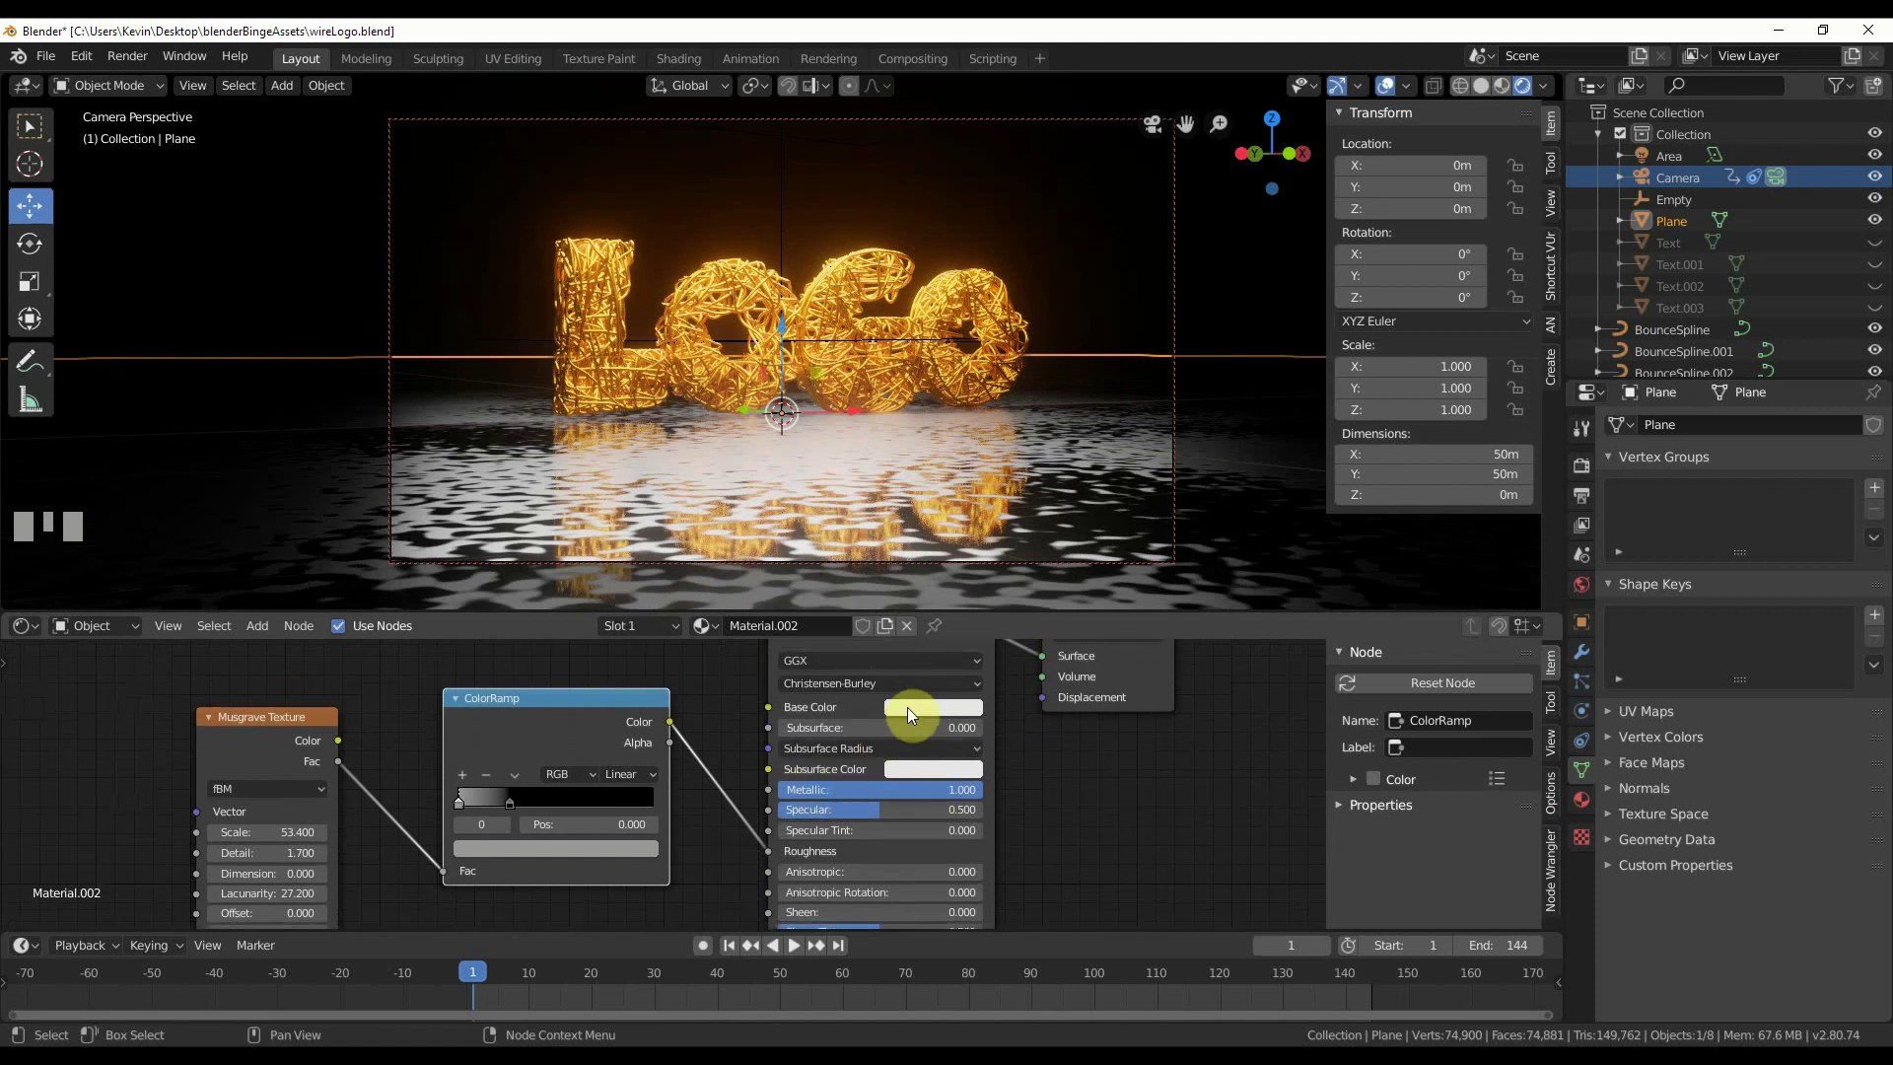
- Tint the floor plane's base colour a pale warm tan via the colour picker
click(949, 551)
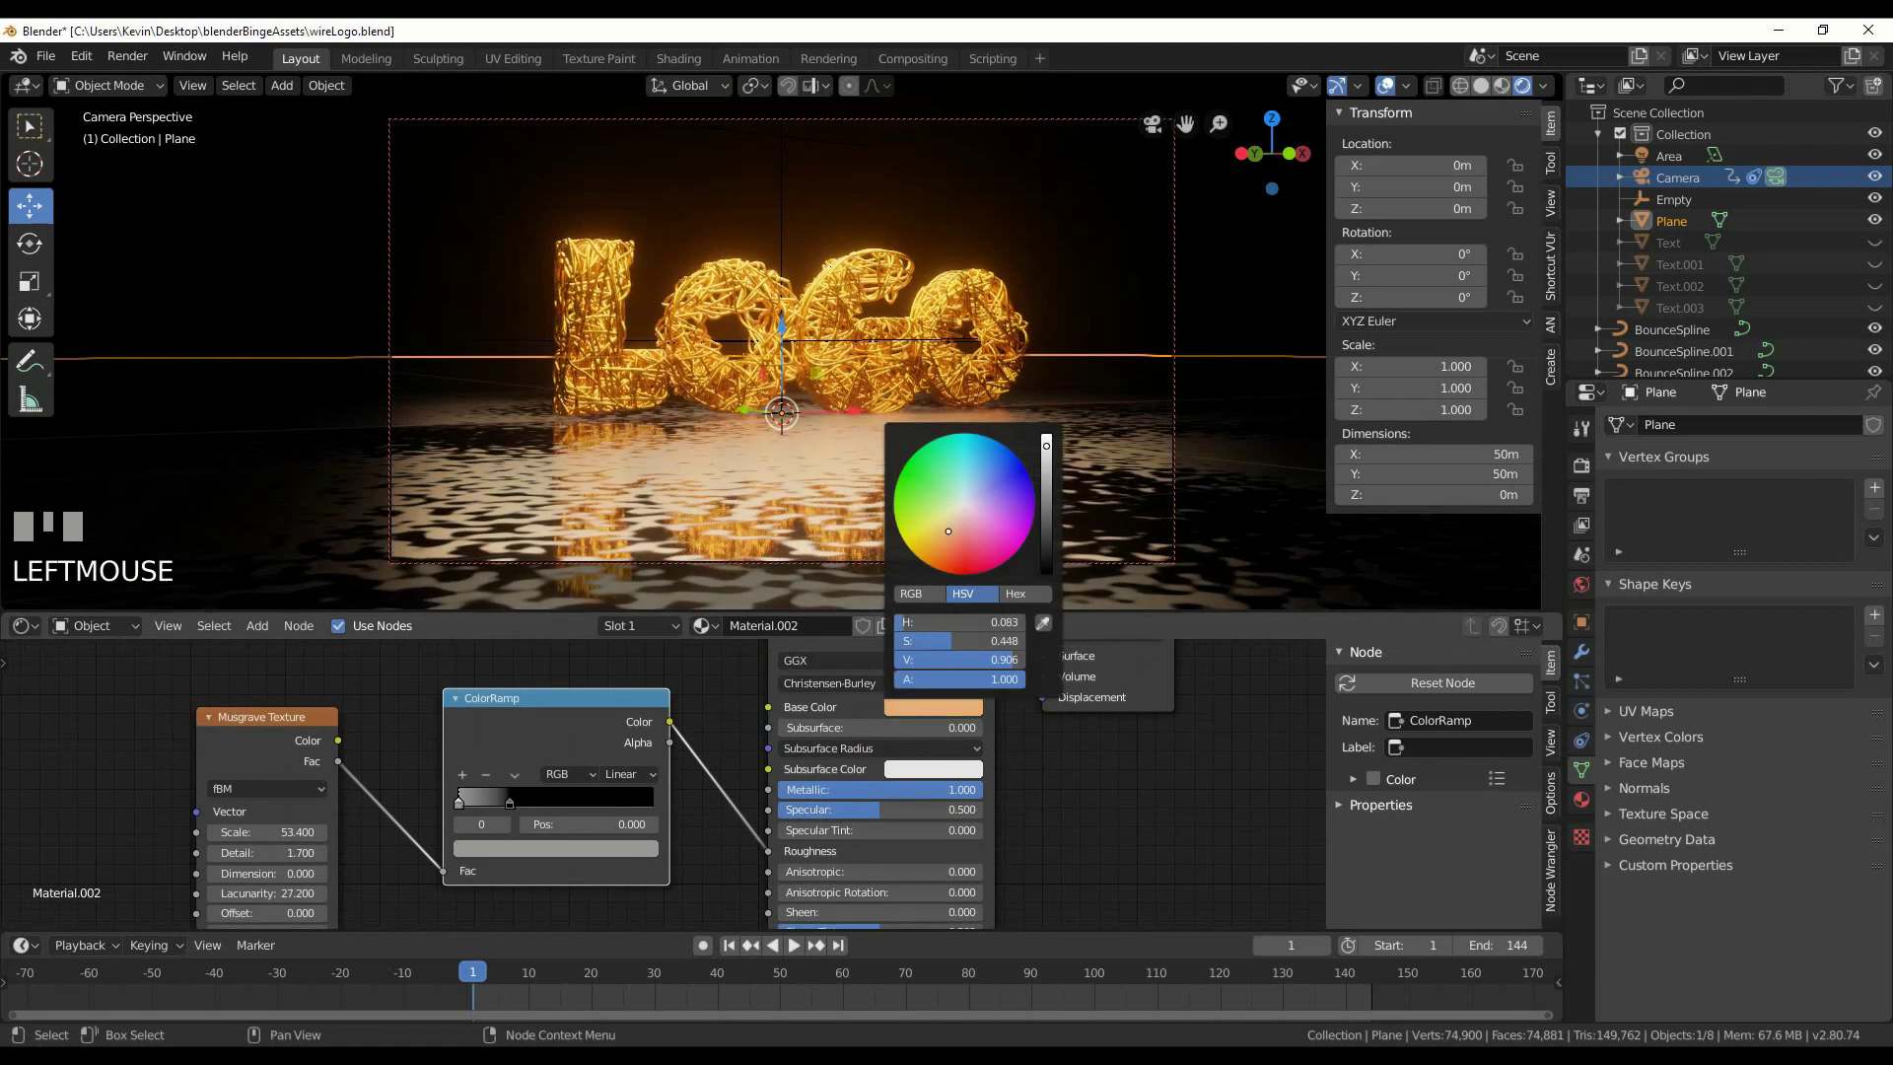
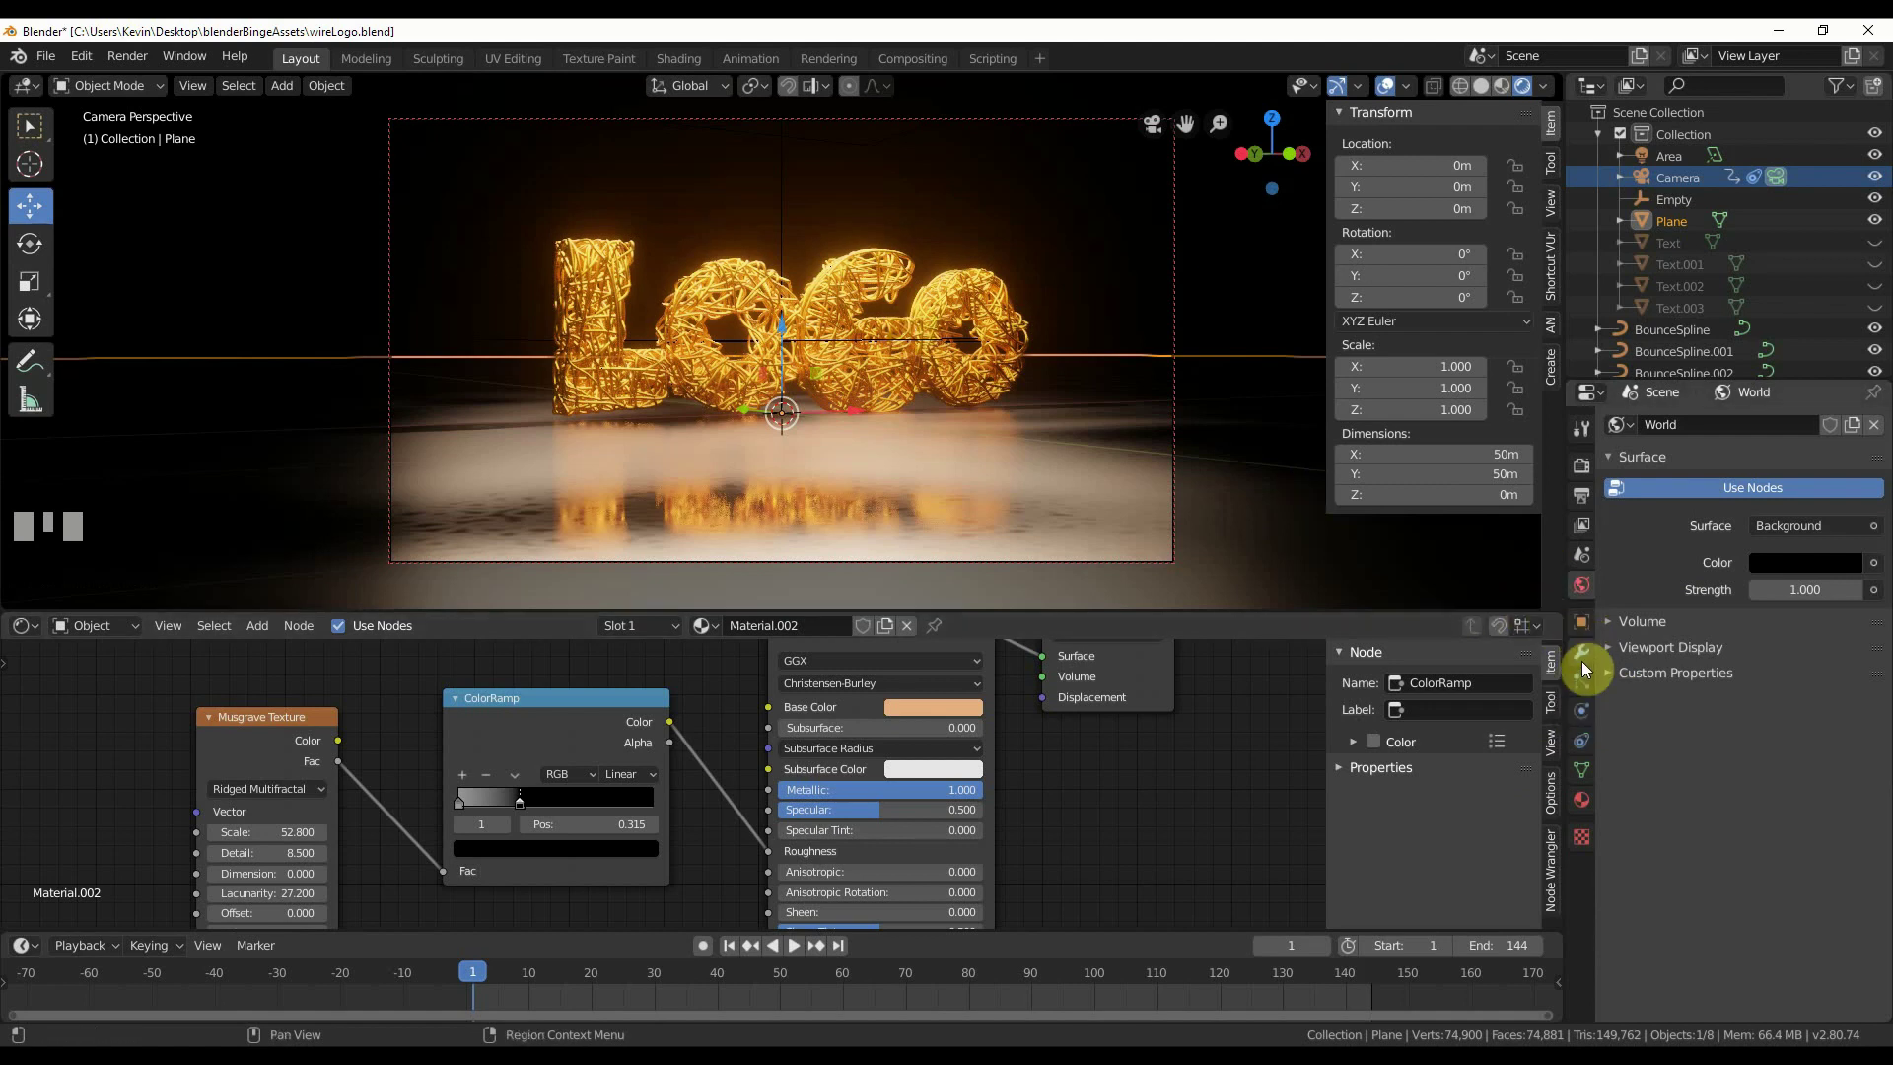
- Try higher Eevee bloom intensities and settle on 0.200 for a subtle golden glow
click(1586, 652)
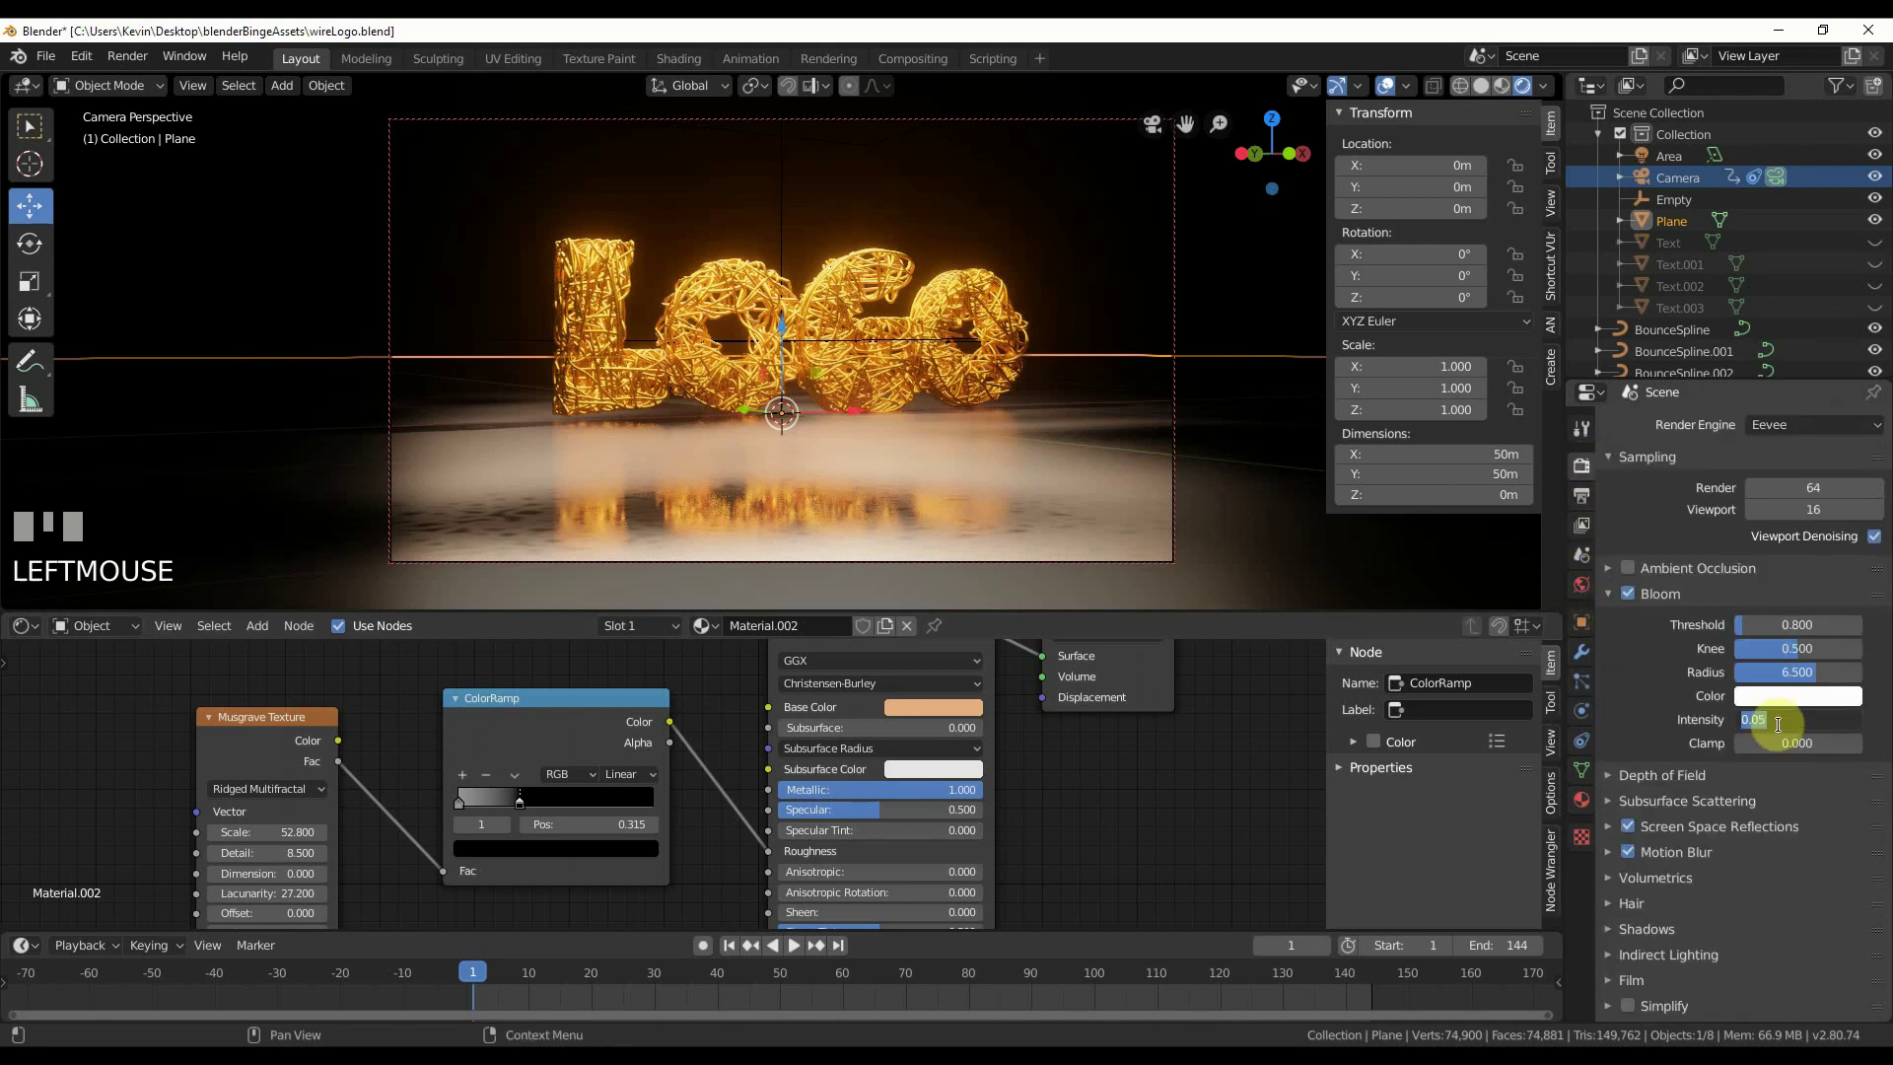
drag(1790, 737, 792, 411)
key(Return)
key(Return)
key(Return)
key(Return)
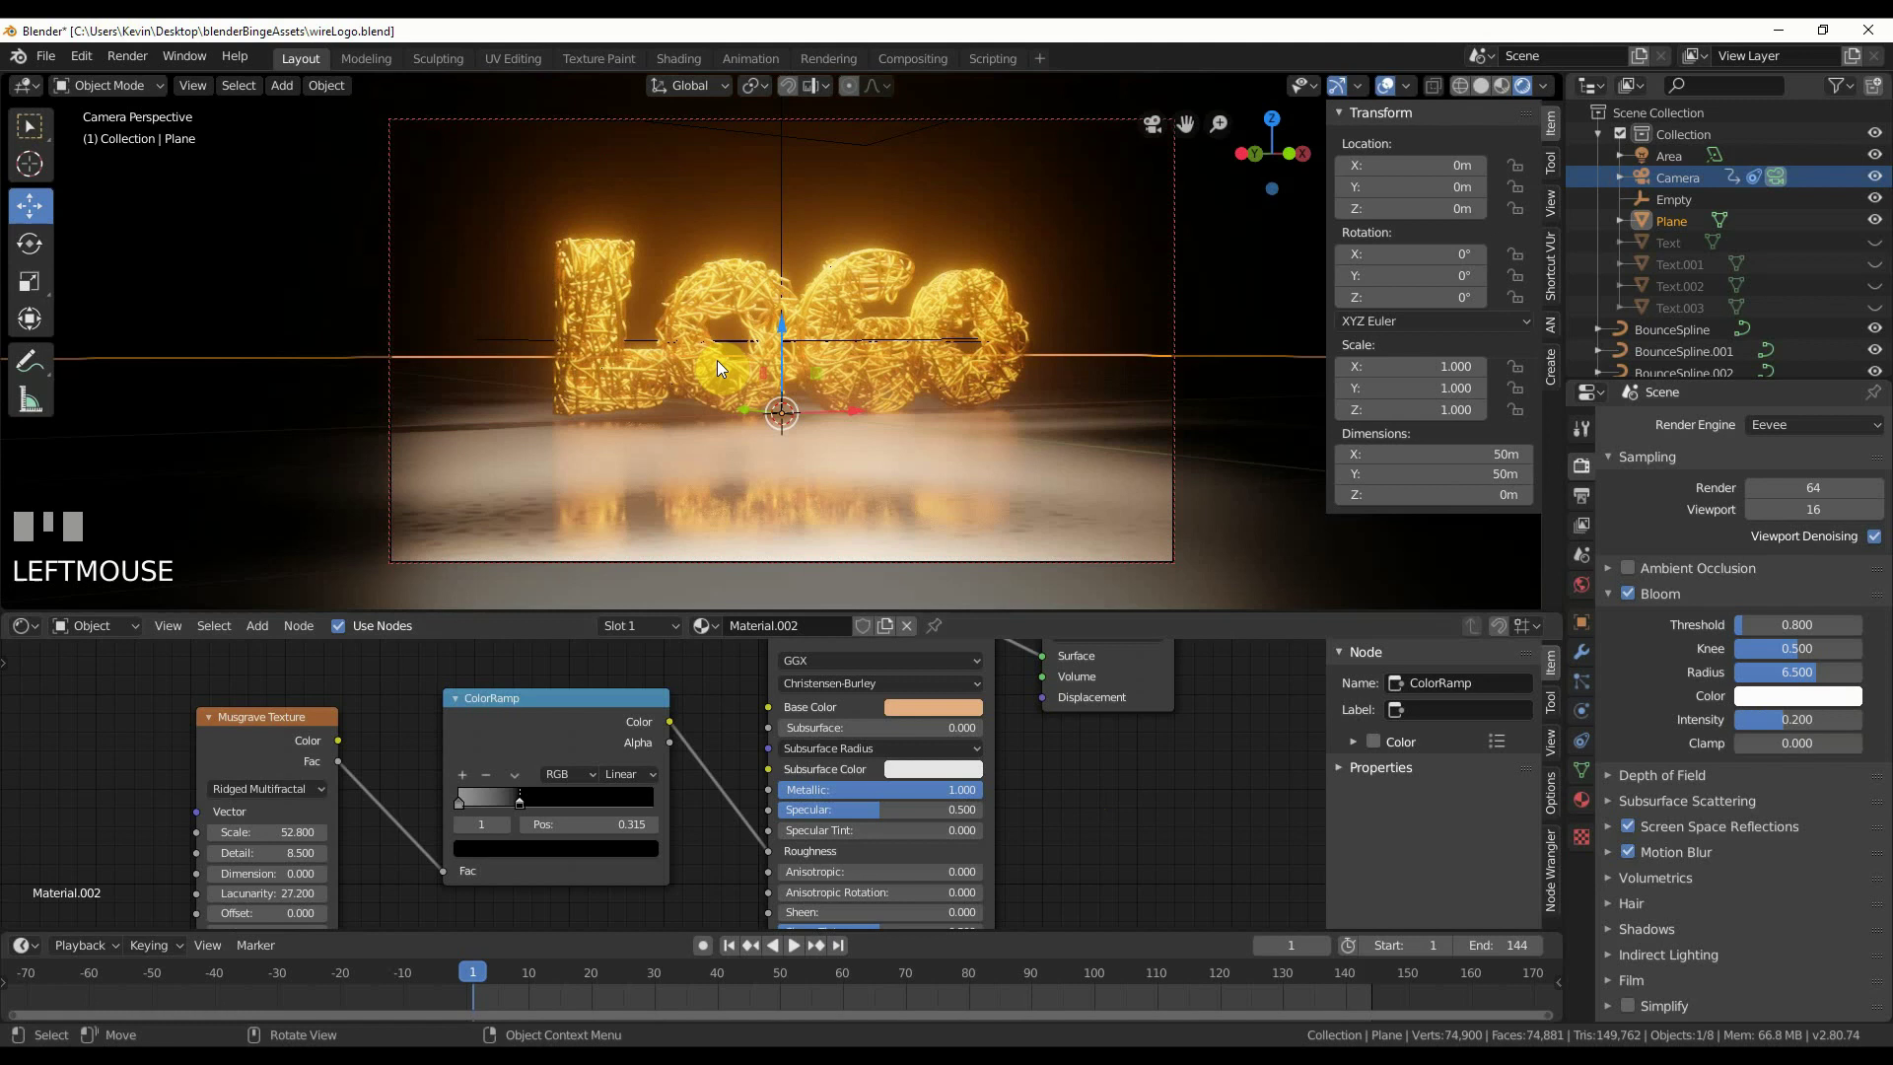
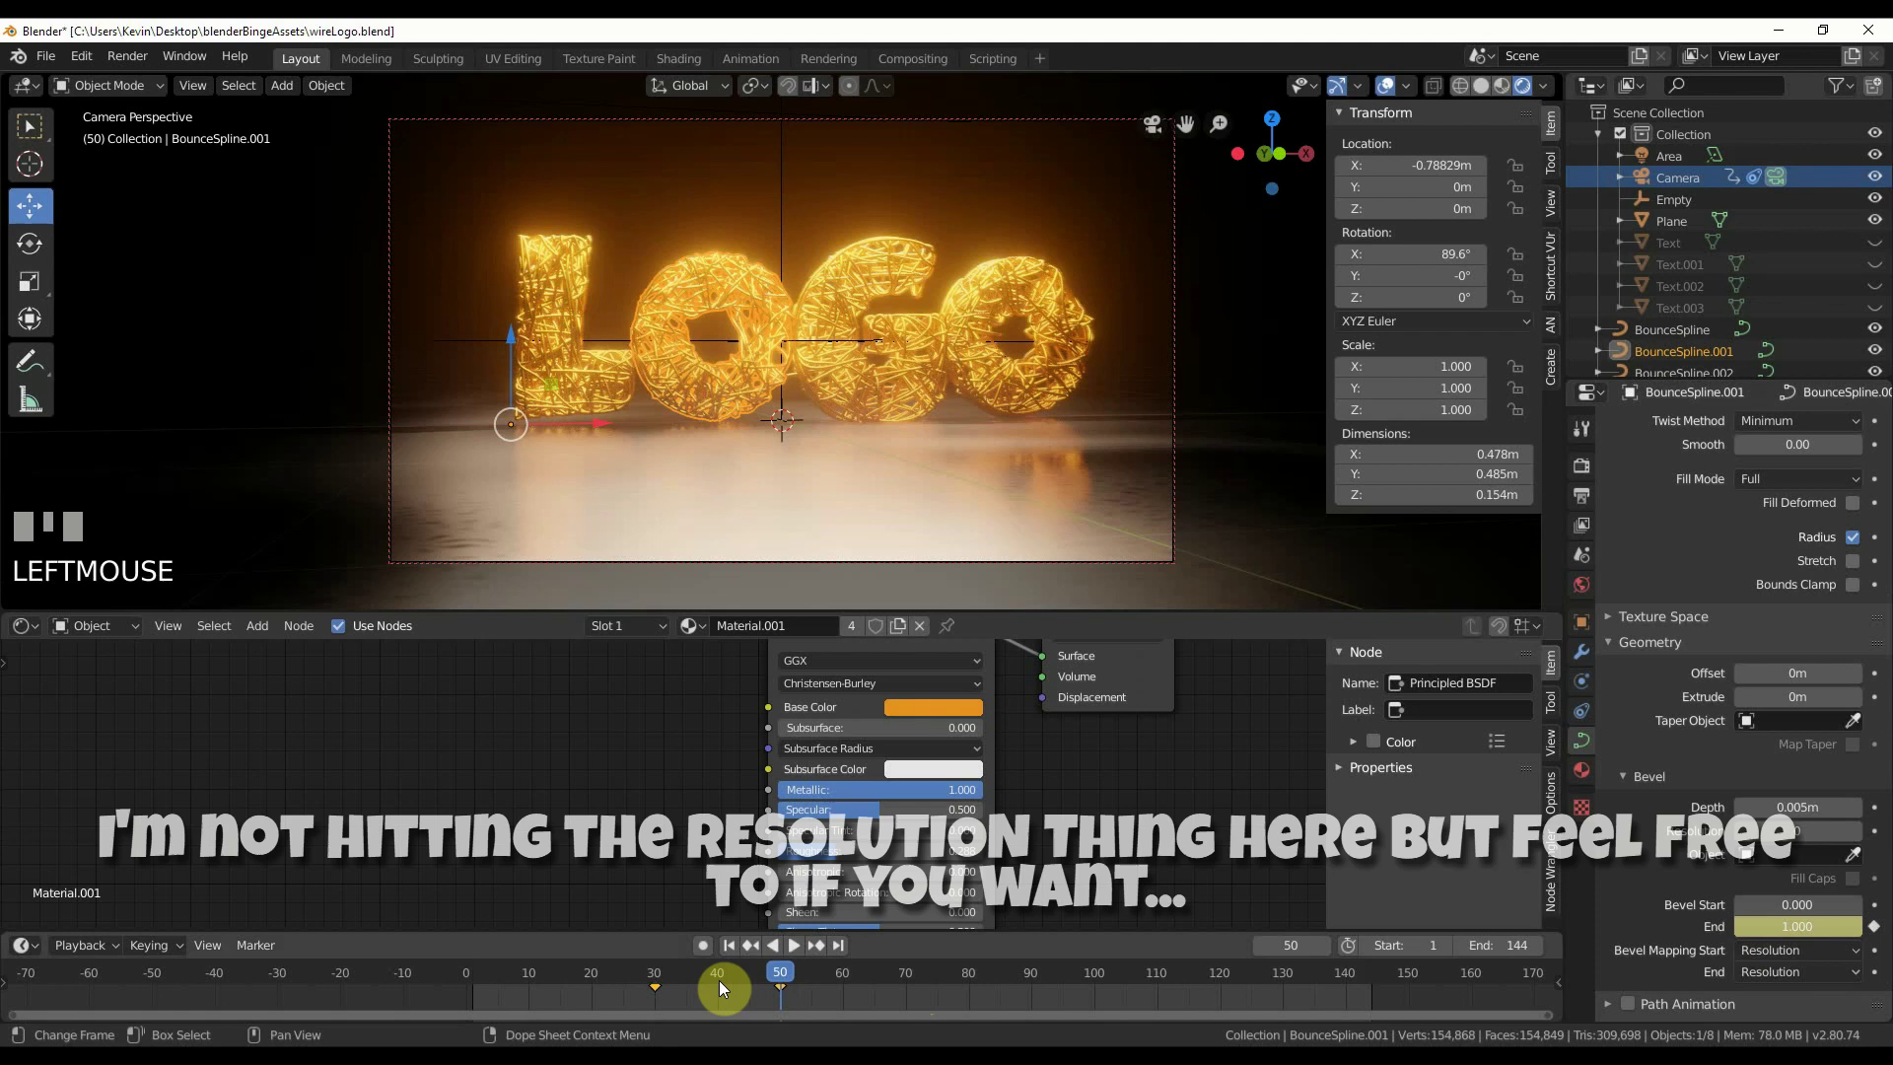
- Keyframe Bevel End from 0 to 1 on bounce splines .001 and .002 for staggered draw-in
click(725, 987)
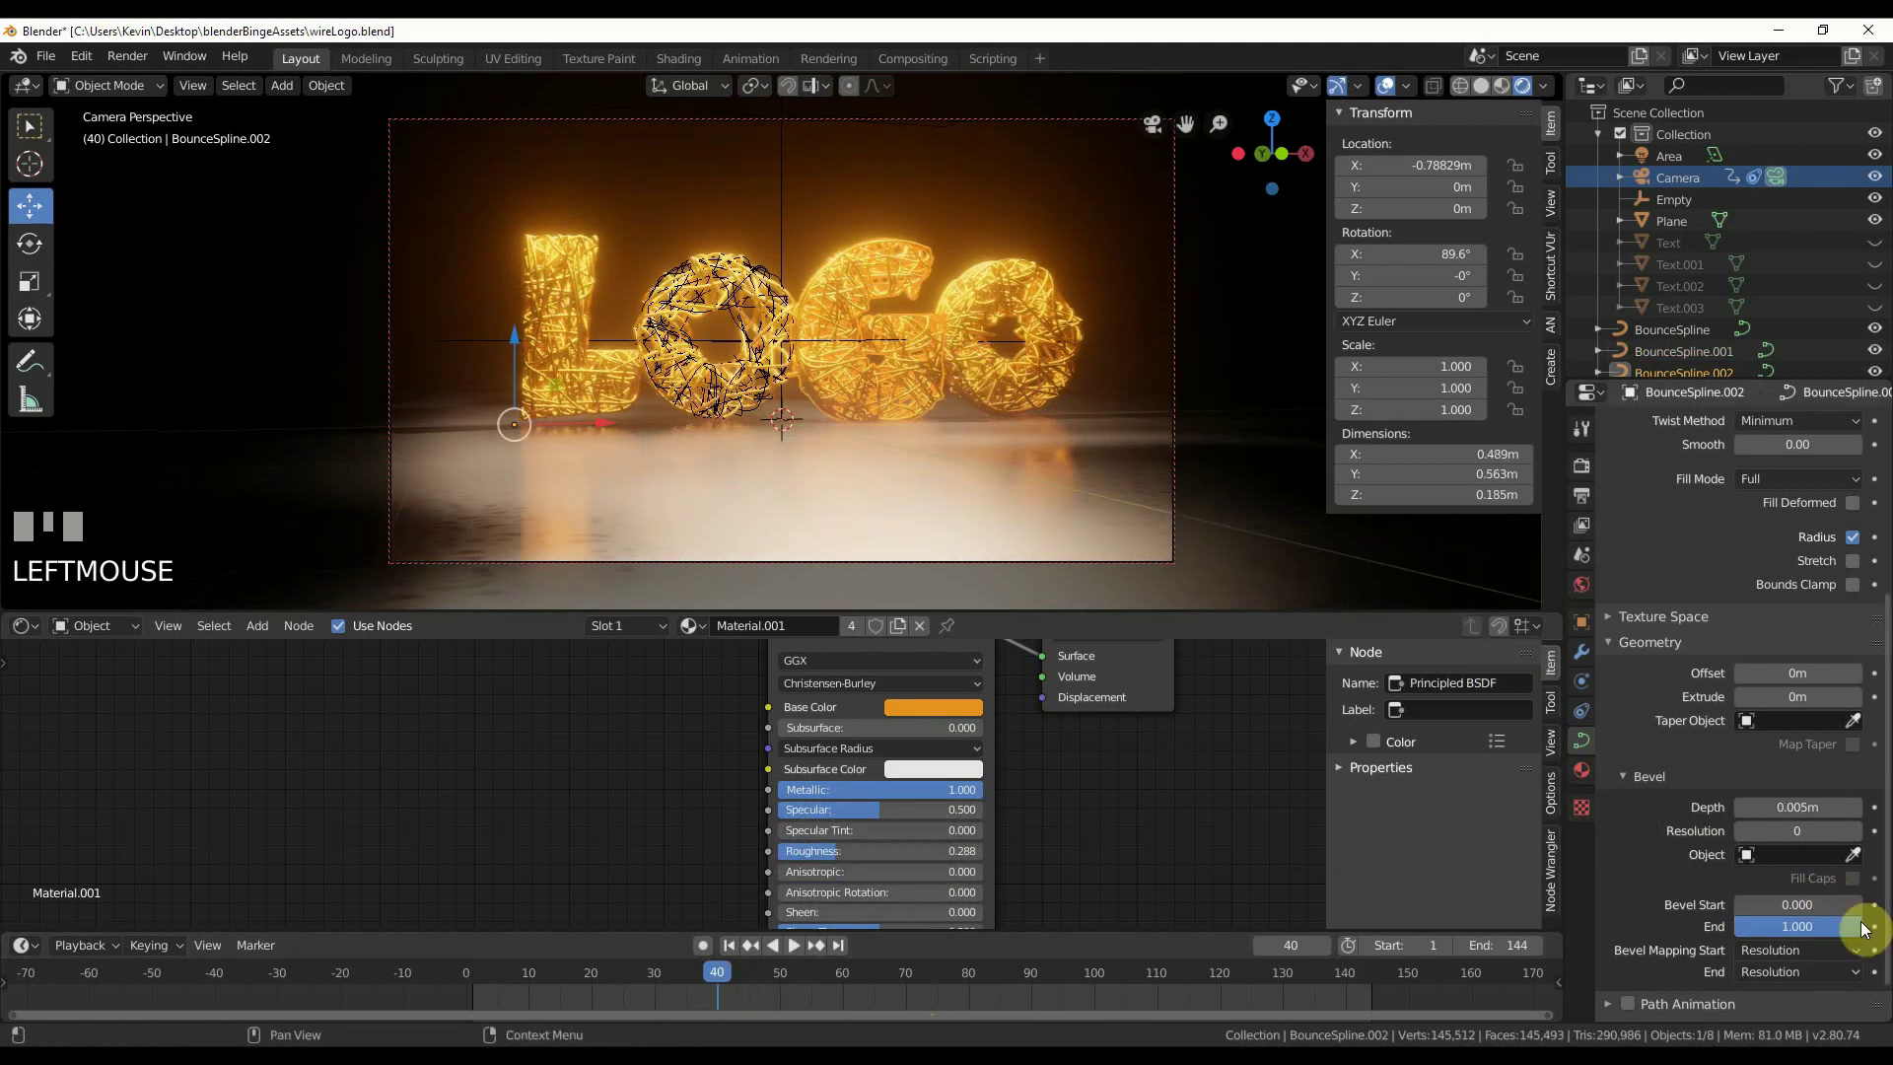
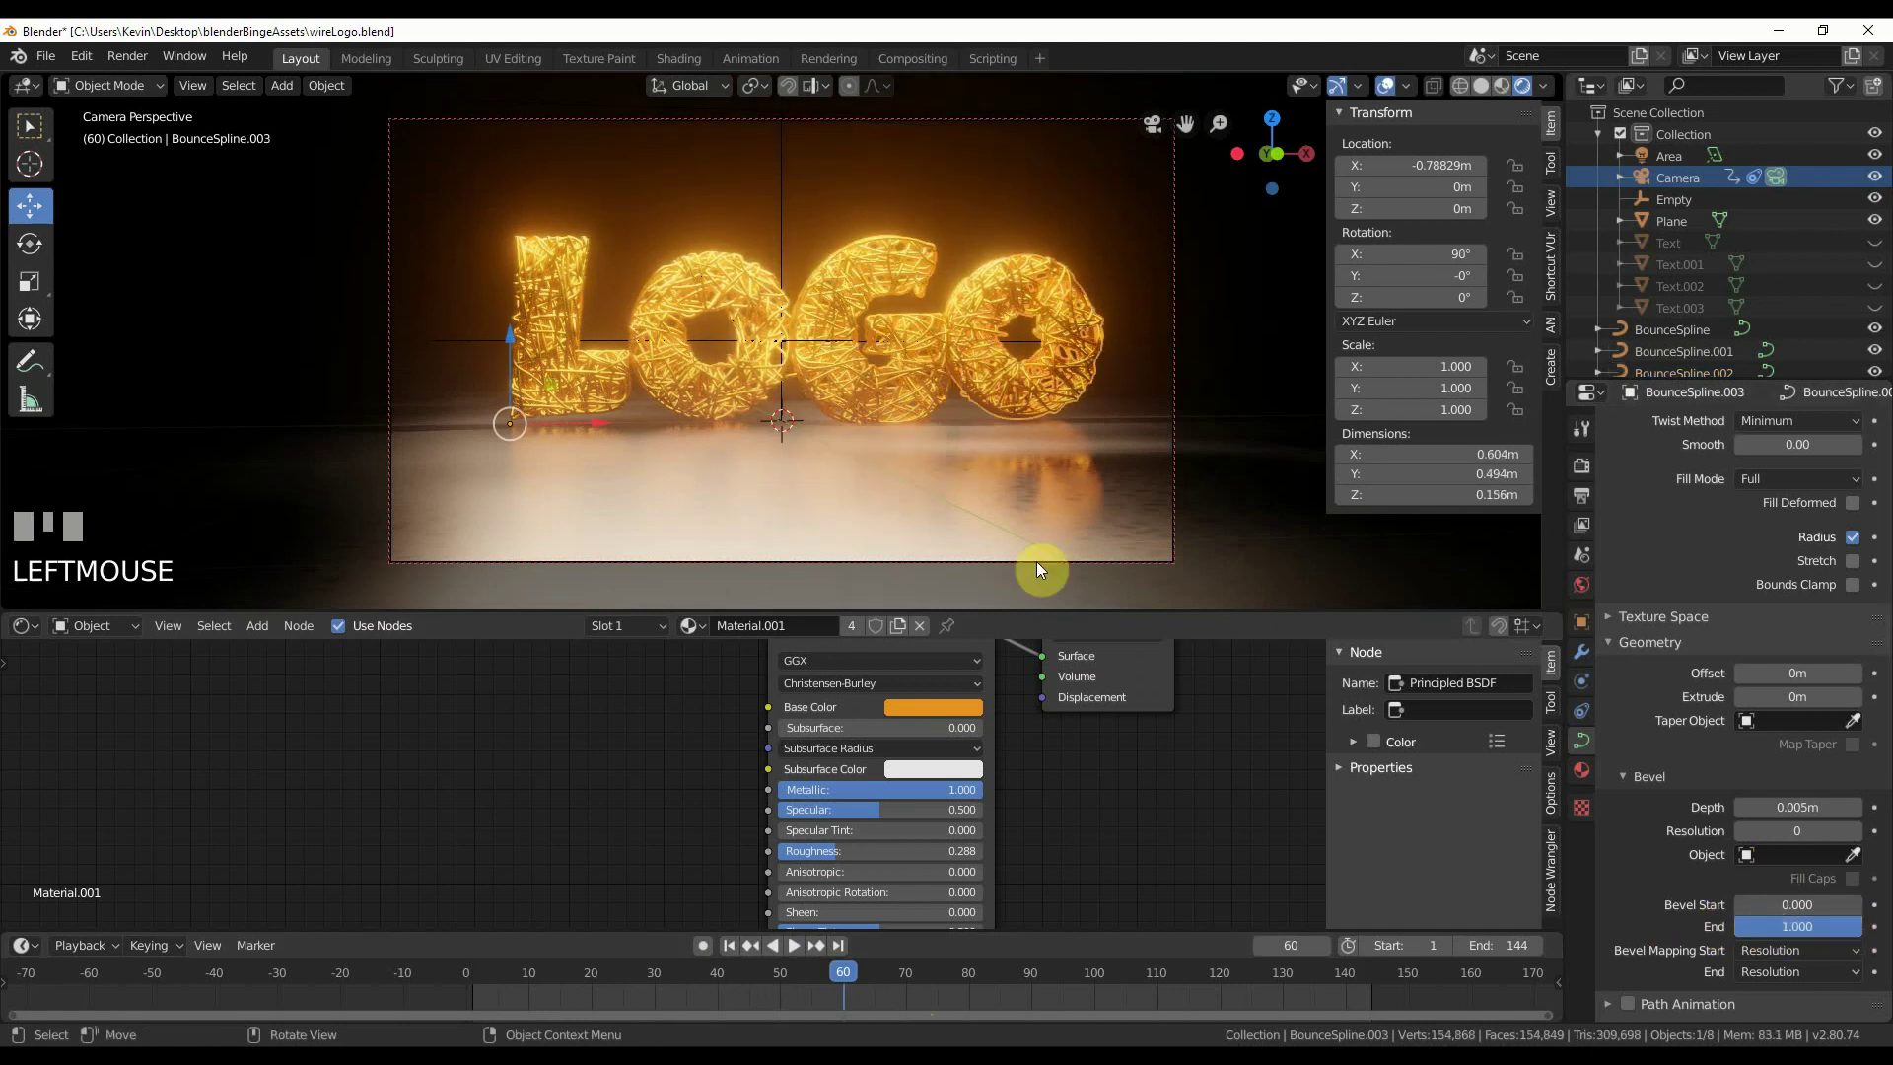
click(787, 978)
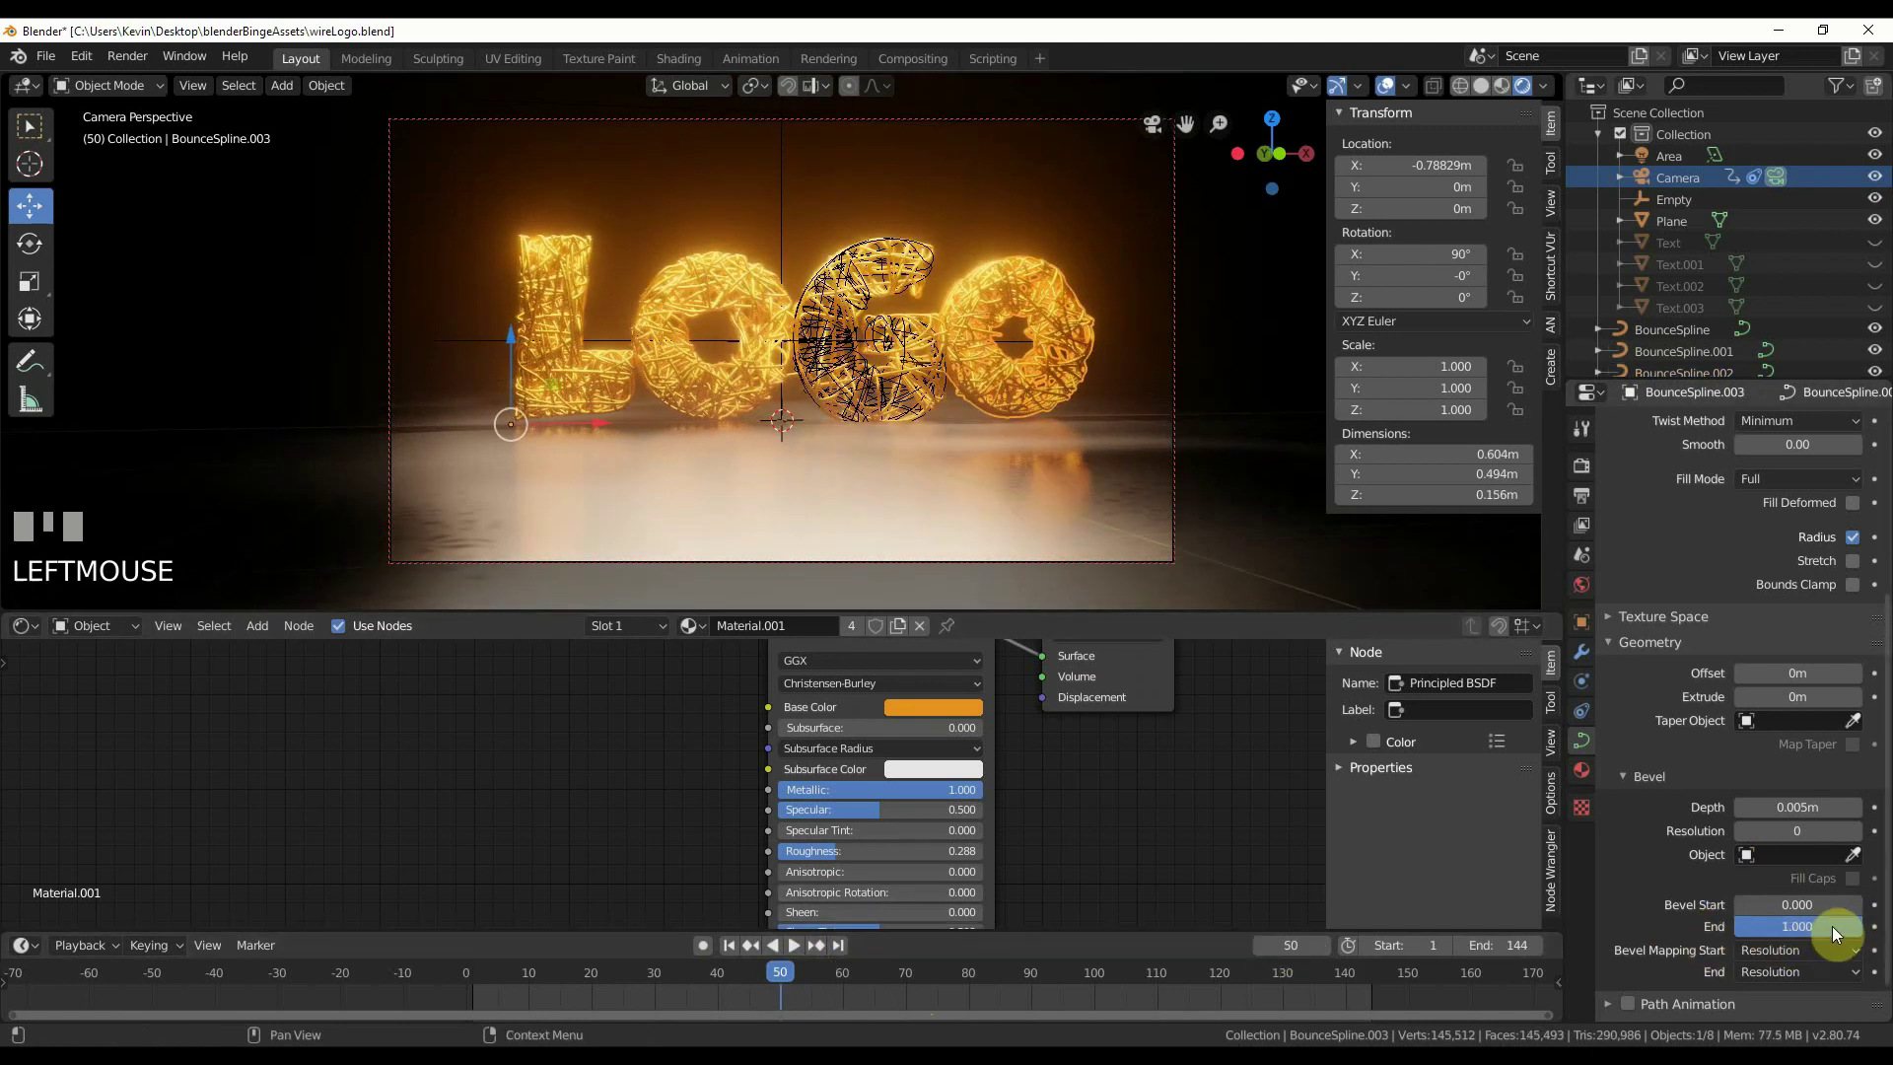
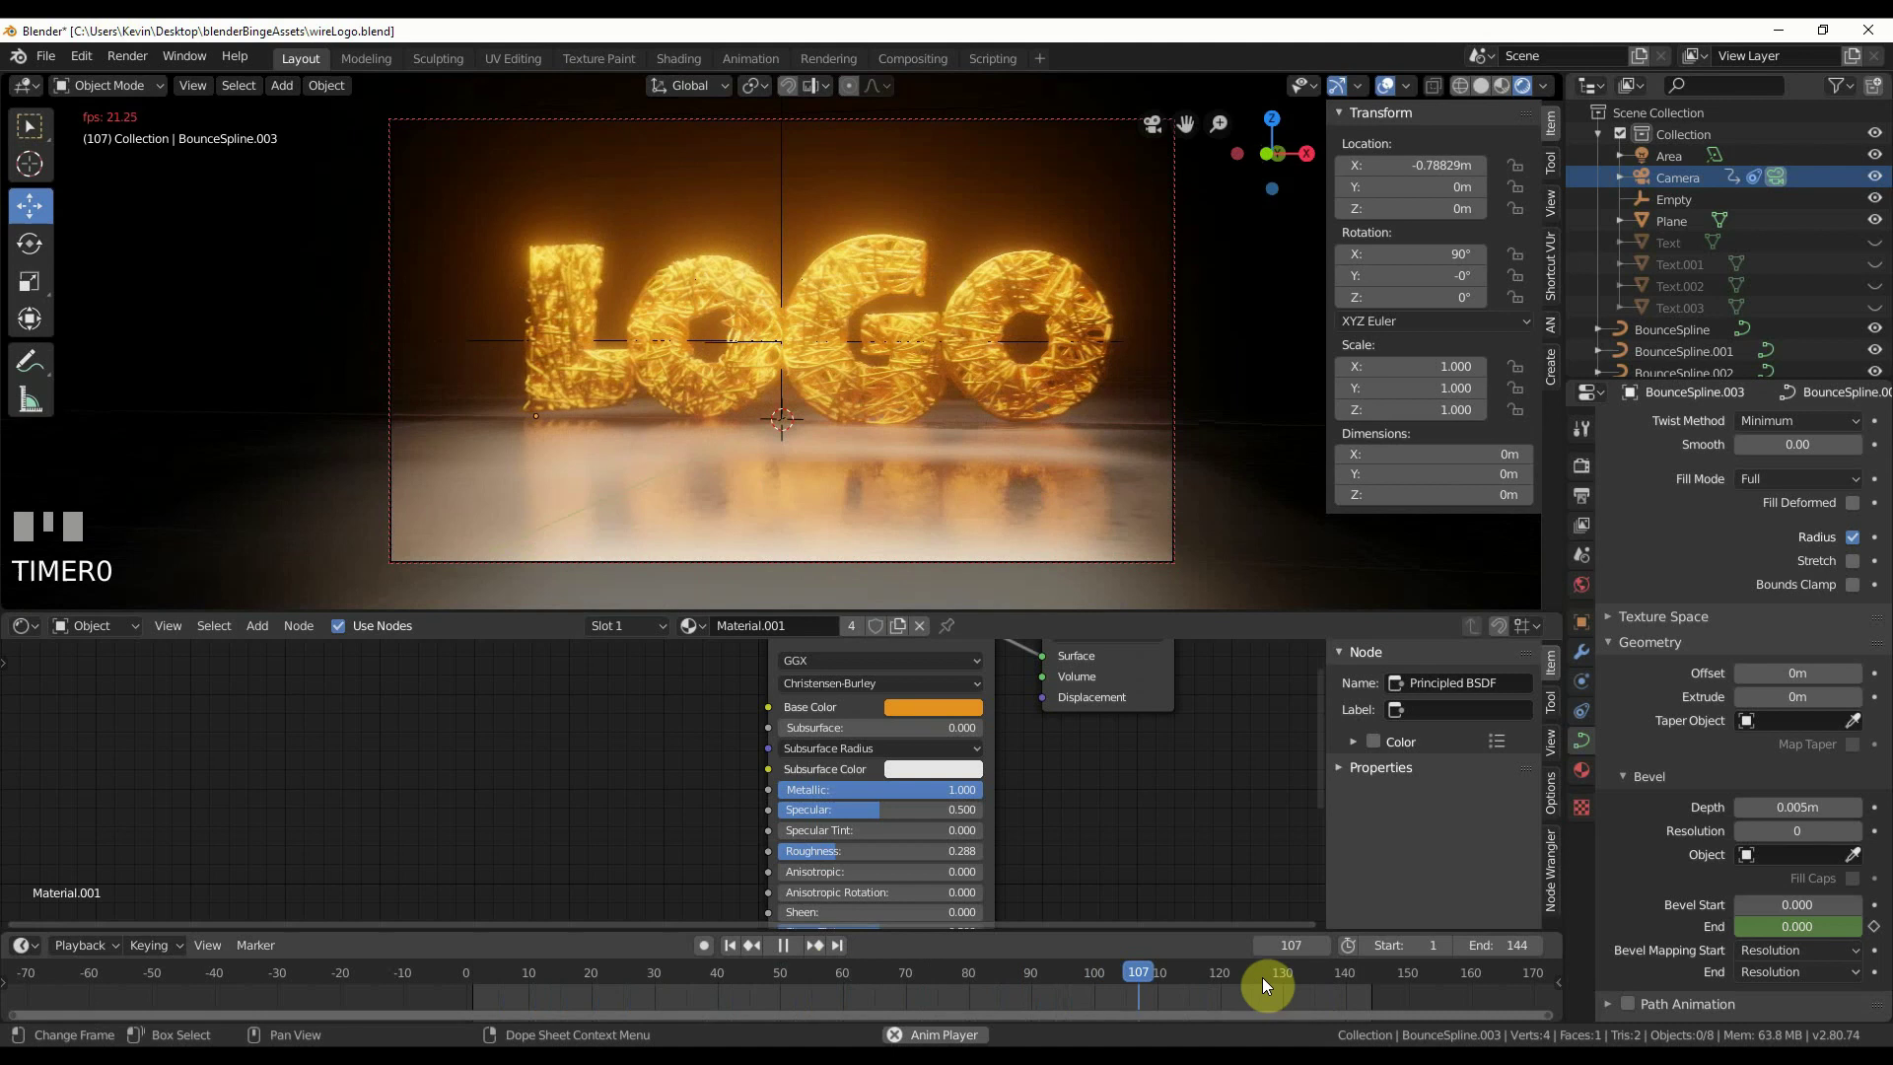
- Feed Object Info Random into a red-orange-yellow ColorRamp driving Material.001's Base Color
key(space)
drag(1304, 980, 786, 741)
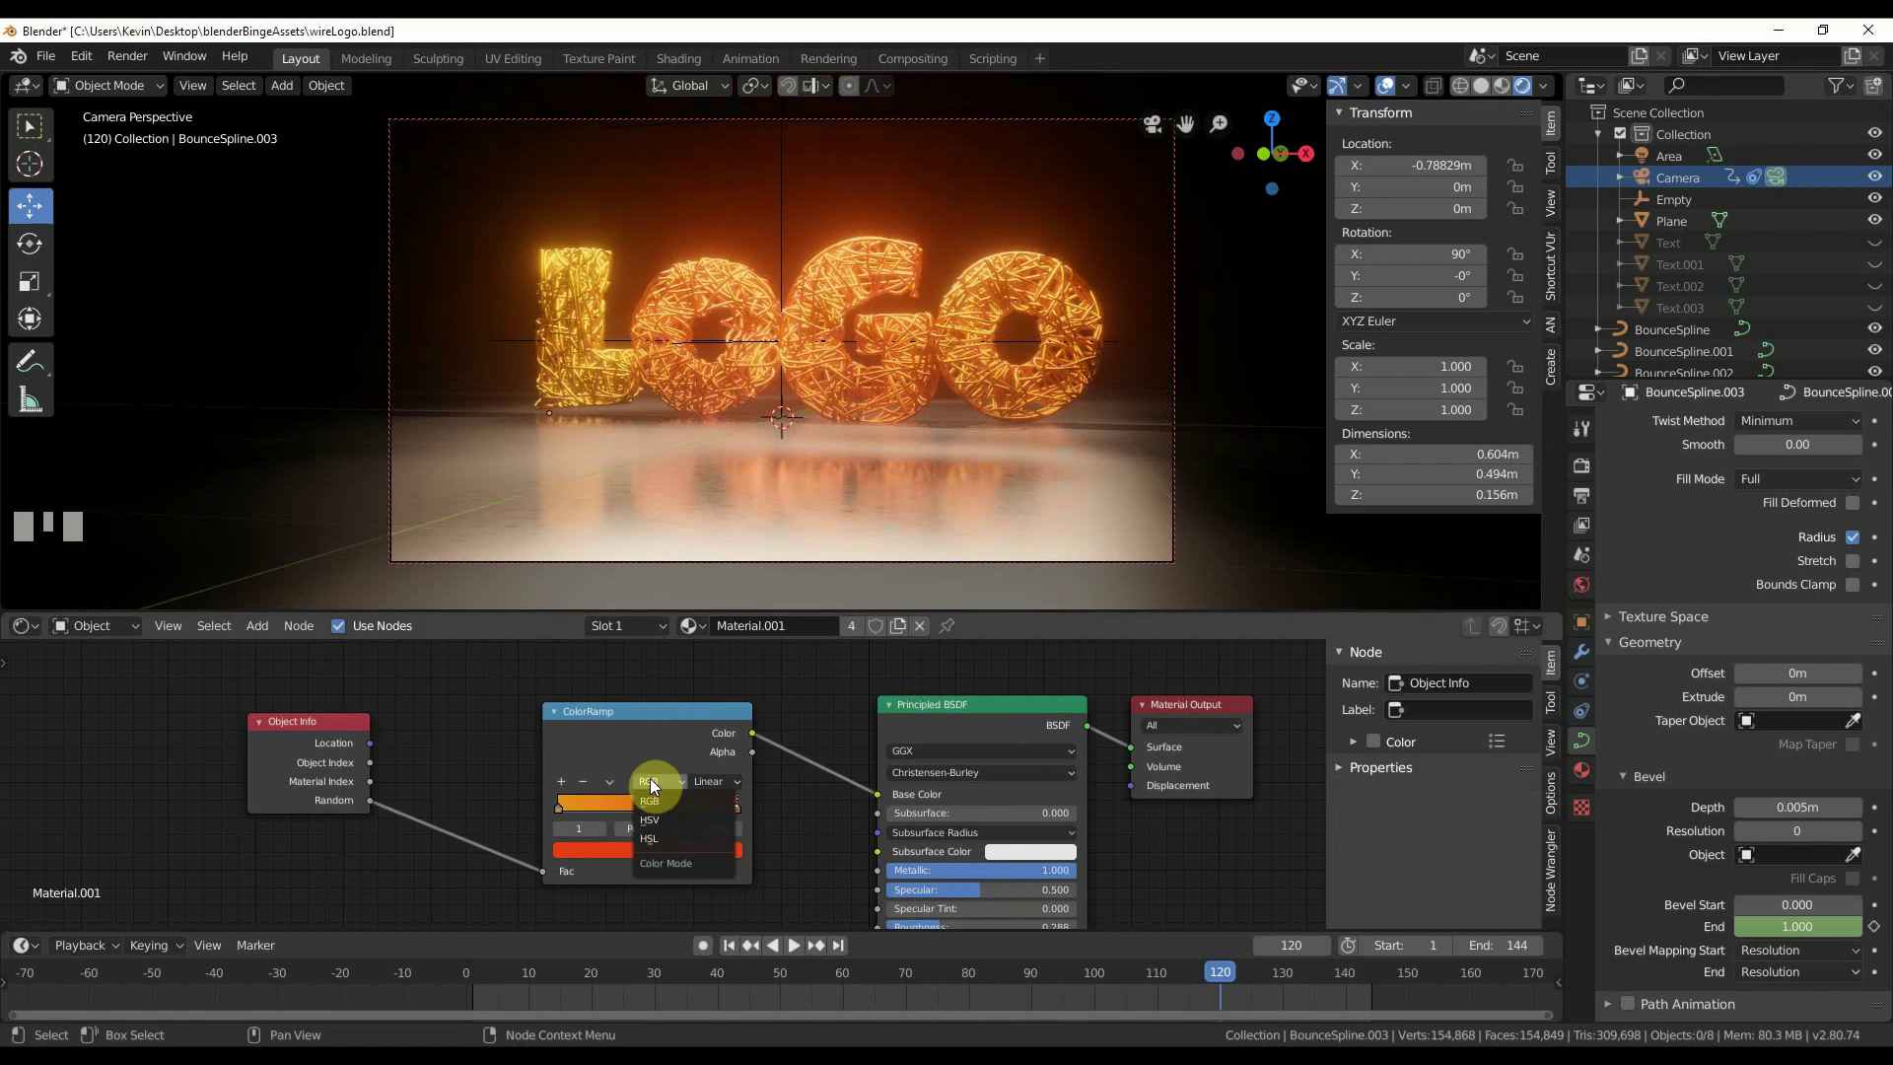
drag(663, 823, 597, 717)
key(space)
key(space)
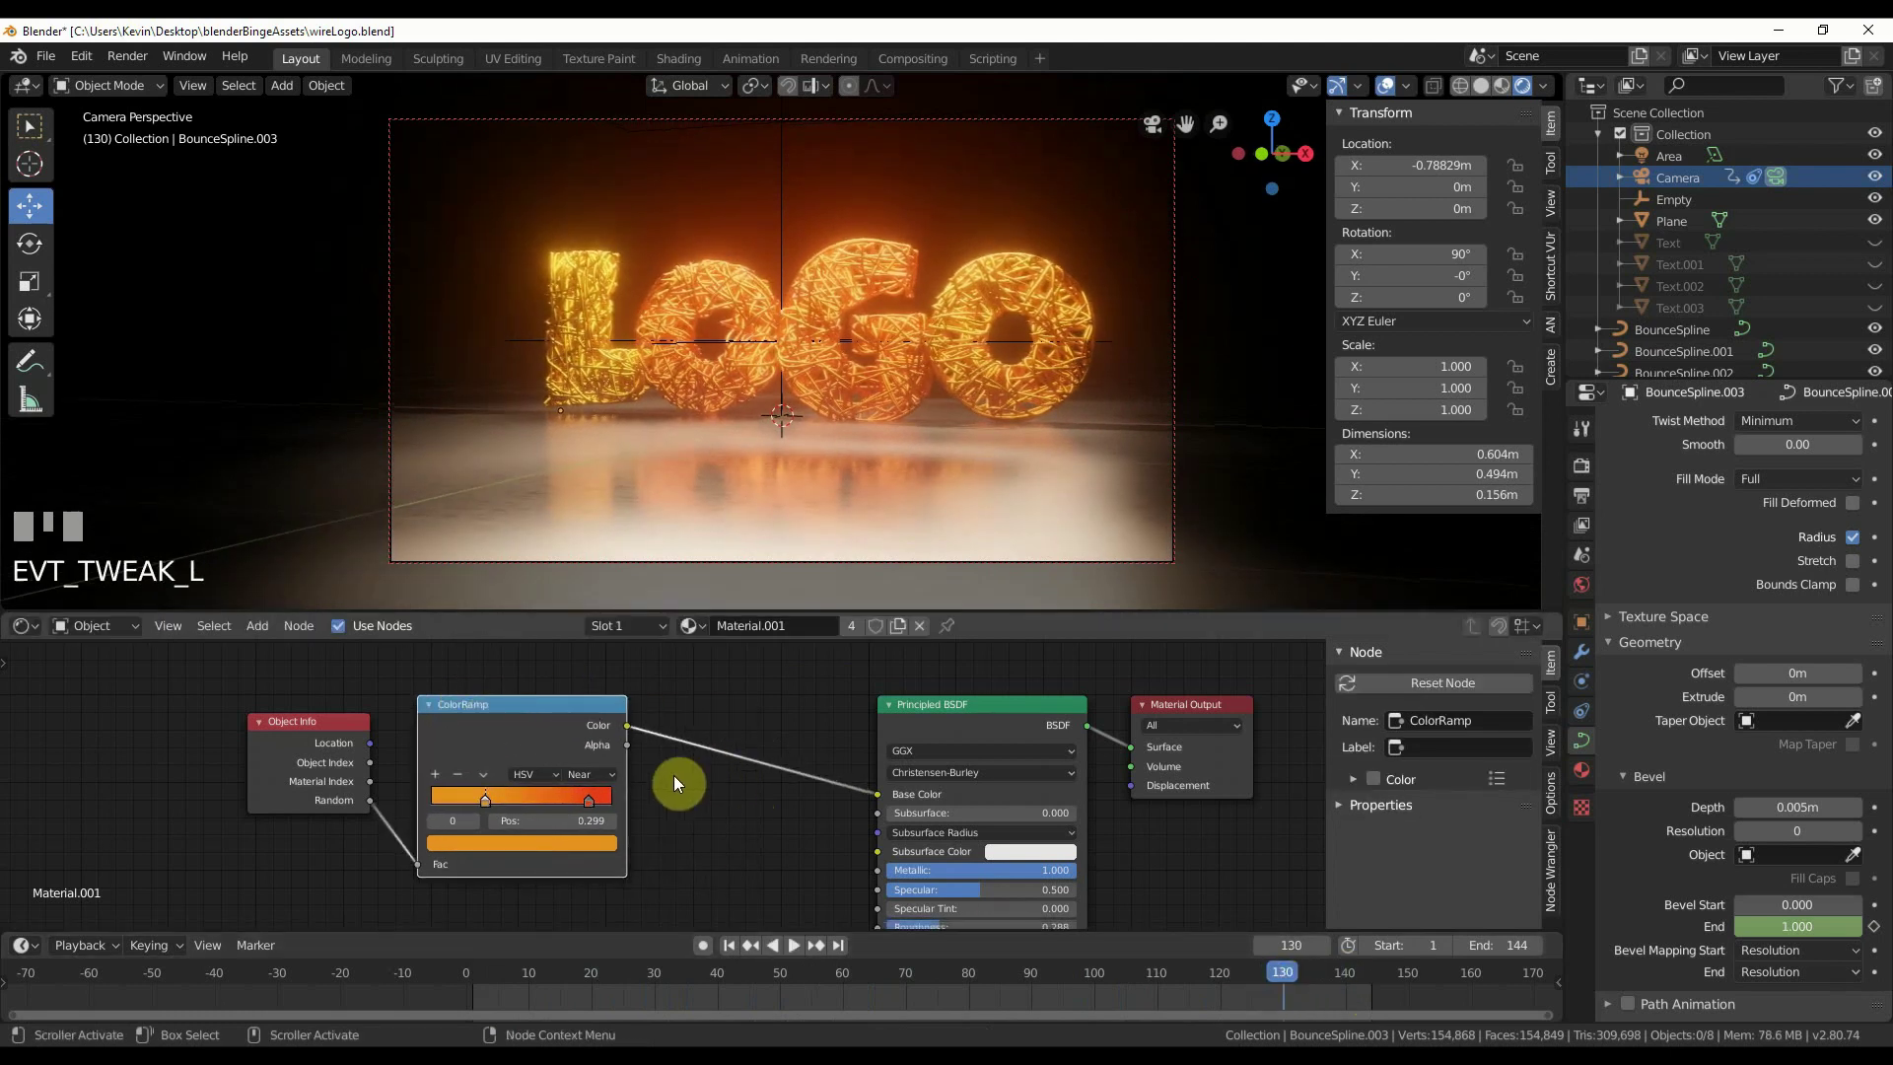
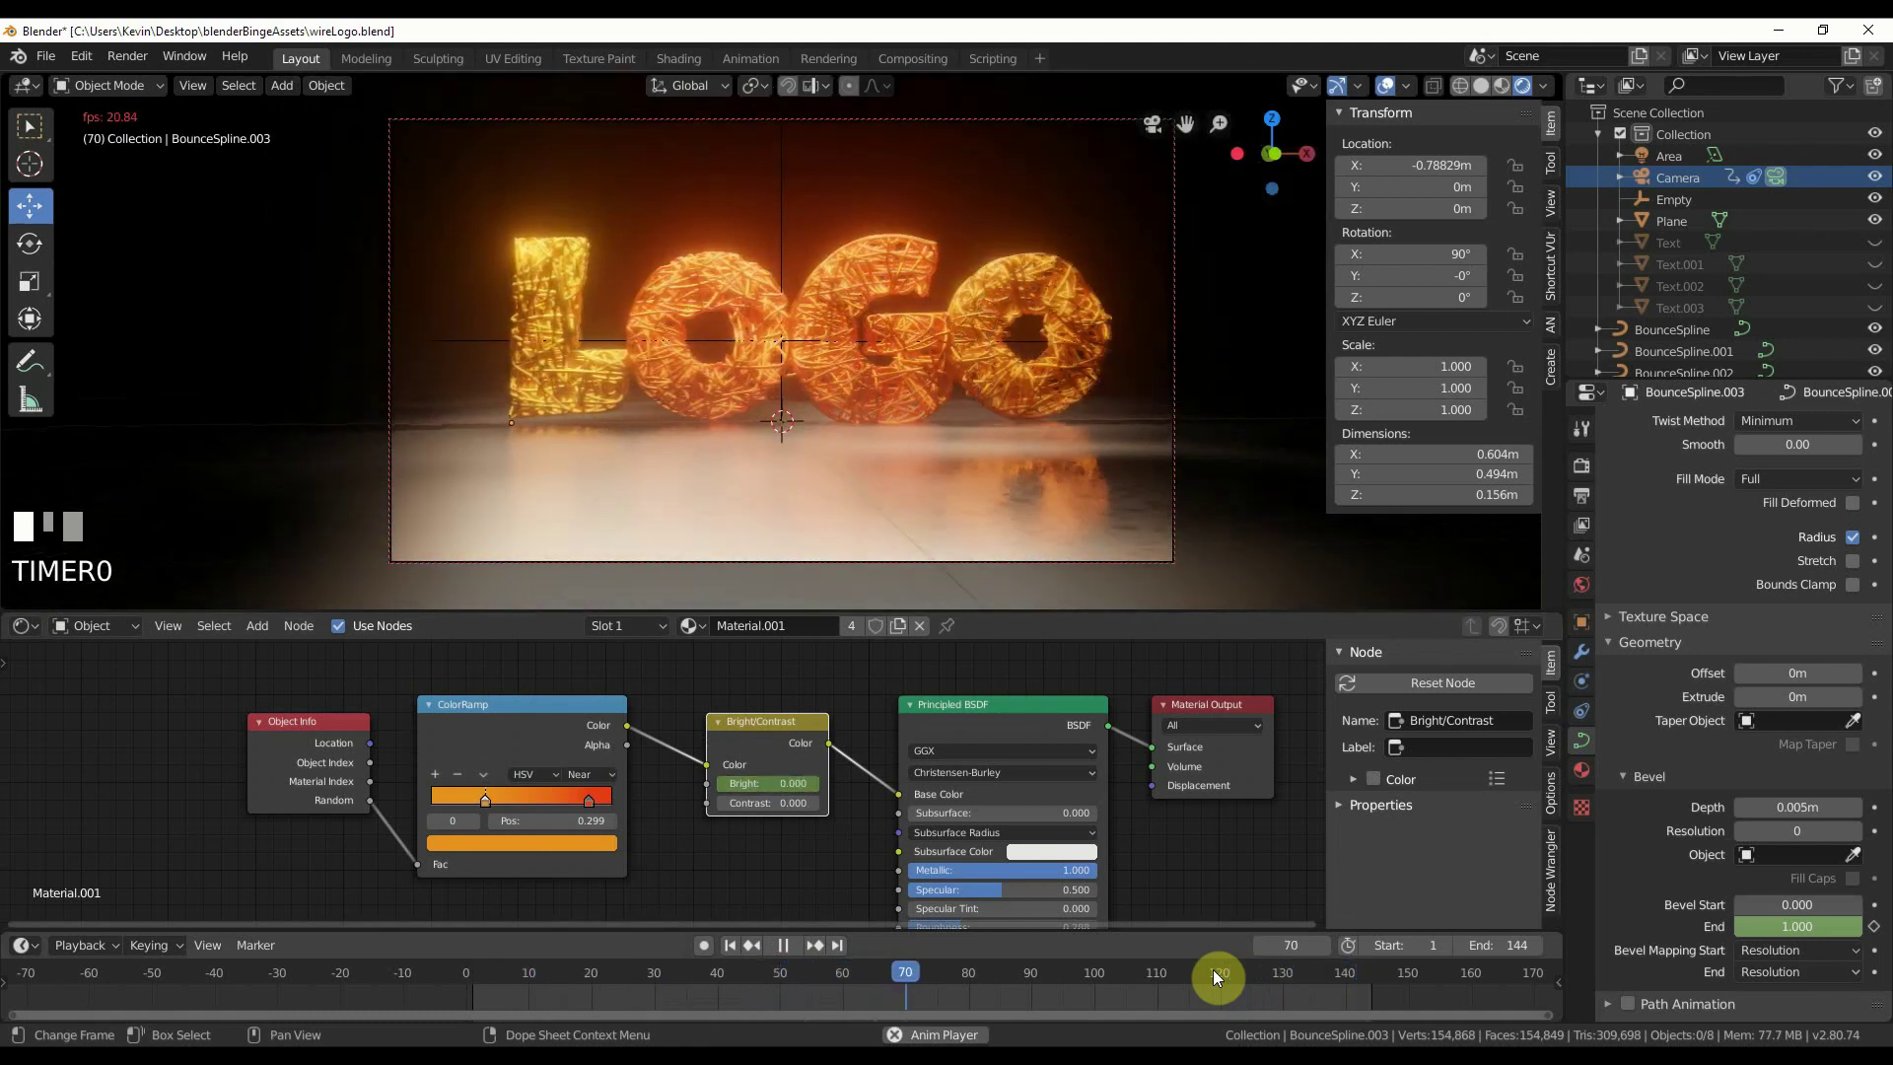
- Stop playback and select the original solid Text letter objects that still show in the render
key(space)
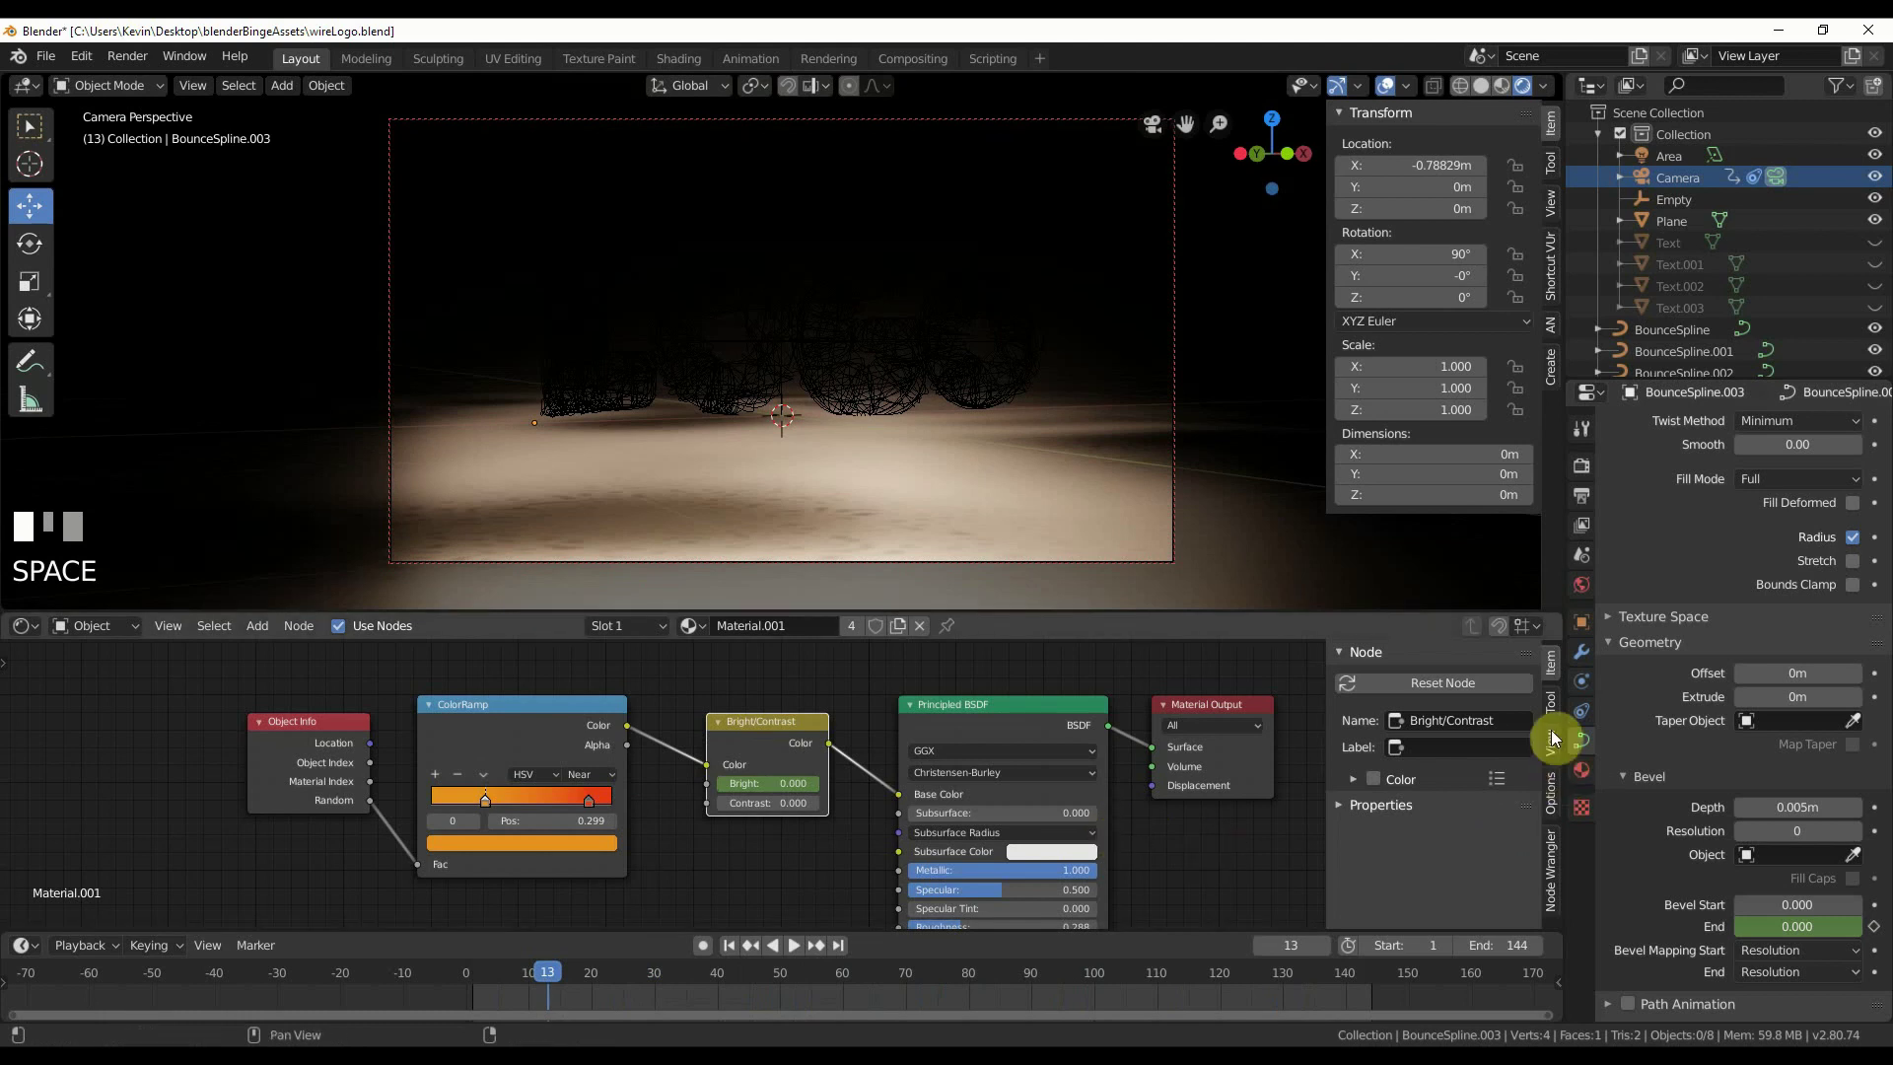
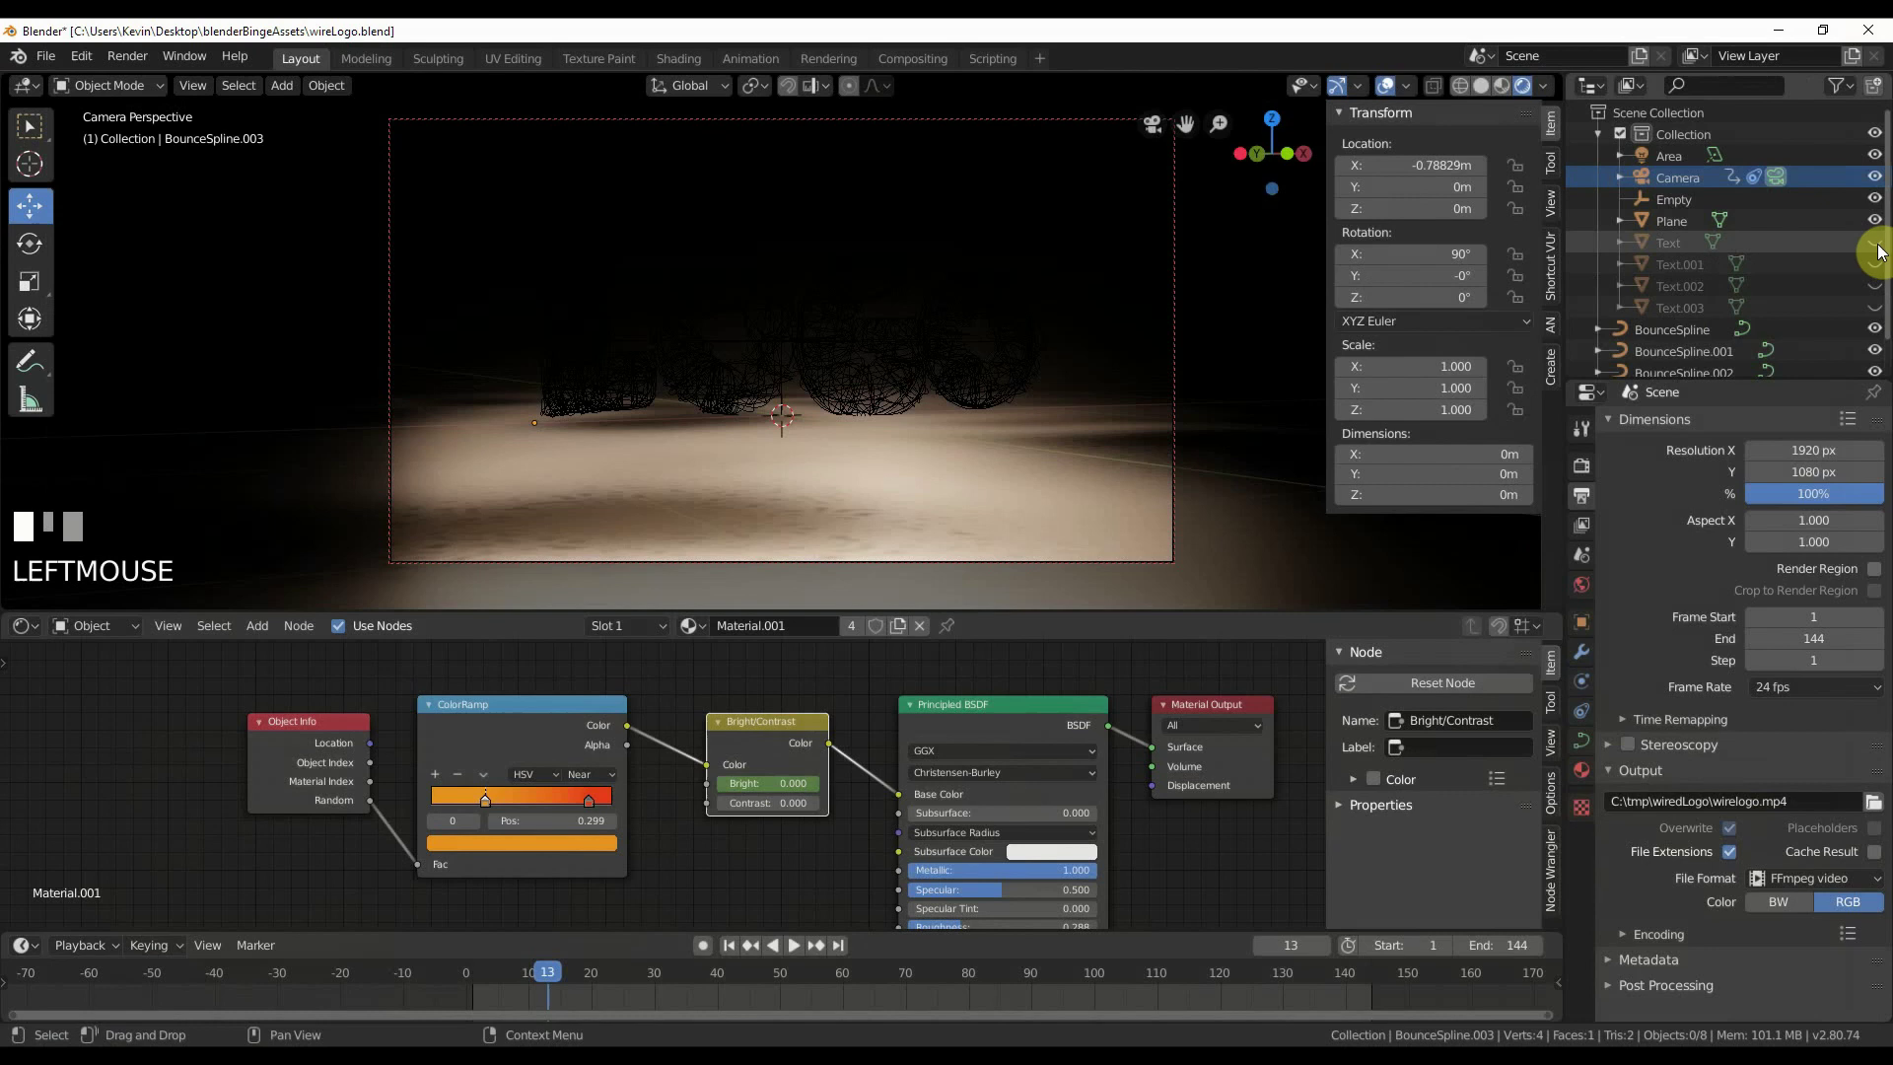
click(1693, 305)
click(1691, 272)
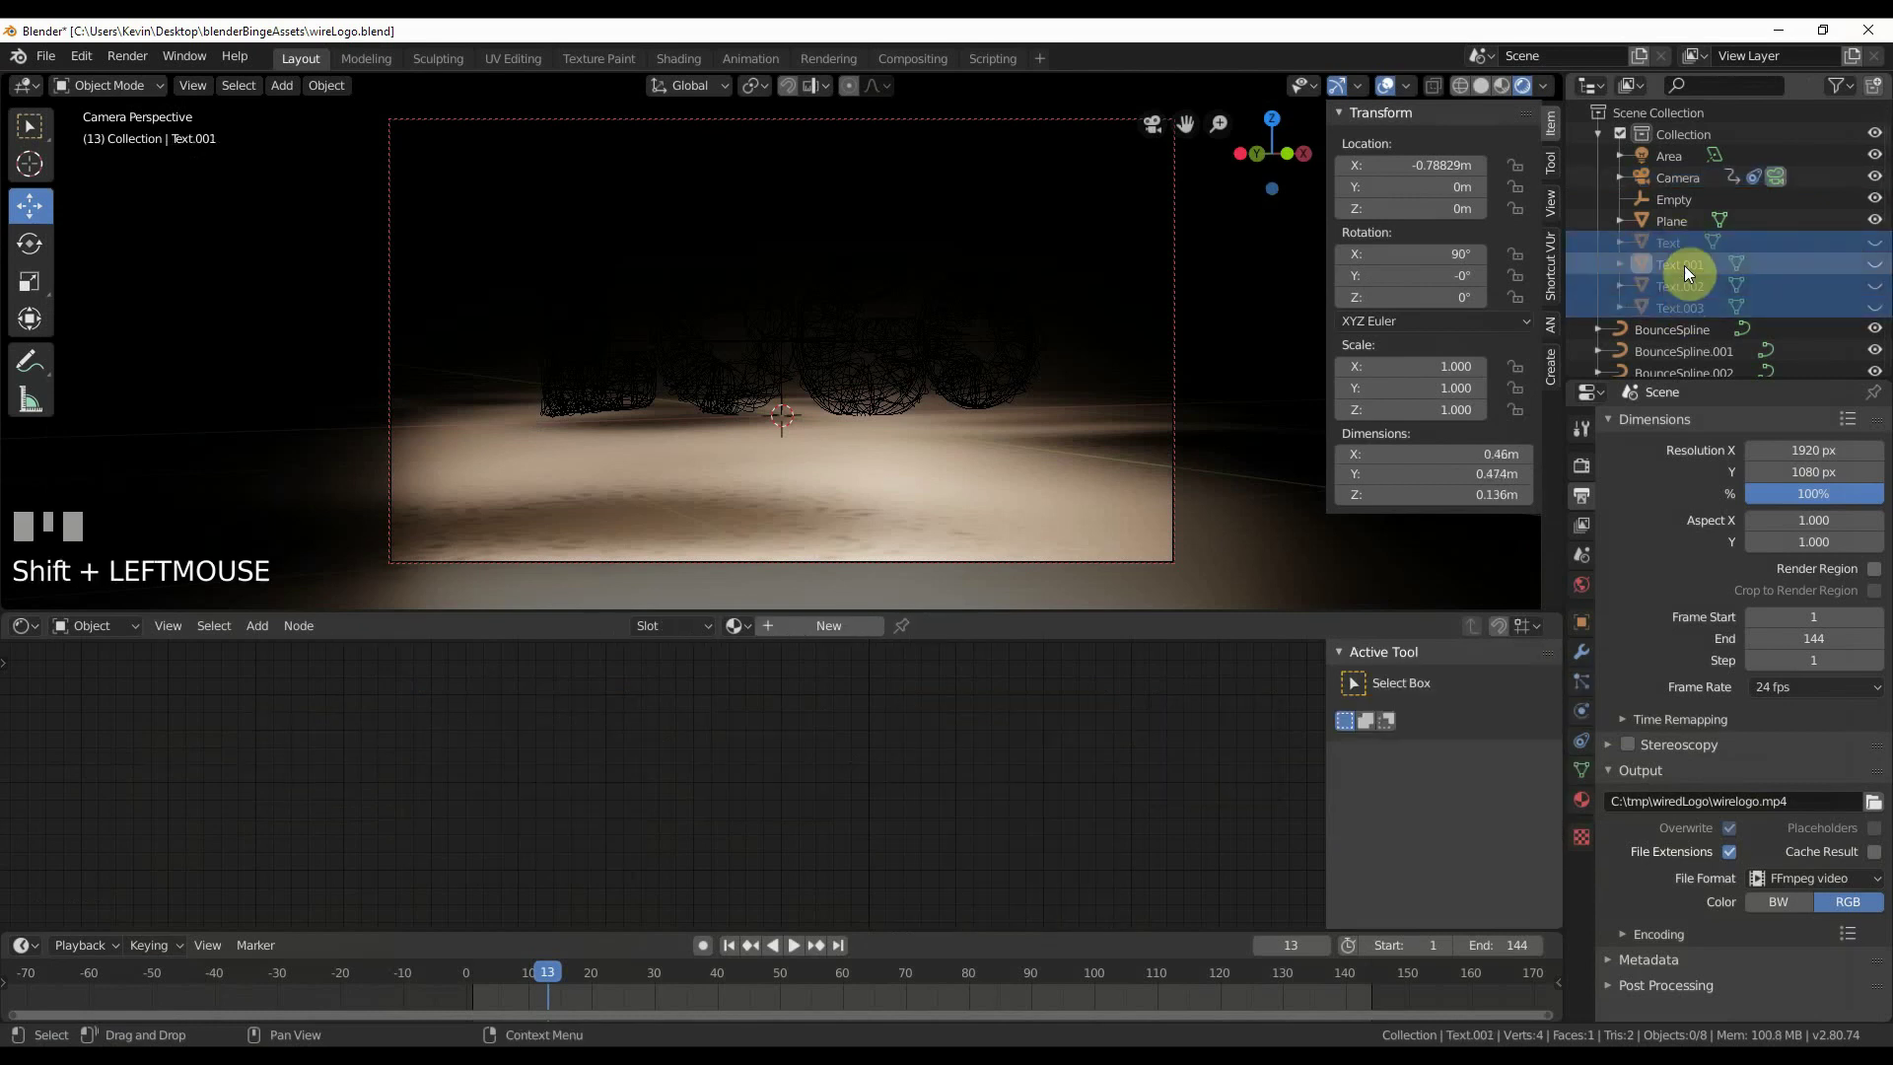